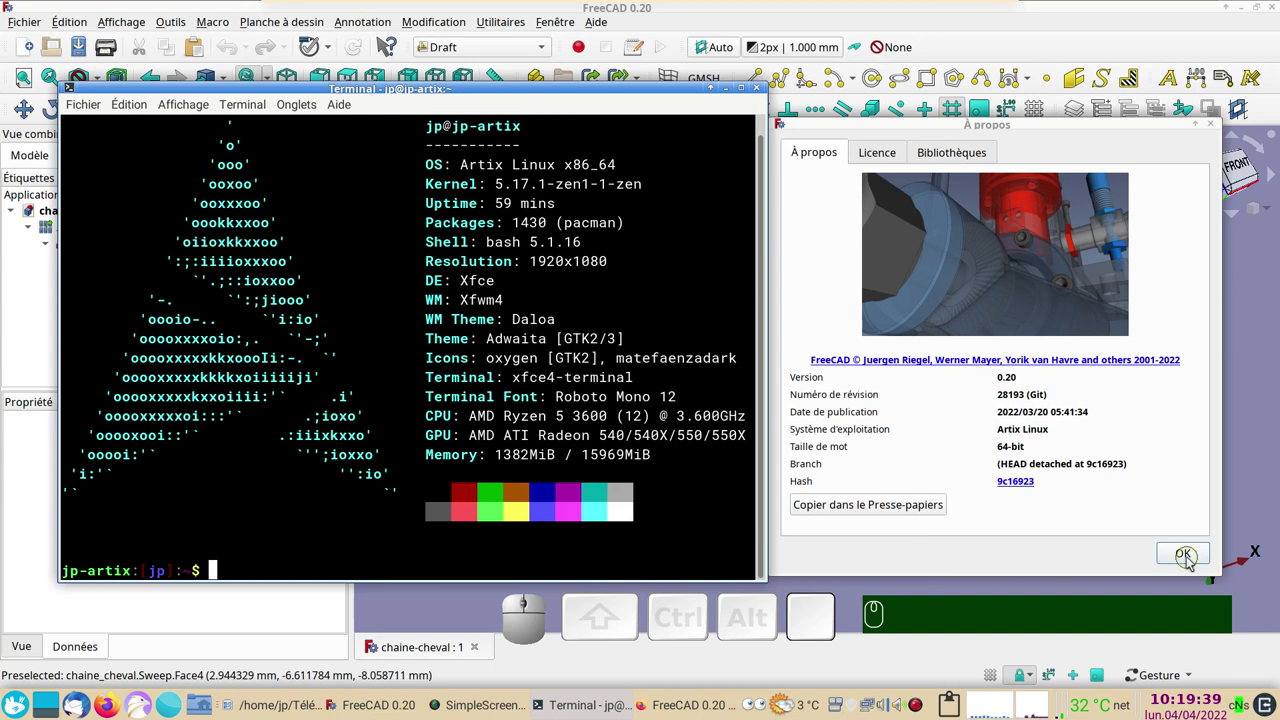
Step: Dismiss the info windows and orbit the finished chain to view it from two sides
left_click(1192, 561)
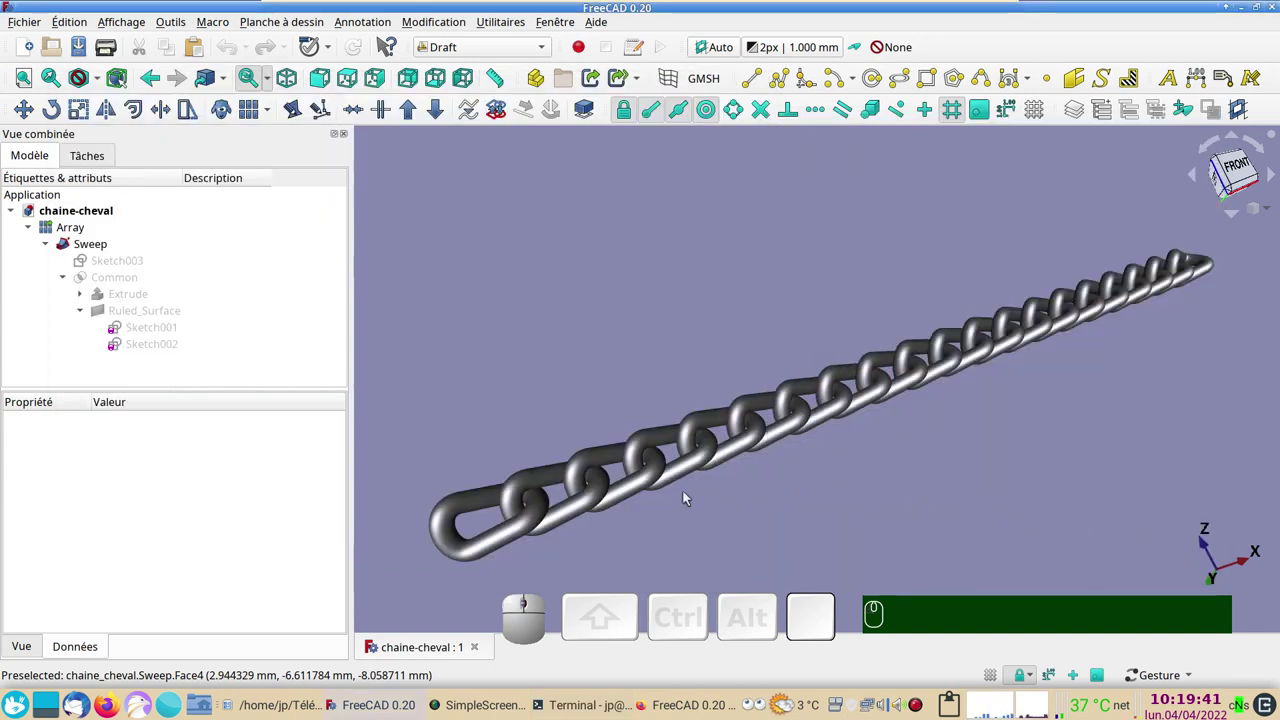
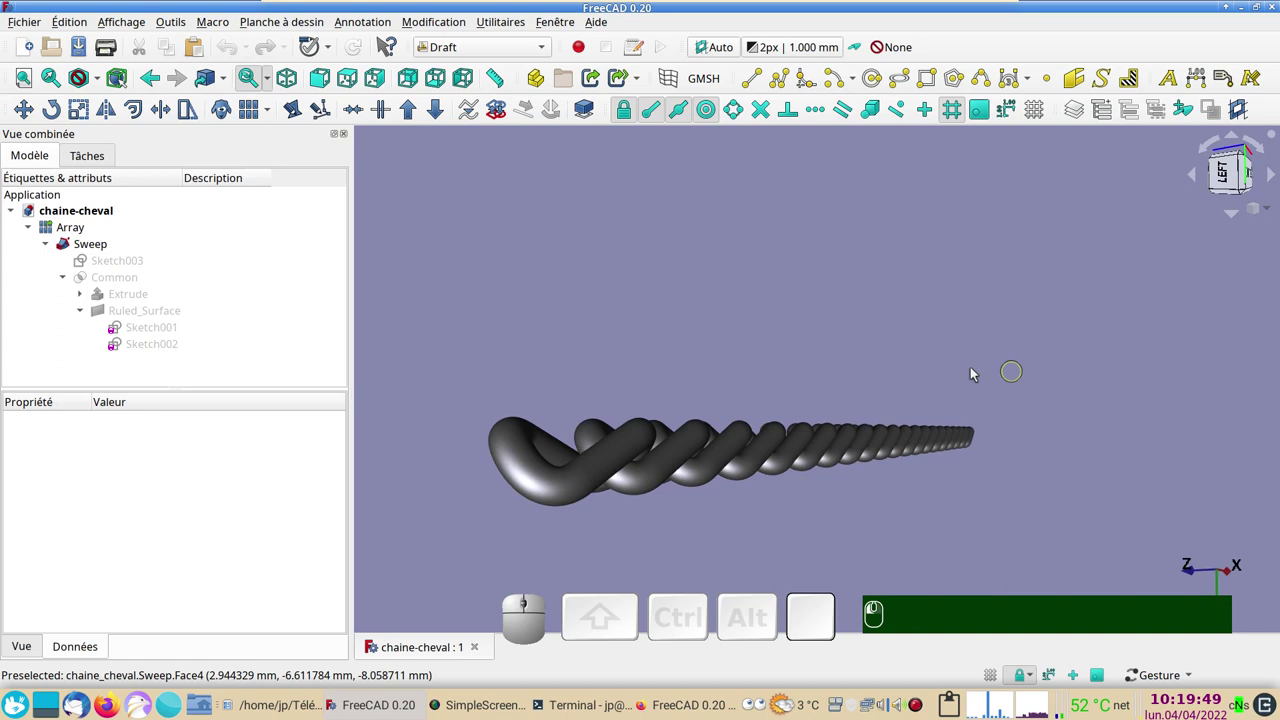
left_click_drag(974, 393, 737, 490)
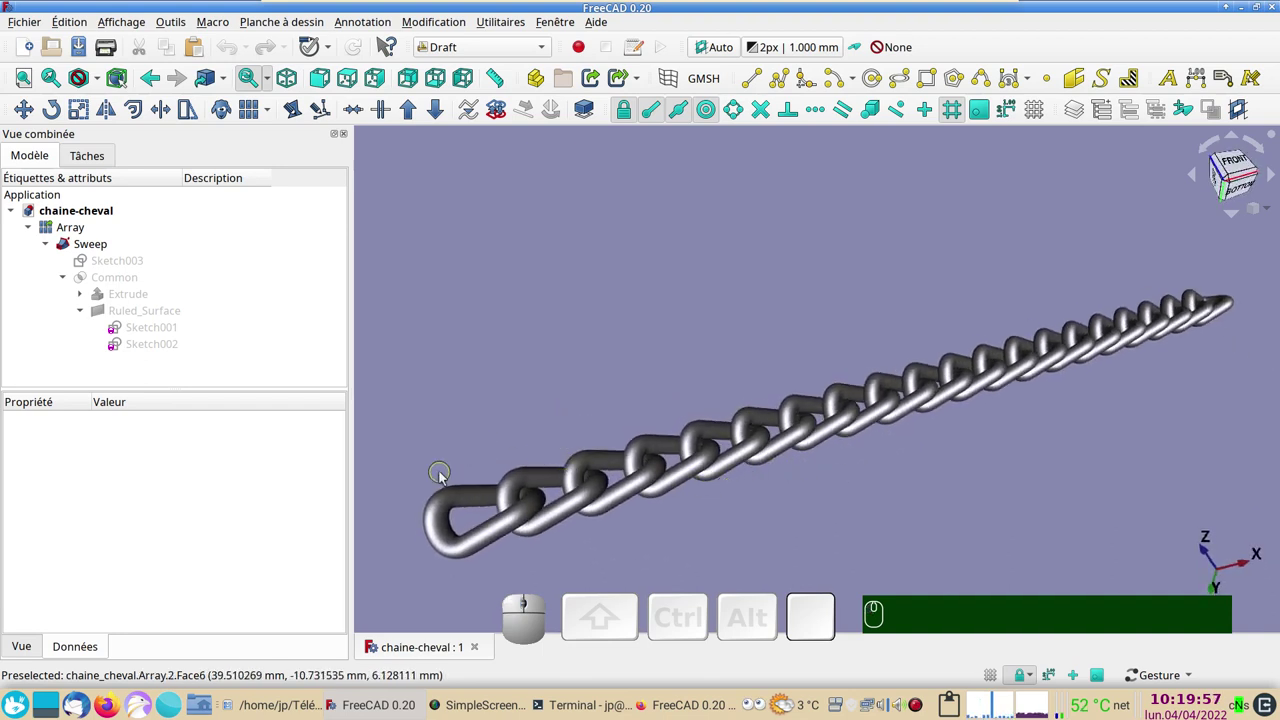
left_click_drag(494, 412, 635, 457)
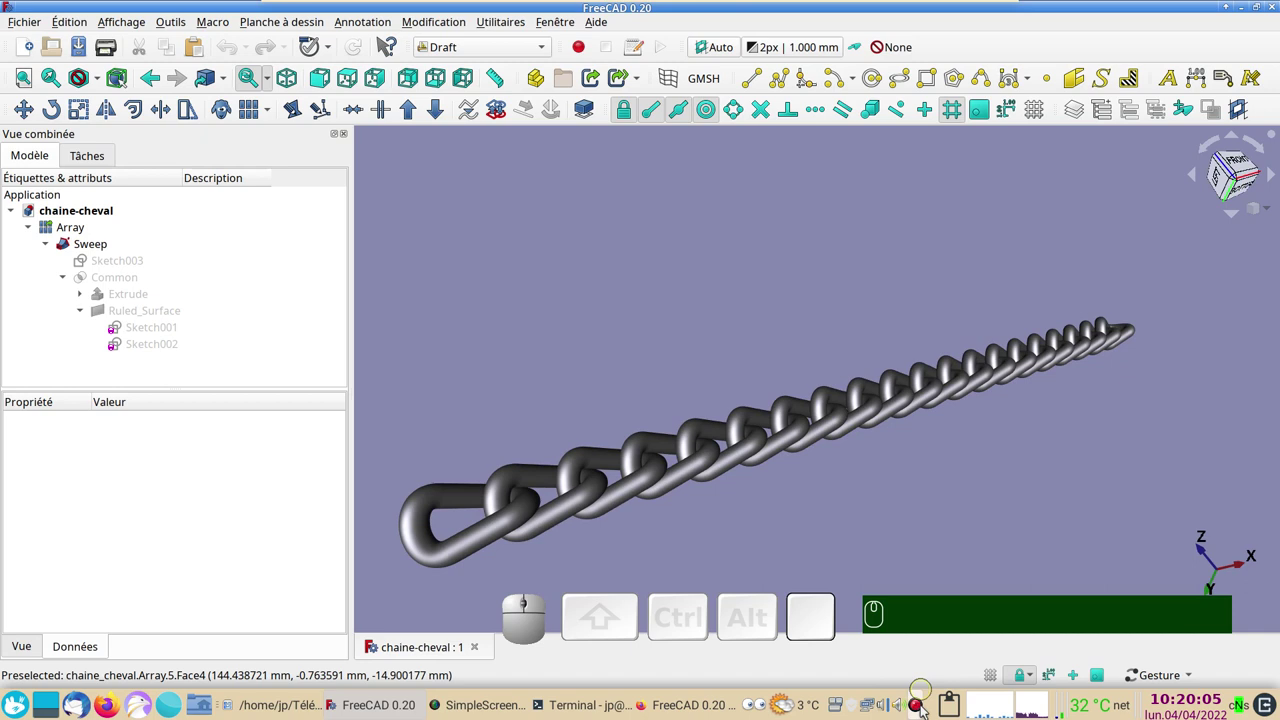
Step: Create a new document, switch to the Sketcher workbench and start a new sketch
left_click(904, 557)
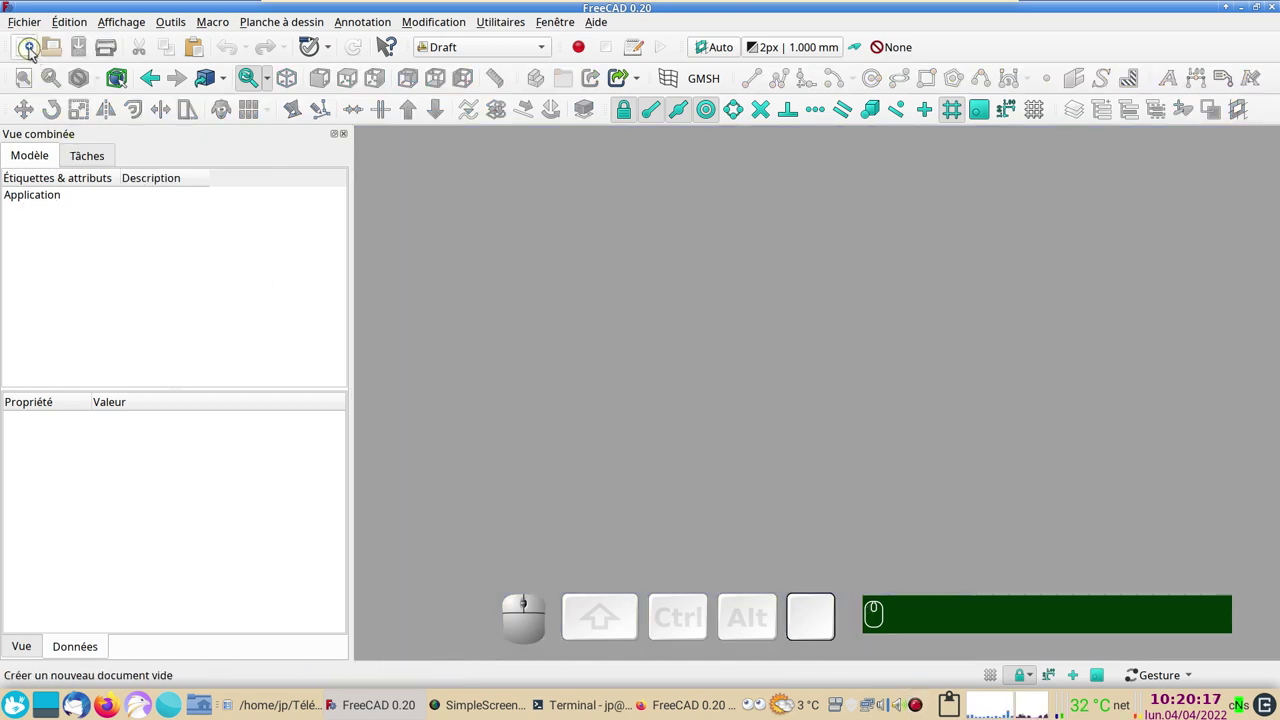
left_click(33, 53)
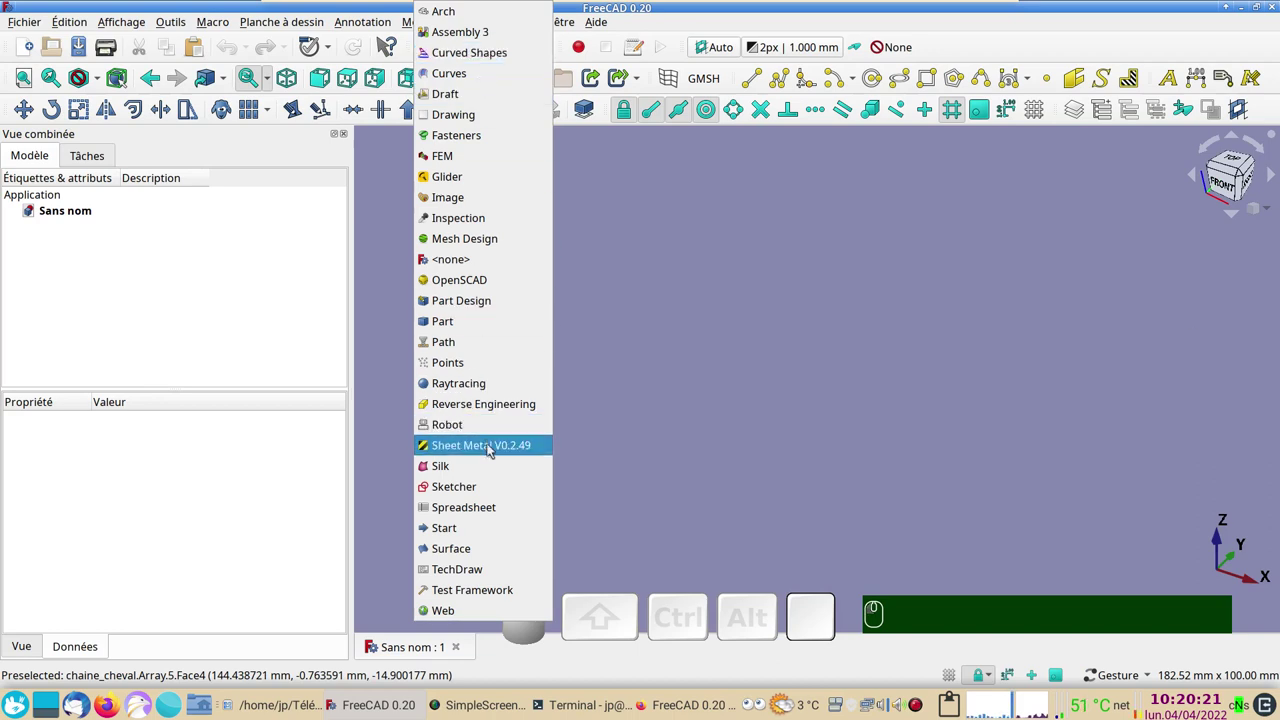
left_click(492, 487)
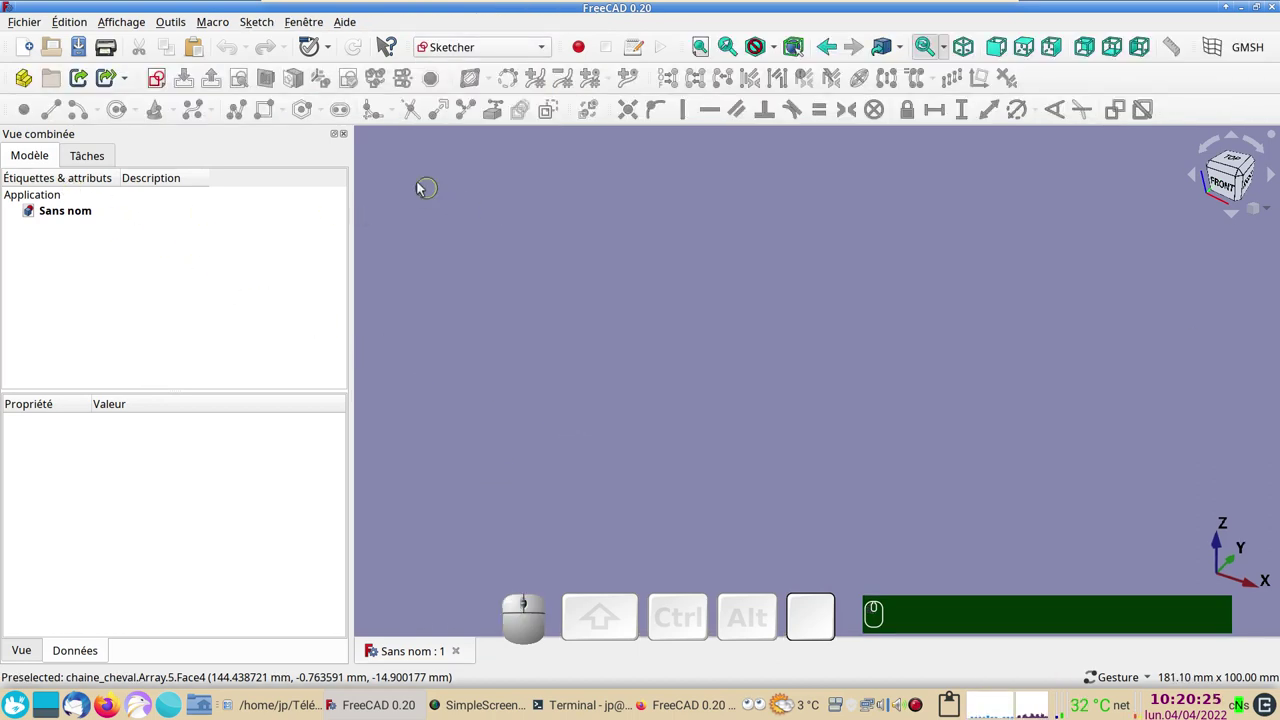
left_click(161, 87)
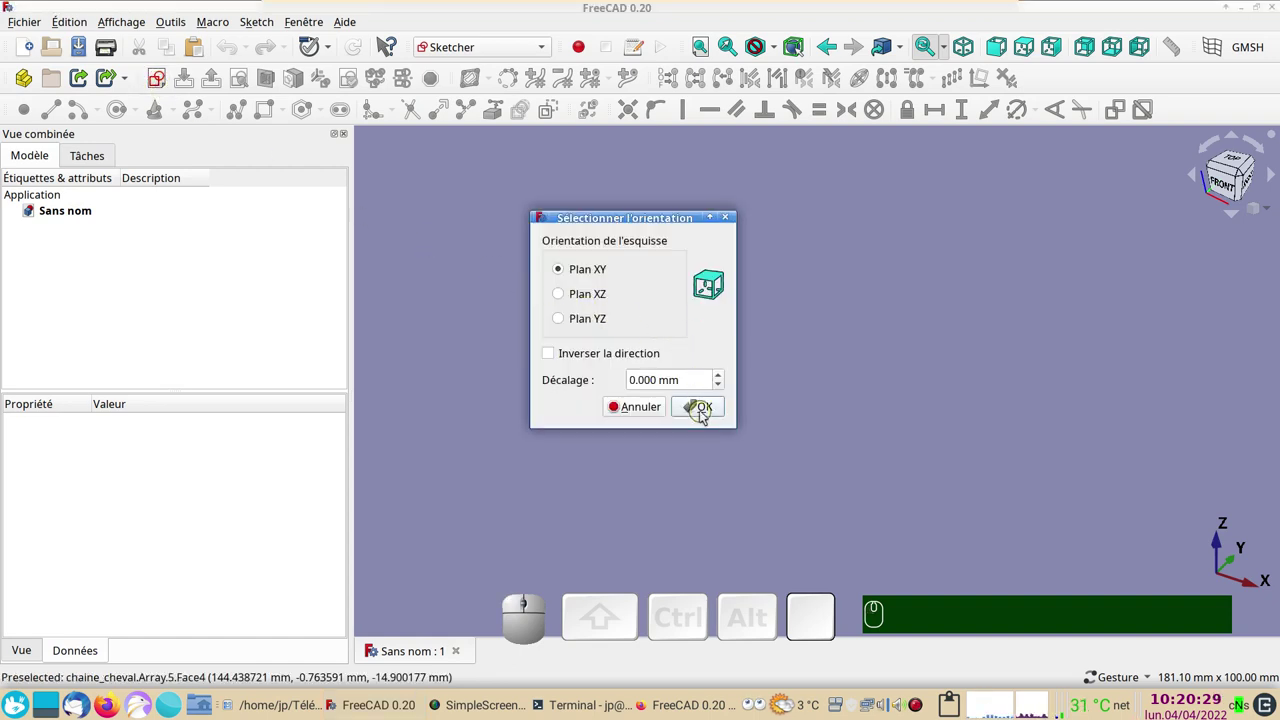
Step: On the XY plane, draw a slot and fix its end arc radius at 10 mm
left_click(704, 413)
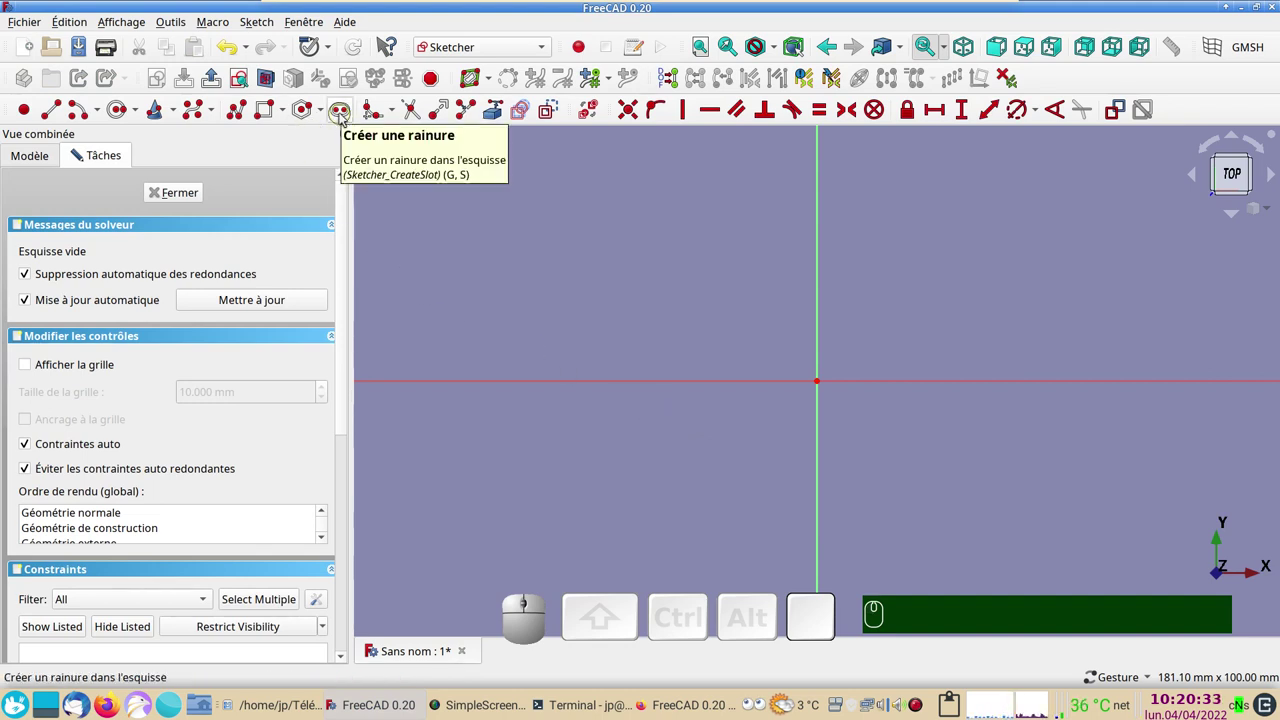
left_click(344, 119)
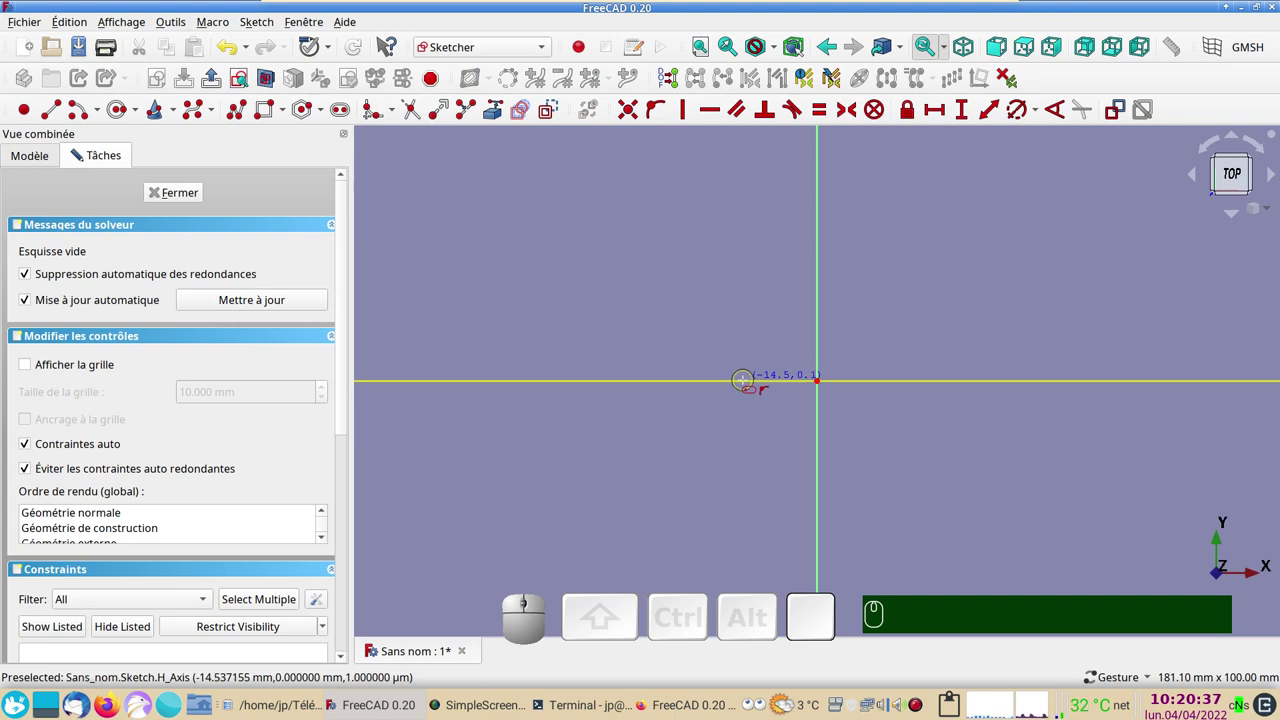
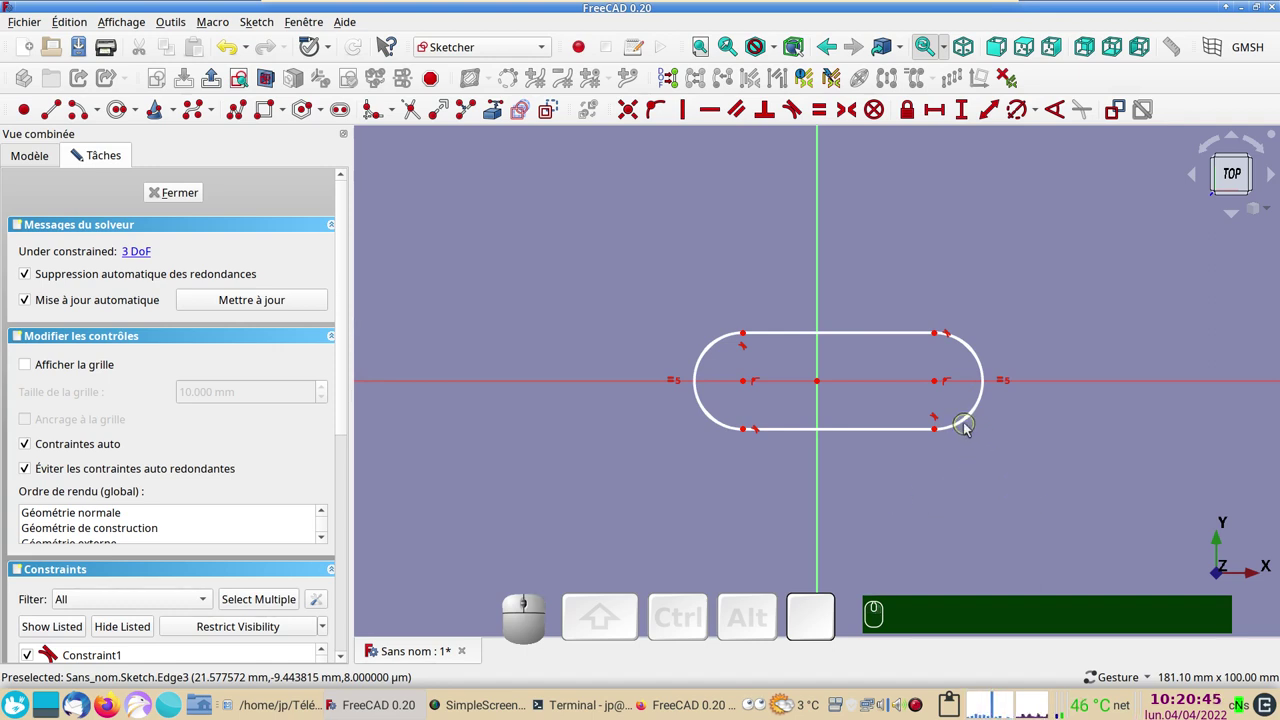
left_click(964, 423)
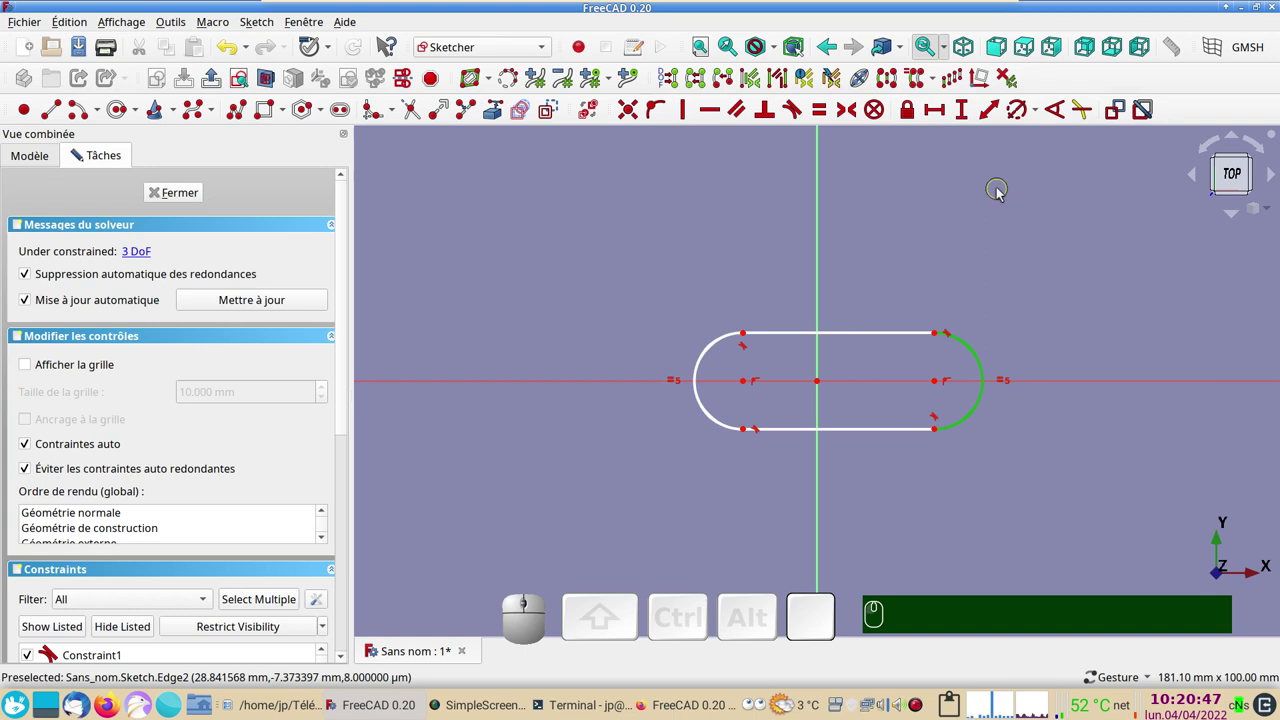
left_click(1024, 121)
key("KP_1")
key("KP_0")
key("Return")
key("Return")
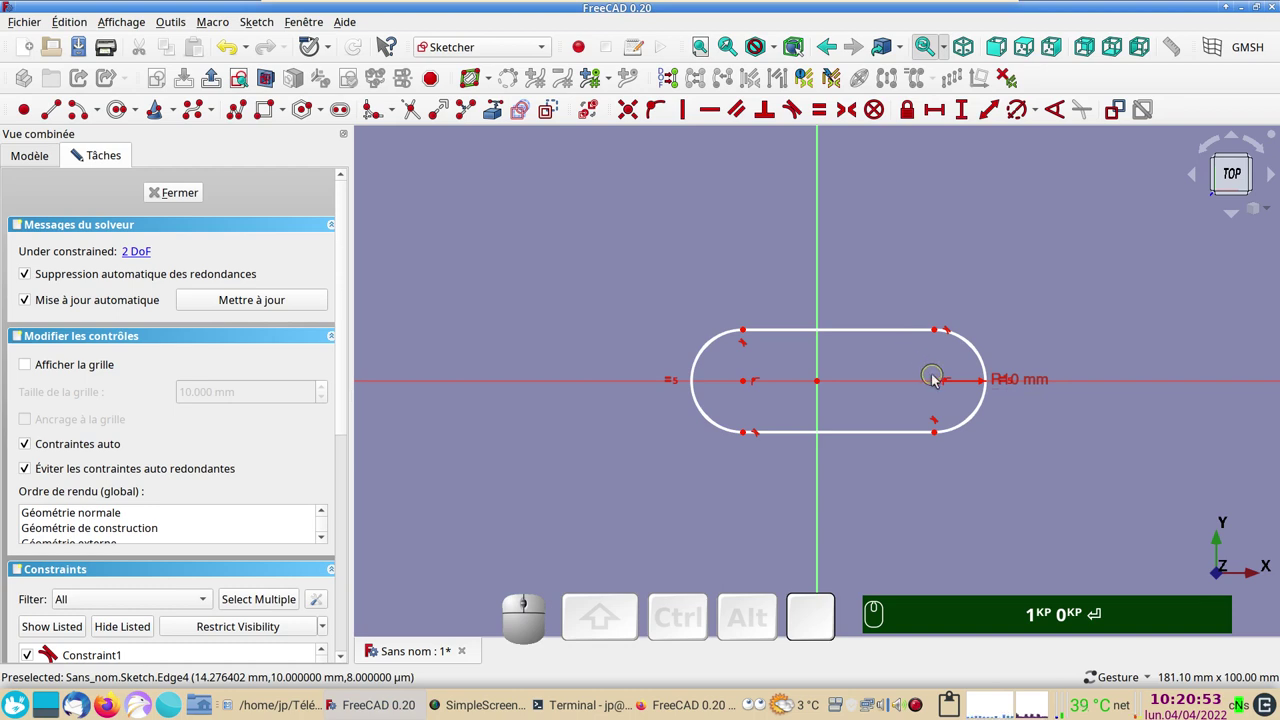
Step: Make the two arc centres symmetric about the vertical axis and move the radius label aside
left_click(940, 382)
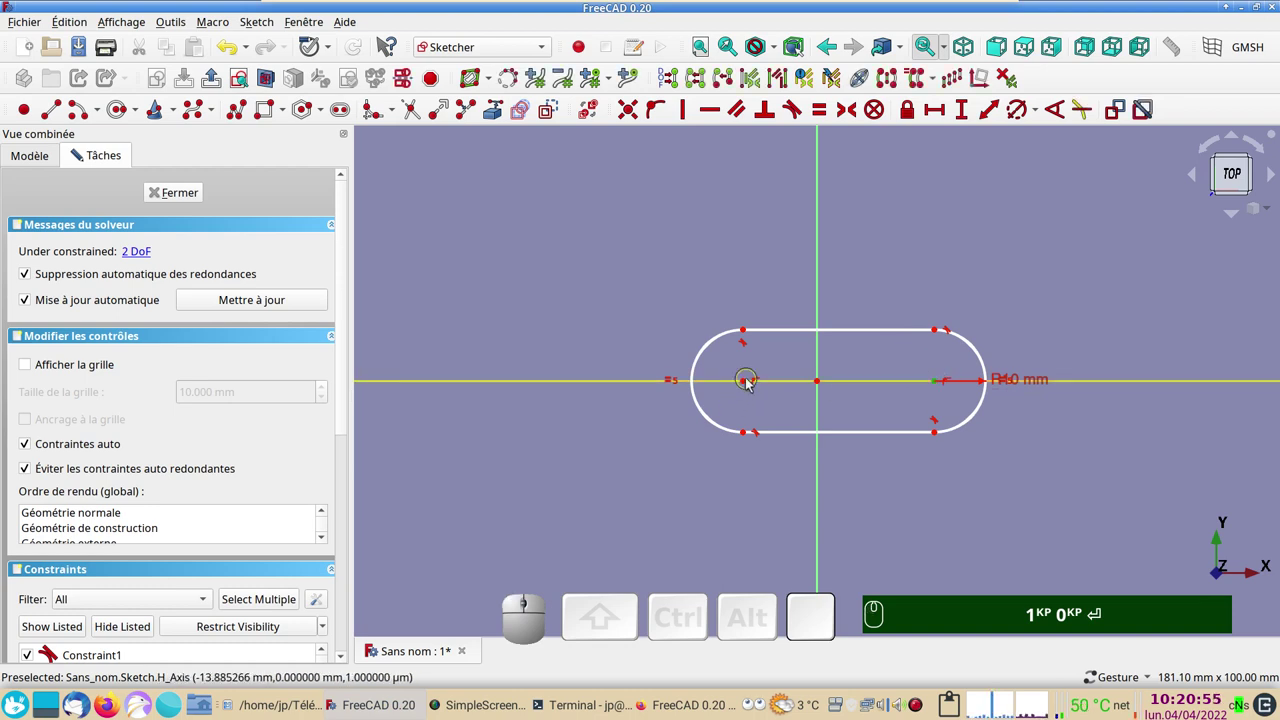
left_click(746, 385)
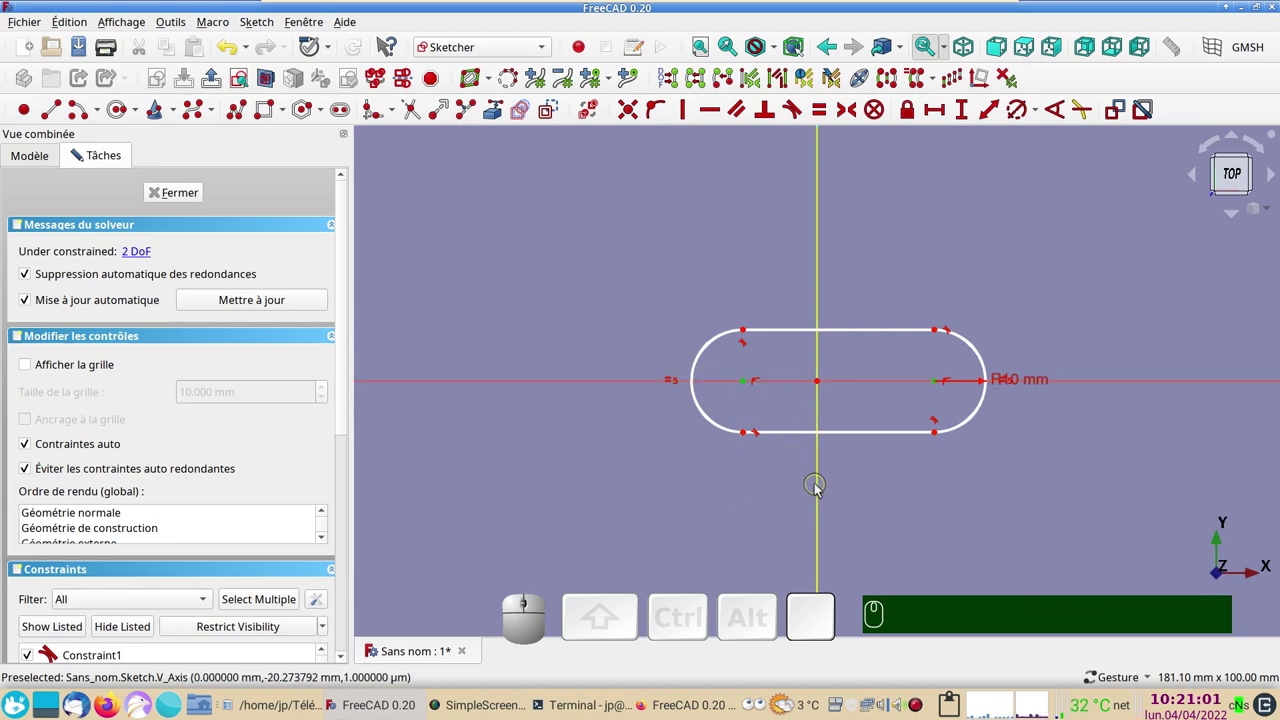
left_click(825, 488)
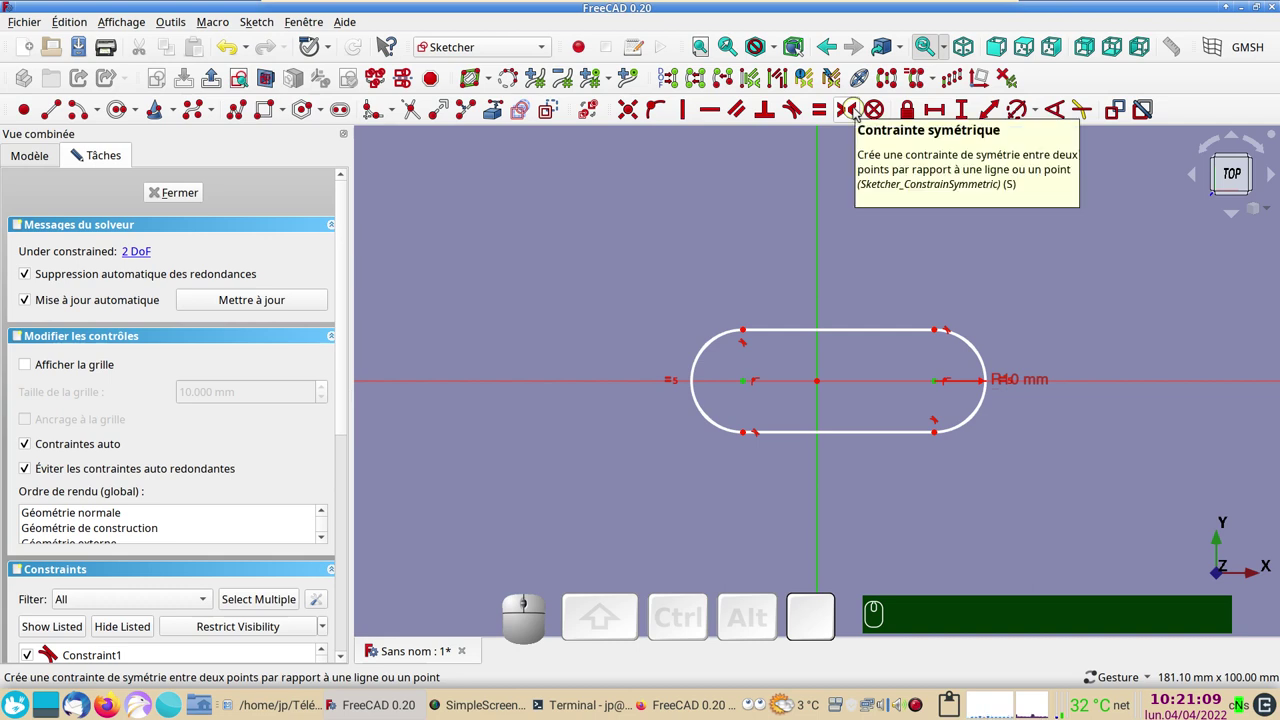
key("s")
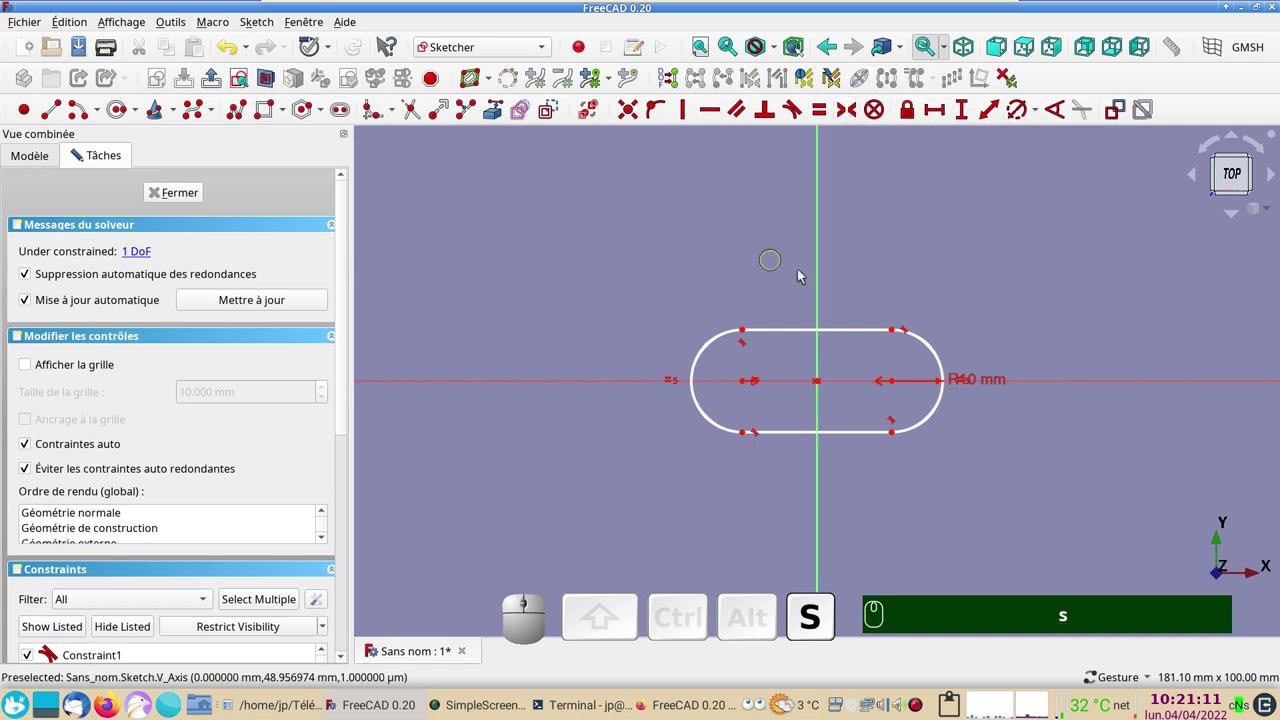
left_click_drag(1001, 387, 861, 323)
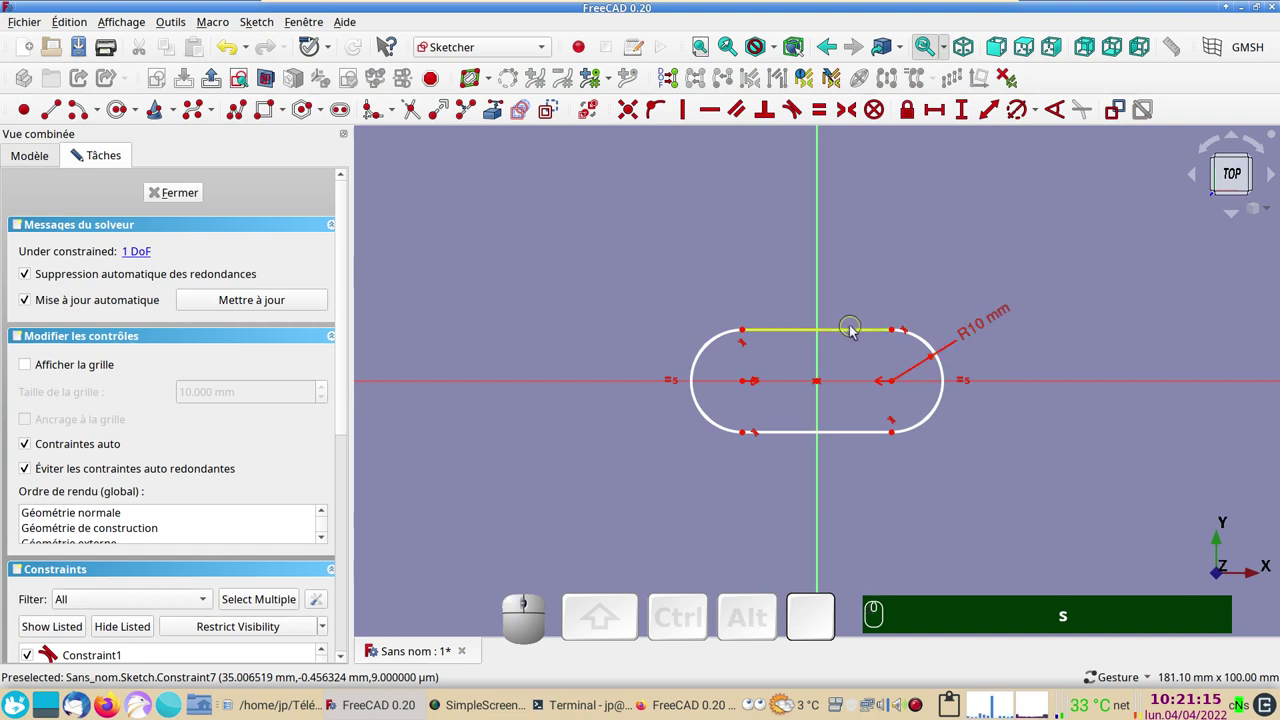
Step: Constrain the slot's top straight edge to 20 mm length
left_click(855, 330)
left_click(939, 121)
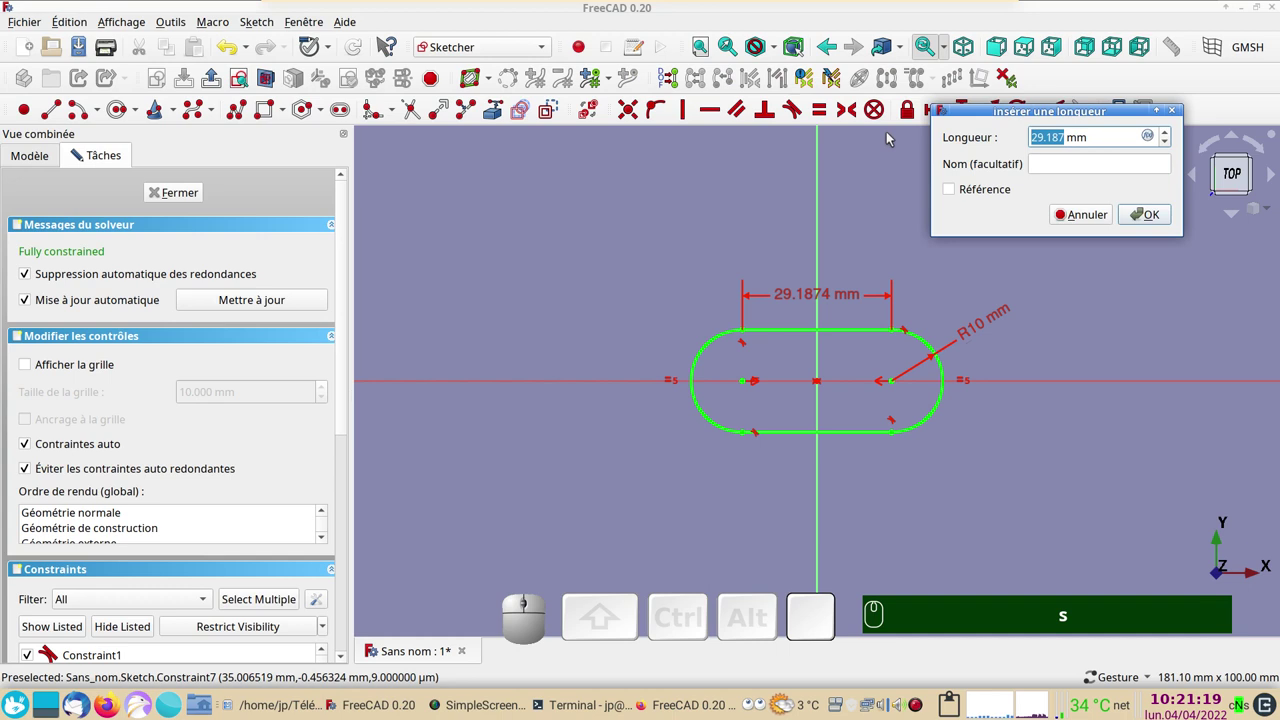
key("KP_2")
key("KP_0")
key("KP_Enter")
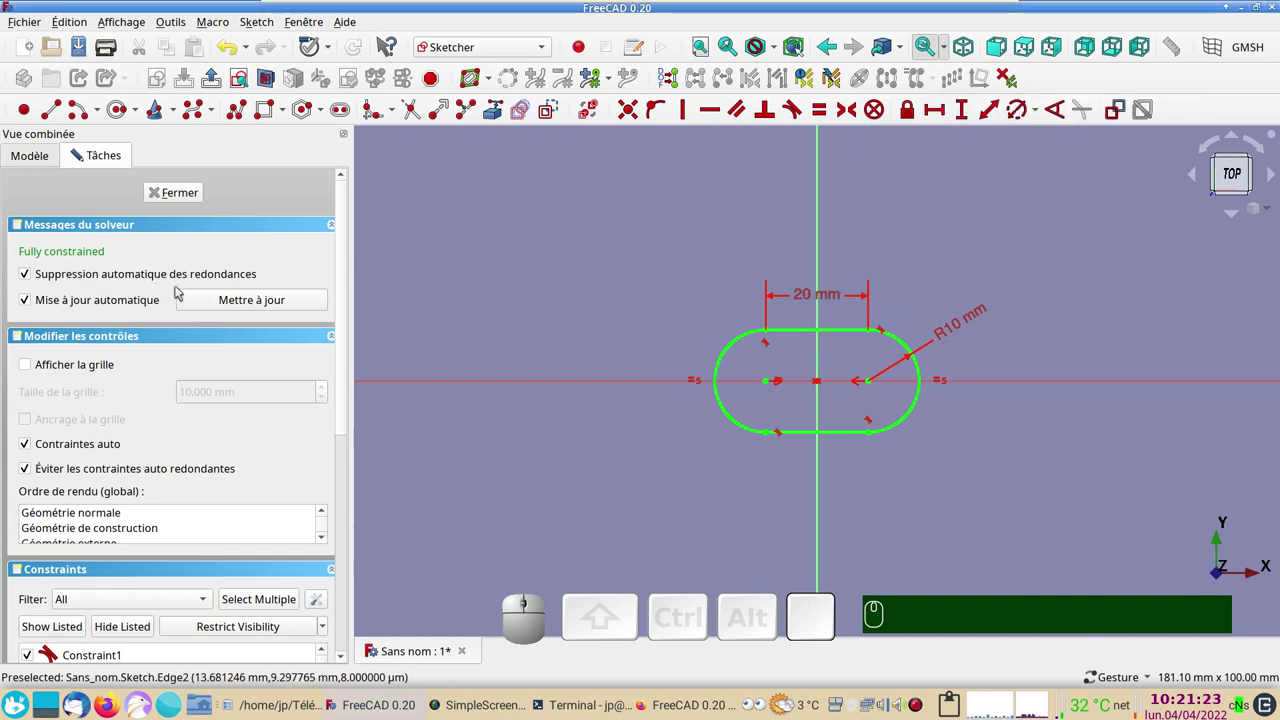
Step: Clear the selection of the slot sketch and create a second new sketch
left_click(188, 201)
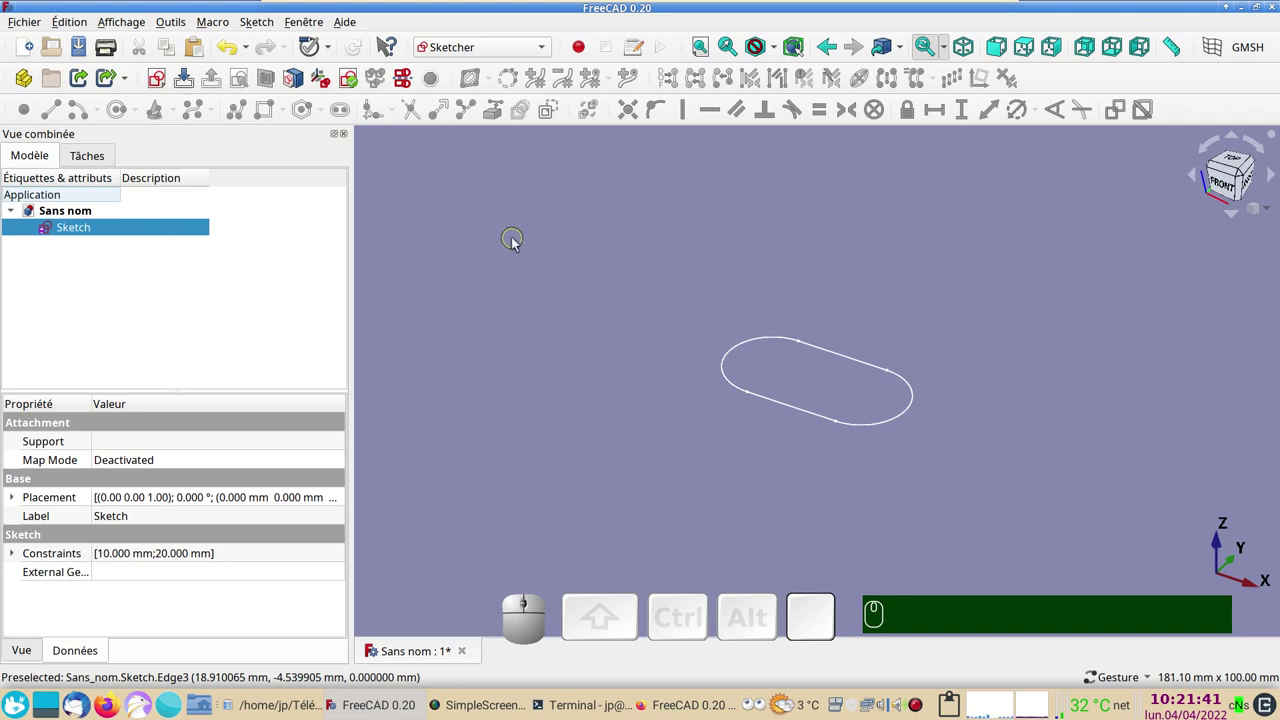
left_click(517, 242)
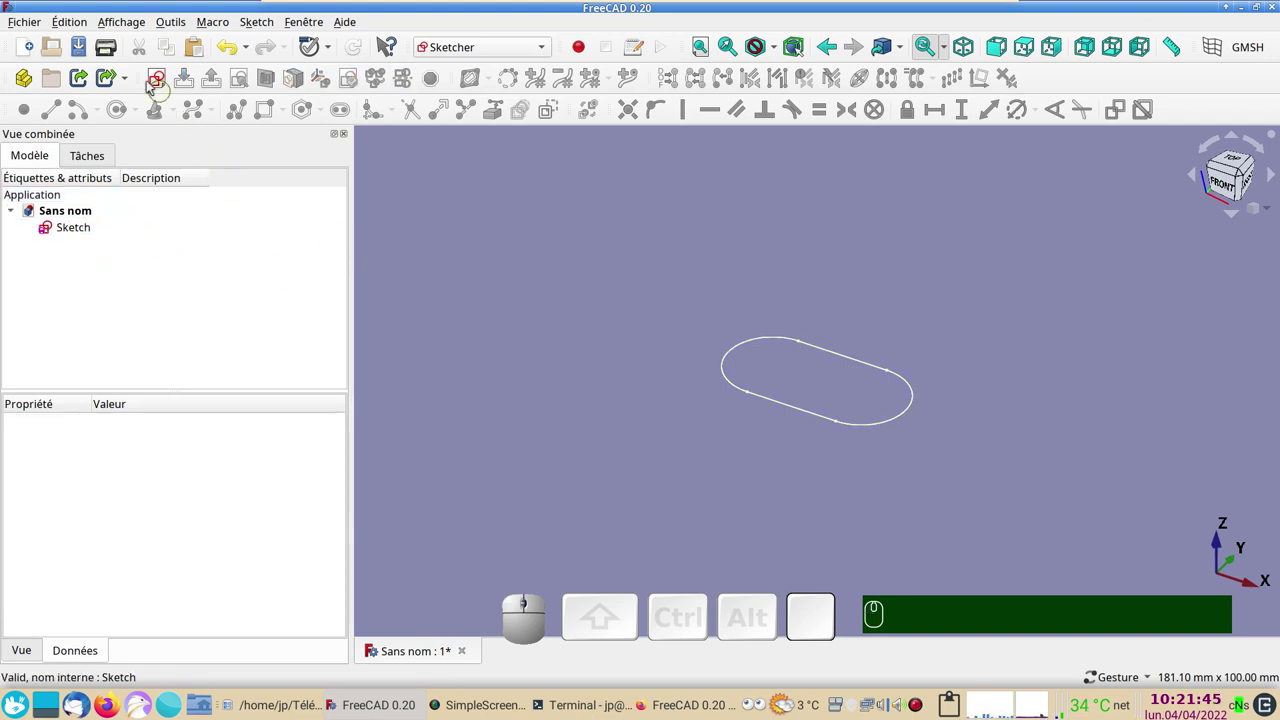
left_click(164, 85)
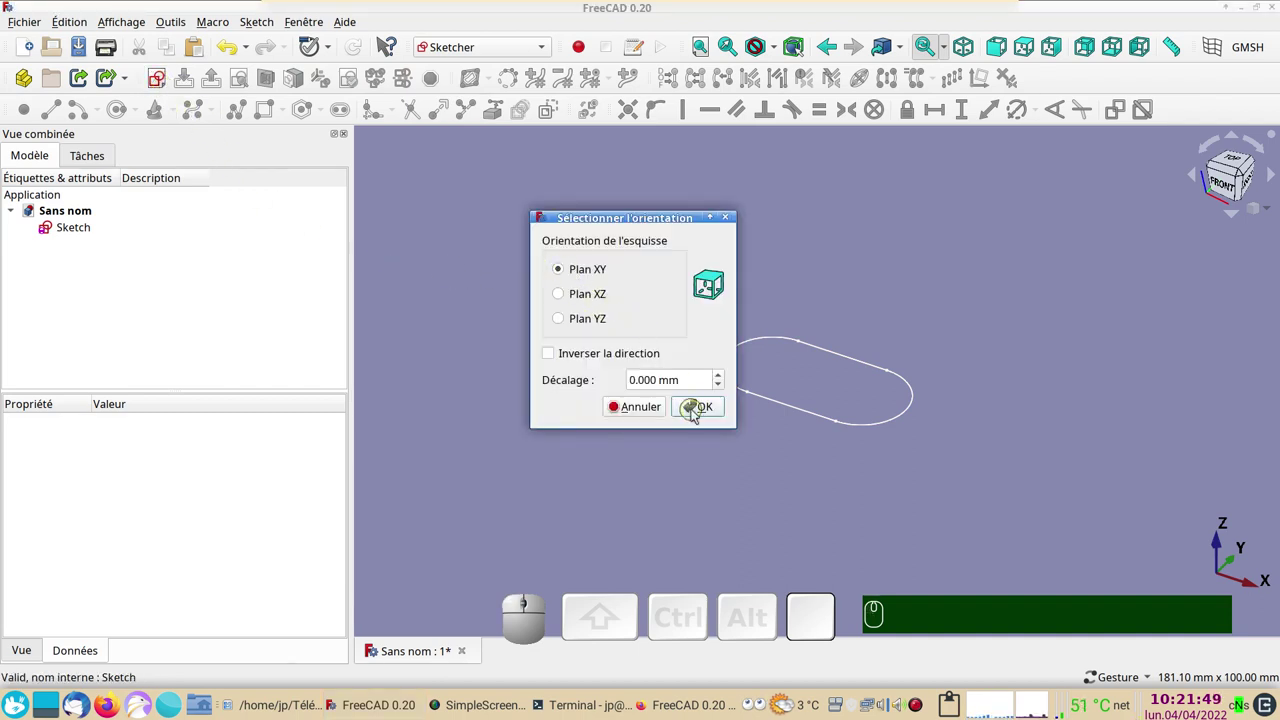
Step: On the XY plane, draw a vertical line beside the slot's right end and centre it on the horizontal axis
left_click(698, 415)
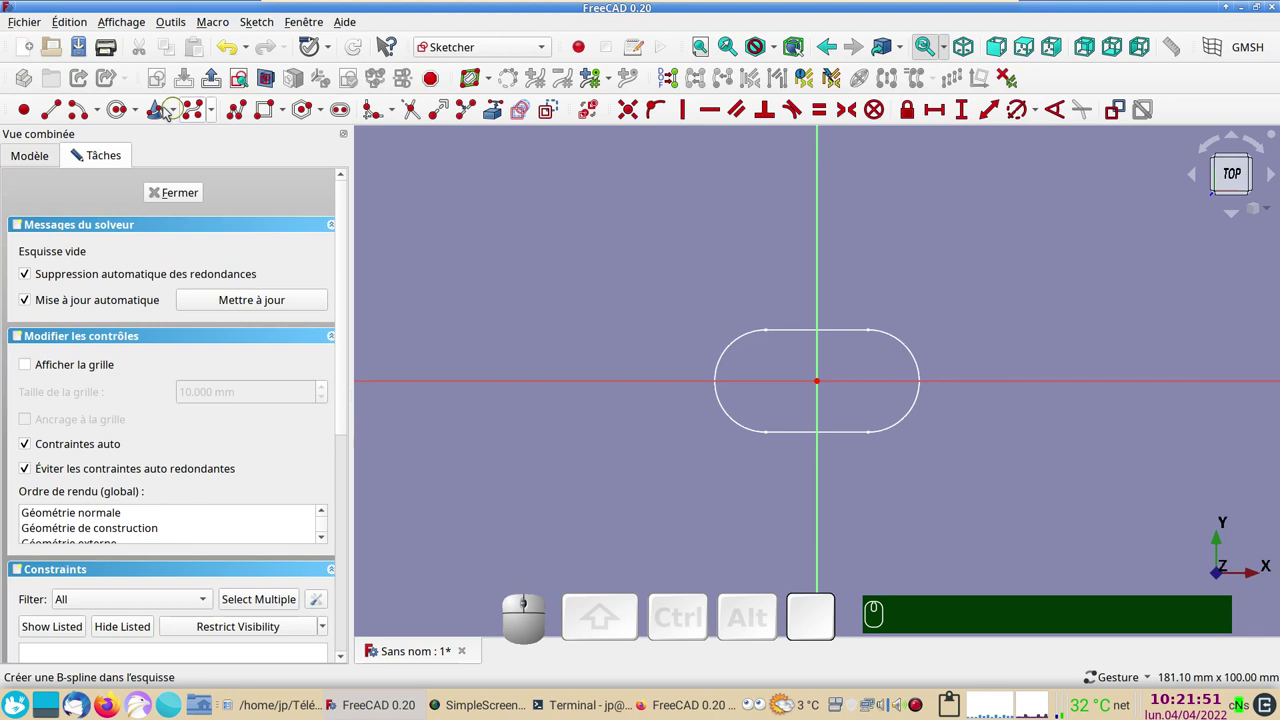
left_click(65, 114)
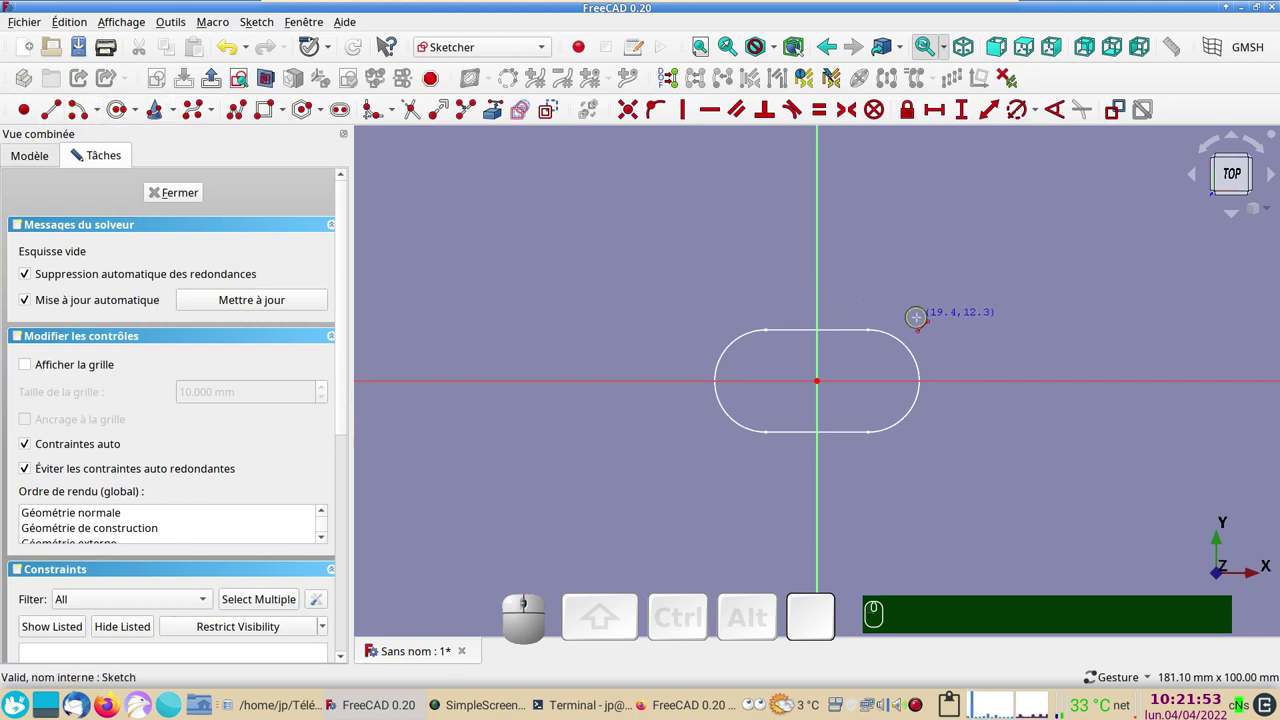
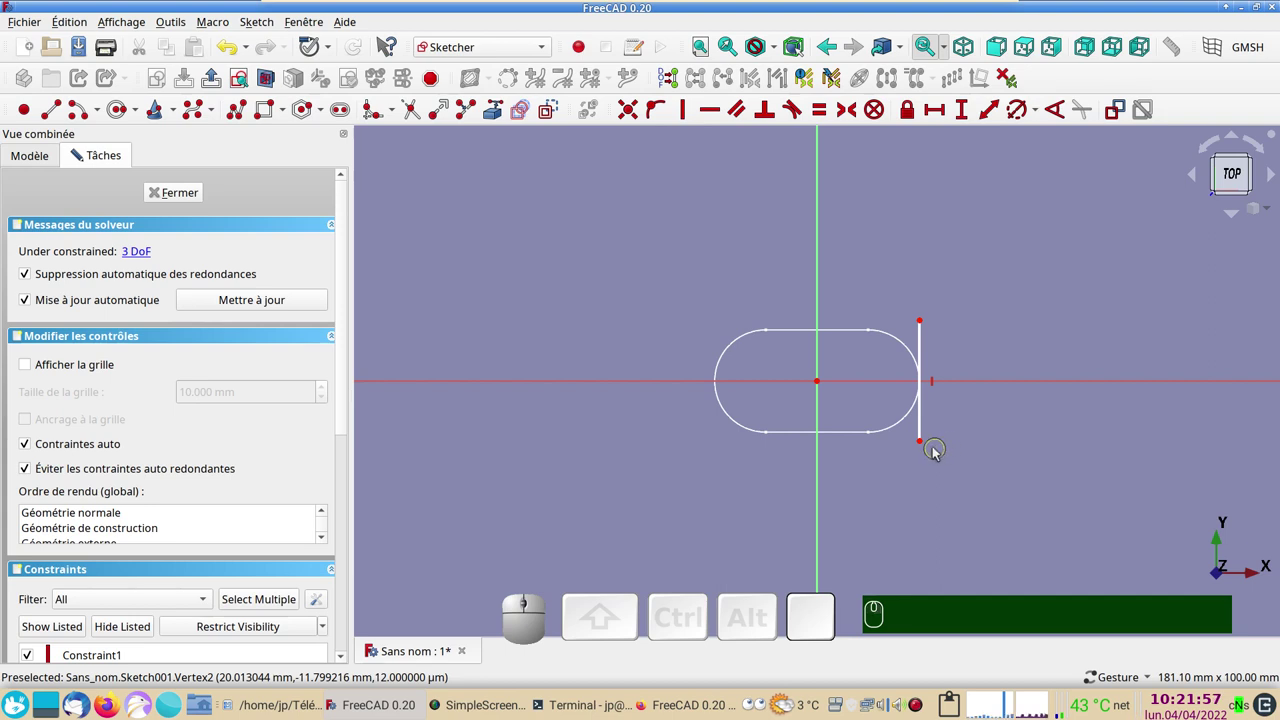
left_click(927, 447)
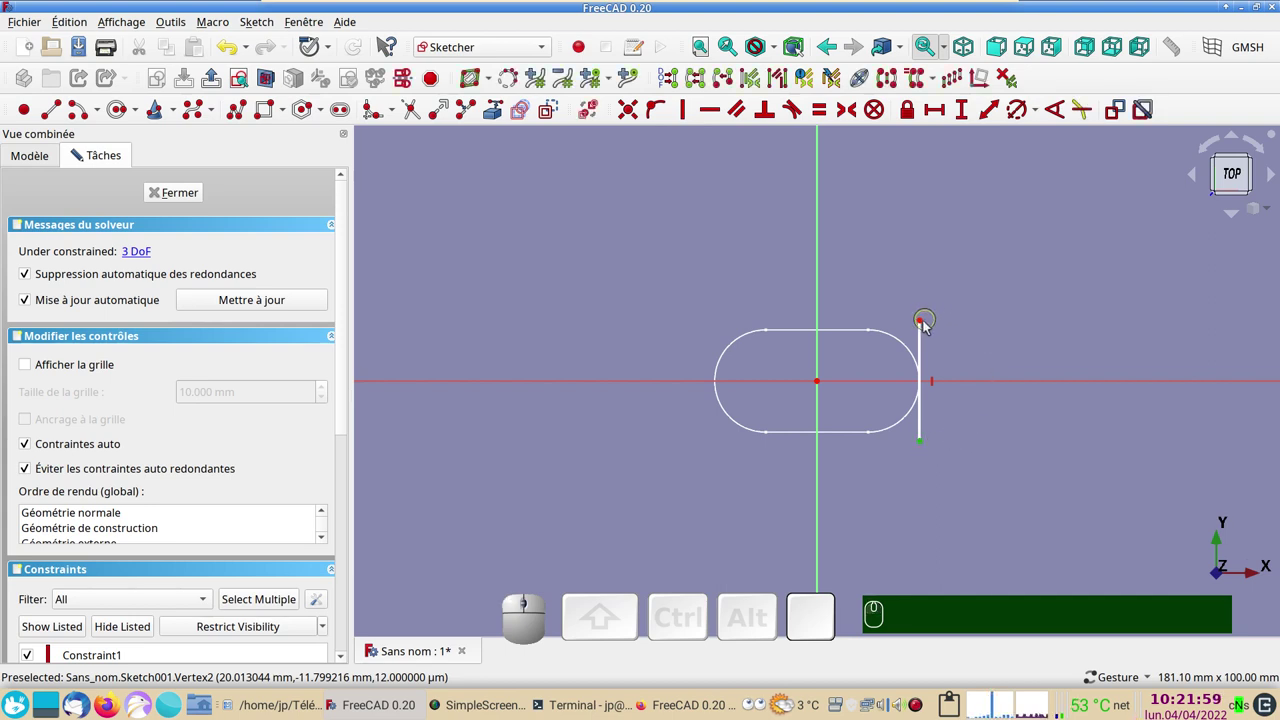
left_click(924, 323)
left_click(995, 381)
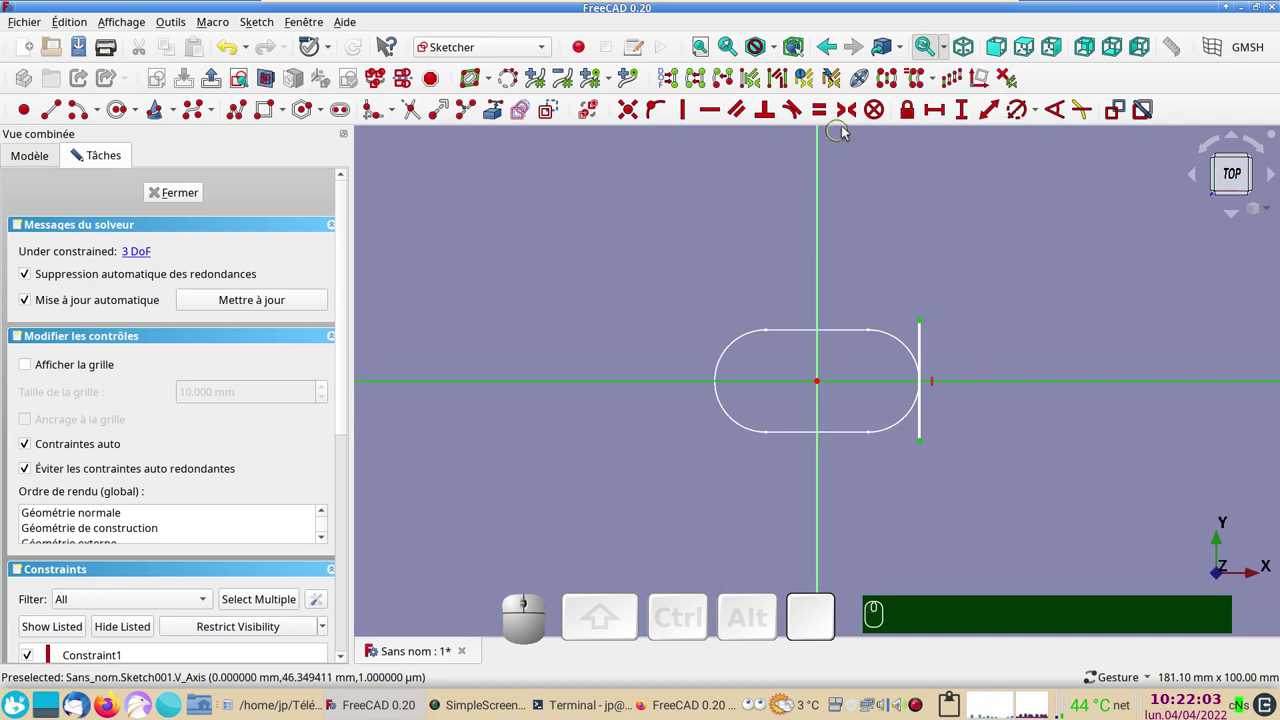
key("s")
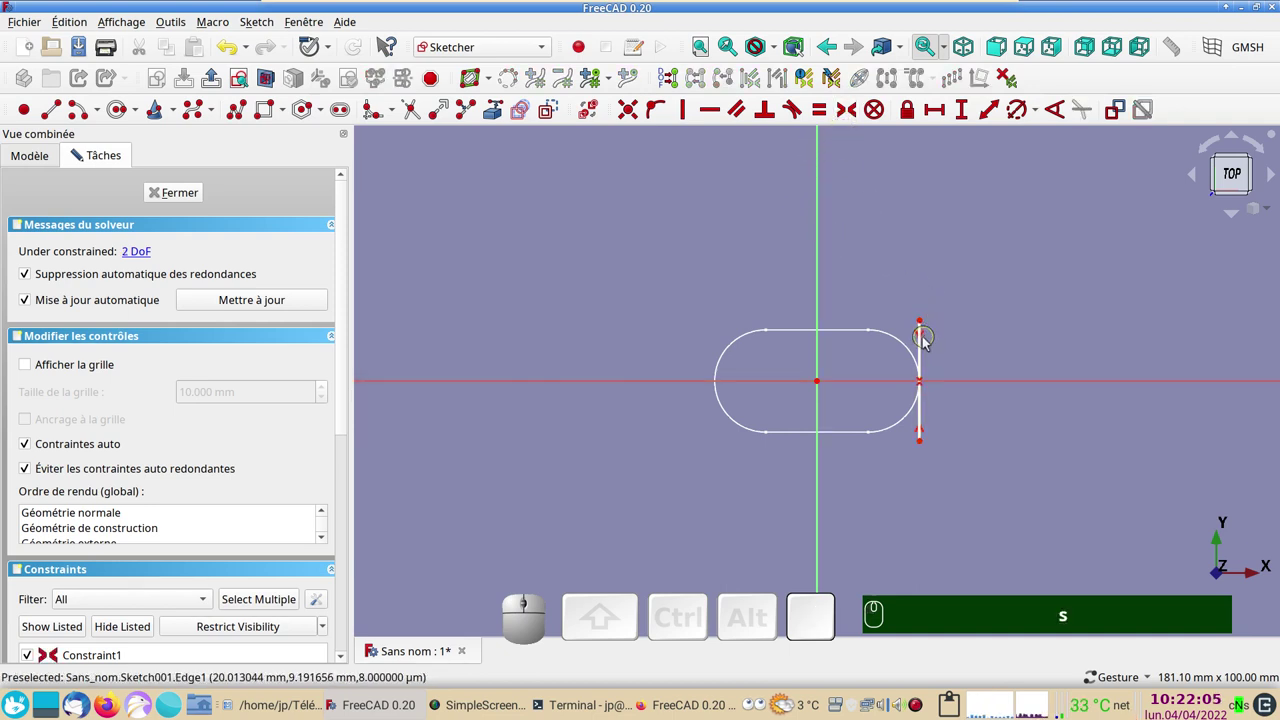
Step: Give the vertical line a 30 mm length dimension
left_click(924, 345)
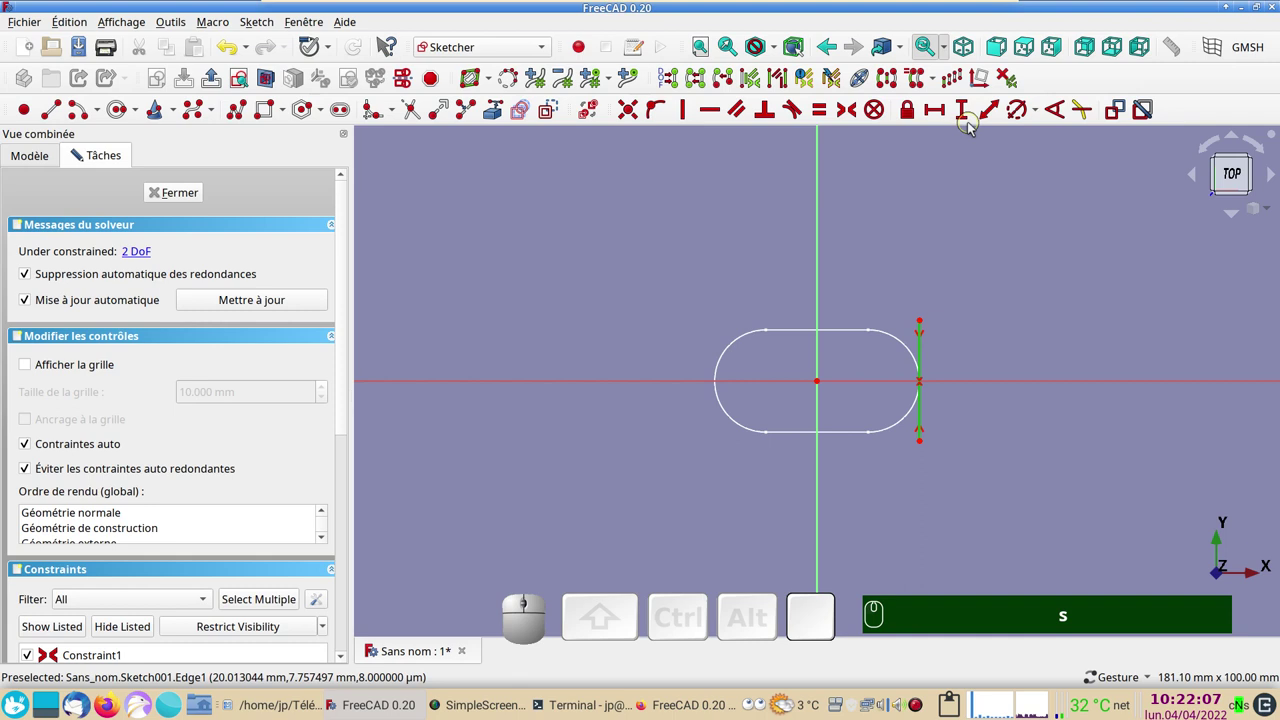
left_click(968, 122)
key("KP_3")
key("KP_0")
key("KP_Enter")
type("s")
key("KP_3")
key("KP_0")
key("Return")
left_click(925, 309)
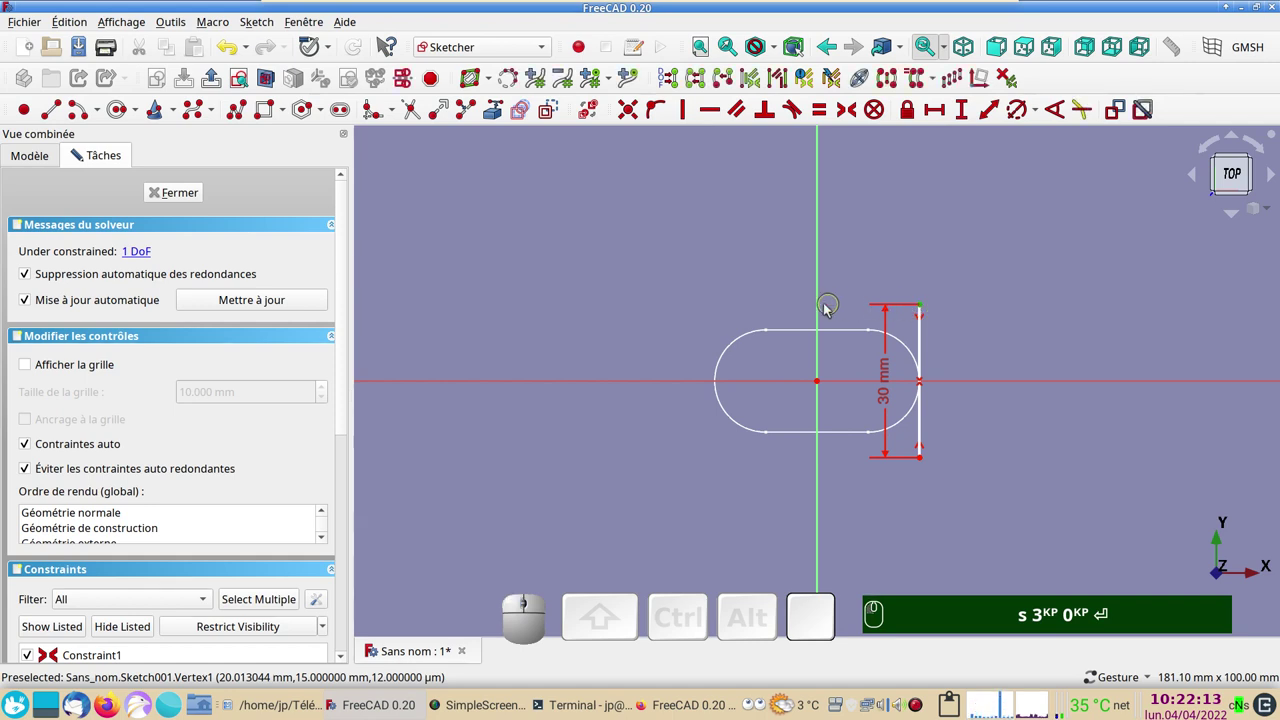
Step: Set the line's horizontal distance from the vertical axis to 20 mm
left_click(824, 308)
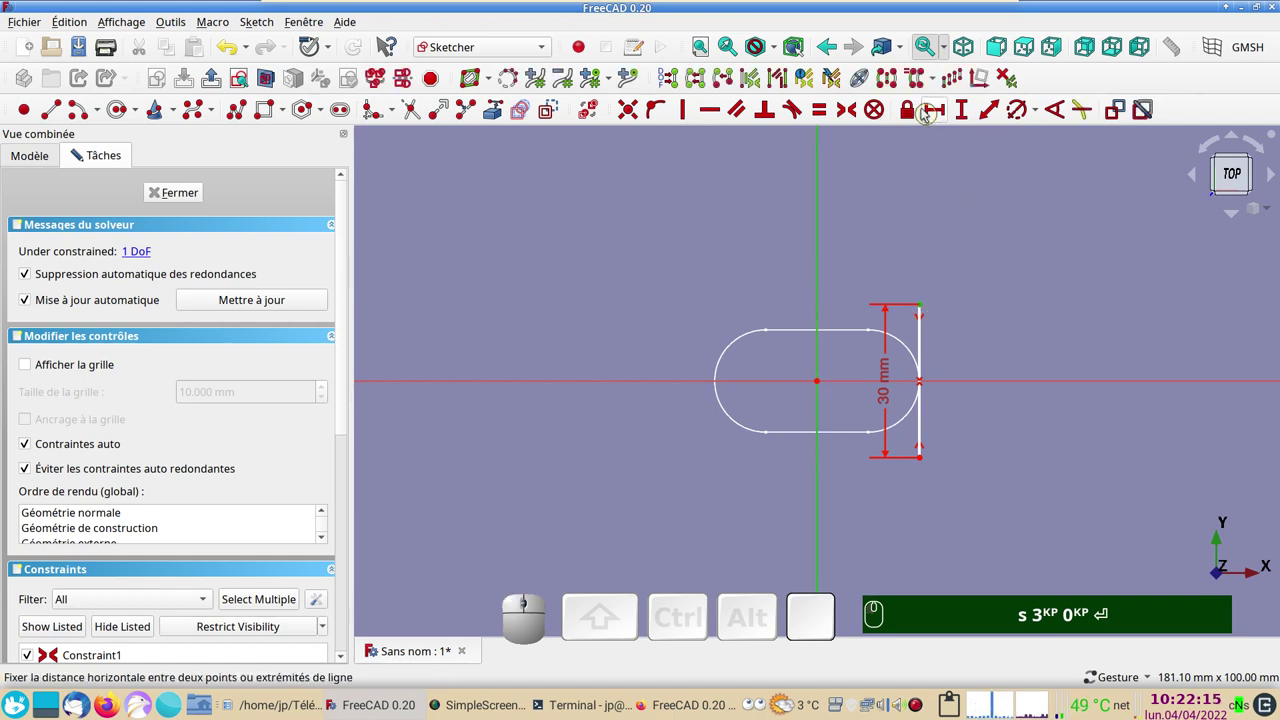
left_click(942, 116)
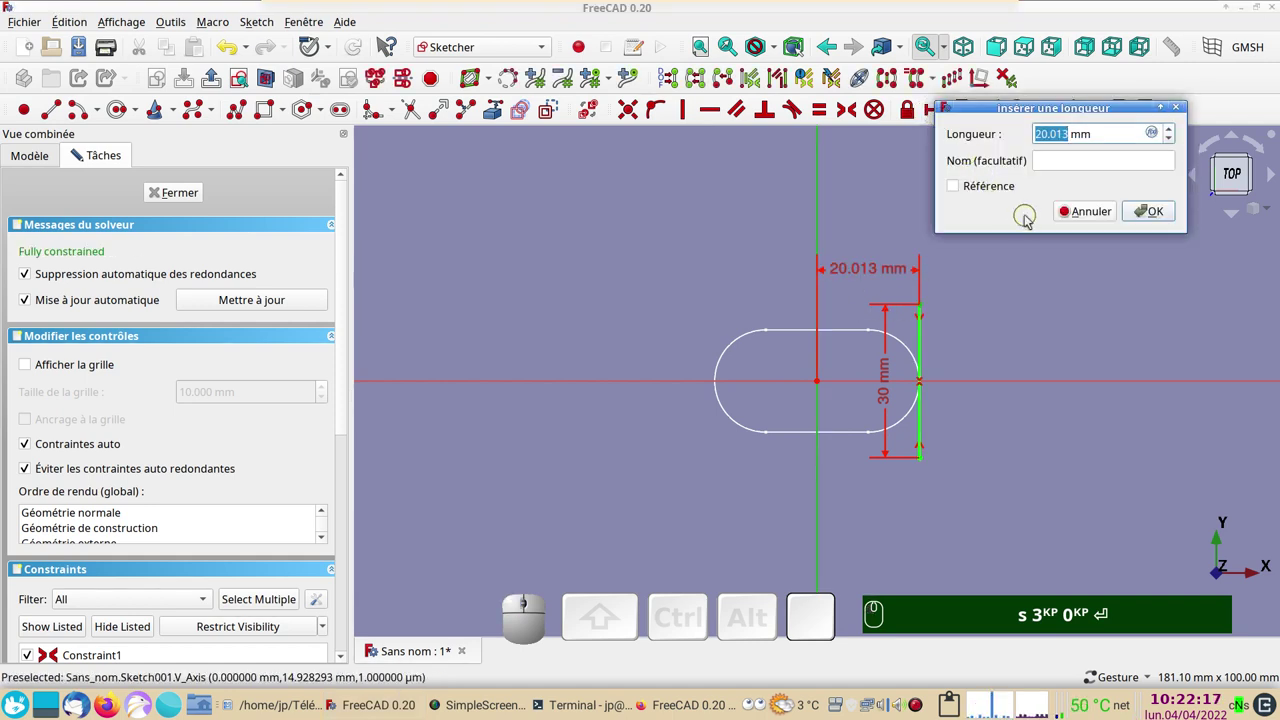
key("KP_2")
key("KP_0")
key("KP_Enter")
type("s")
key("KP_3")
key("KP_0")
key("Return")
key("KP_2")
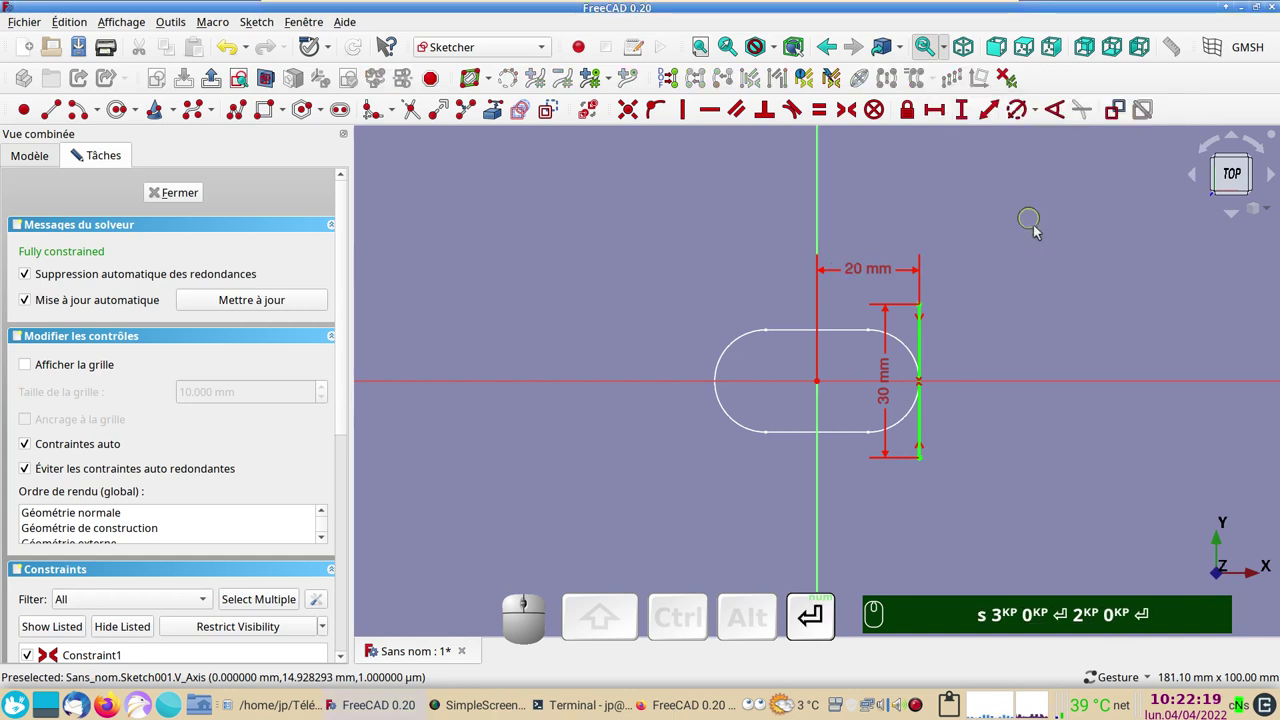
Step: Duplicate Sketch001 through the Edit menu so Sketch002 appears in the tree
left_click(170, 200)
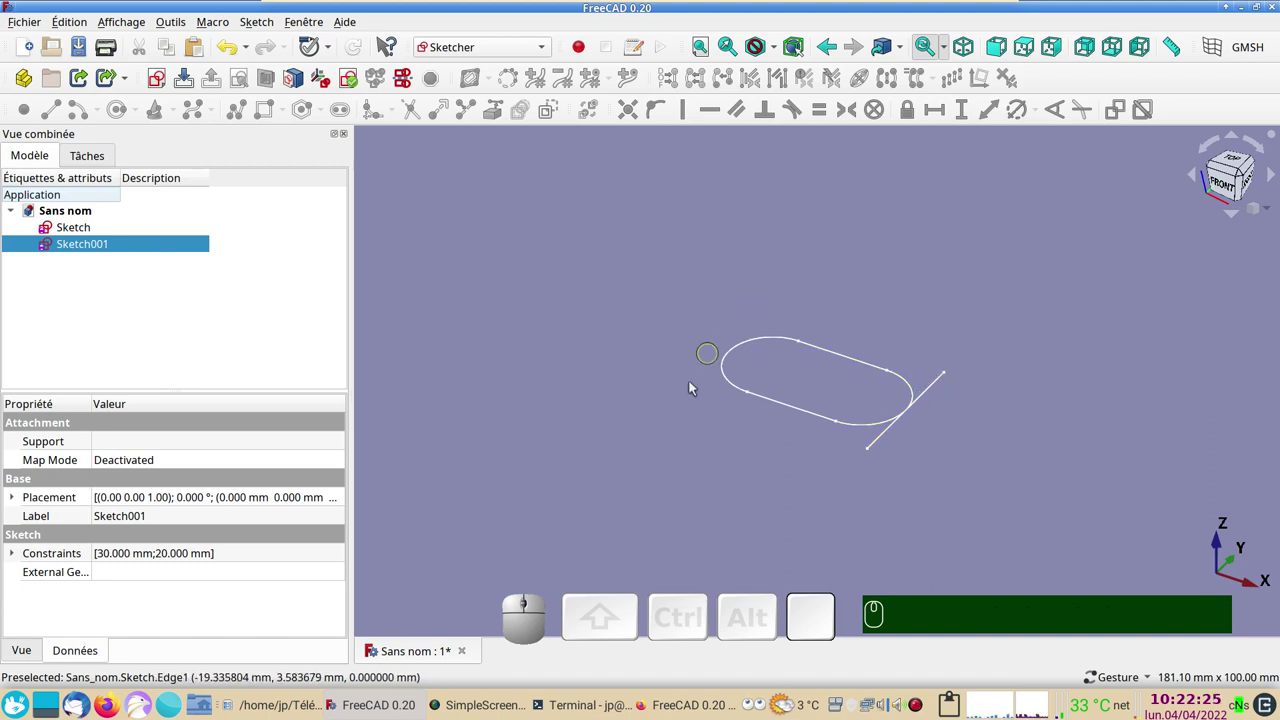
left_click(114, 250)
left_click(75, 26)
left_click(137, 147)
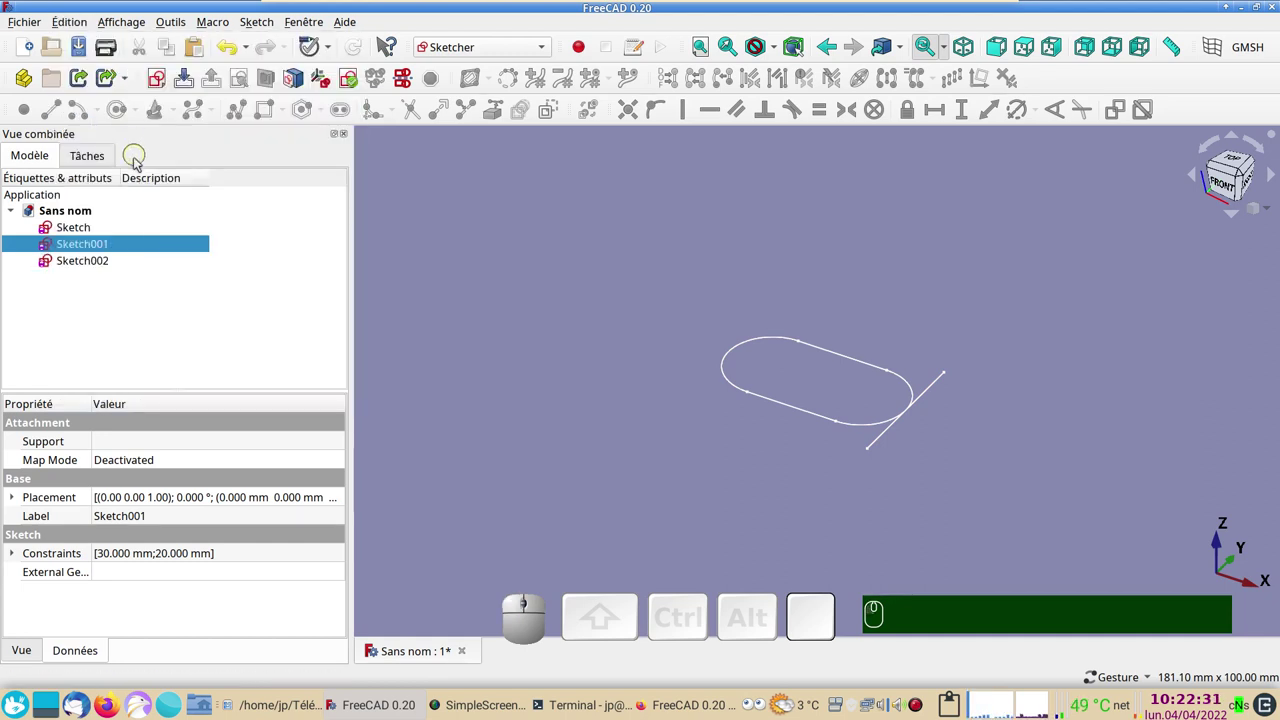
Step: In Sketch002's Placement editor, set Translation X to −40 mm and apply it
left_click(103, 269)
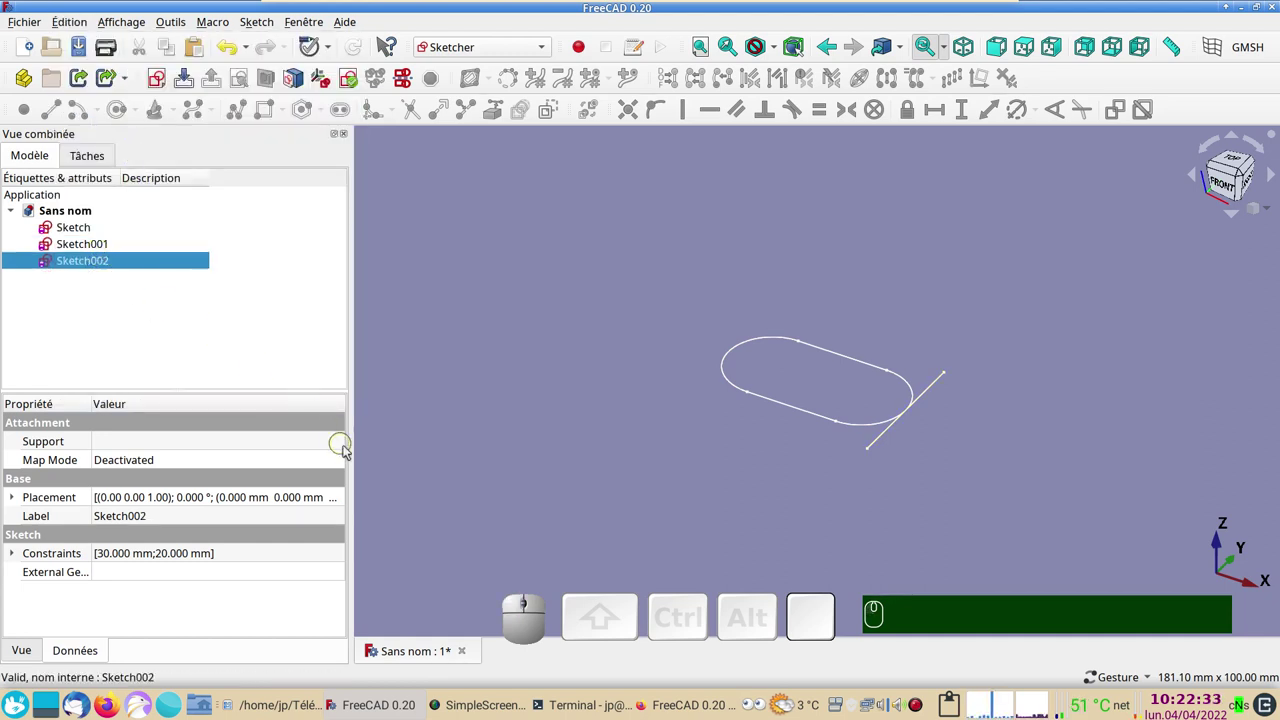
left_click(340, 504)
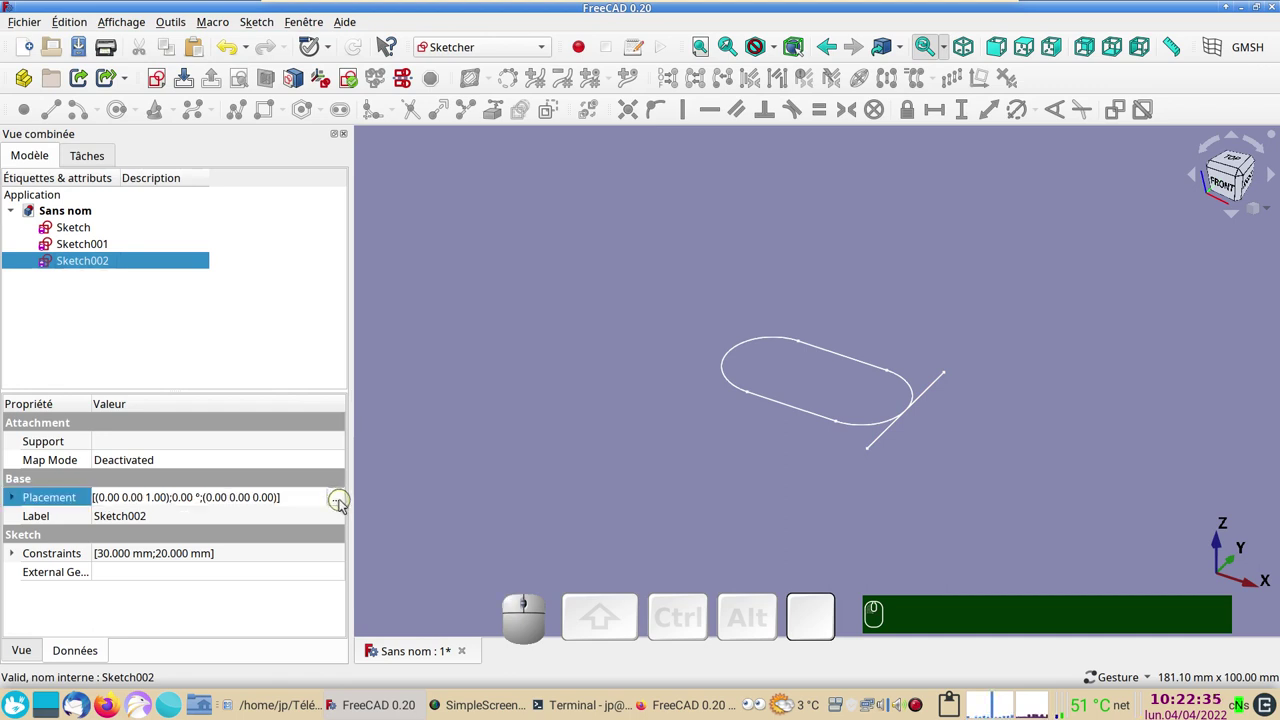
left_click(340, 504)
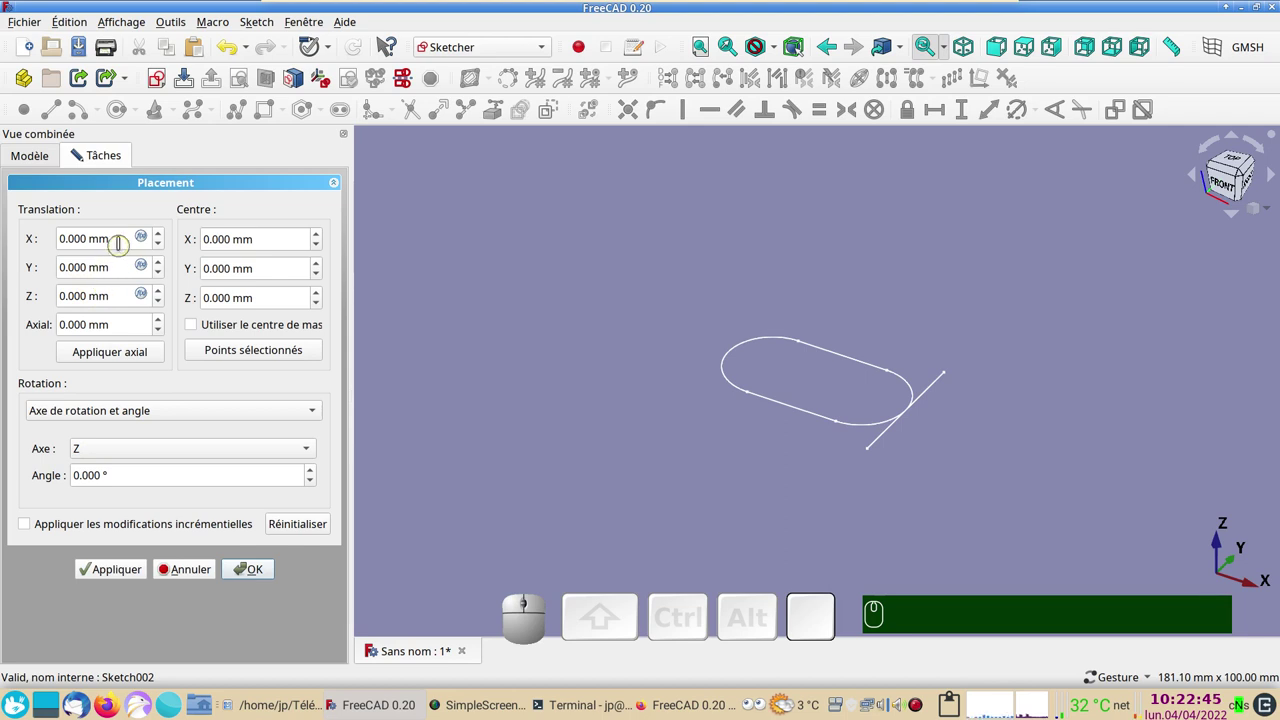
scroll("down", 3)
scroll("down", 3)
scroll("down", 3)
scroll("down", 3)
key("KP_Subtract")
key("KP_4")
key("KP_4")
type("(-) 4ᴷᴾ 0ᴷᴾ")
key("KP_0")
left_click(246, 579)
left_click(629, 469)
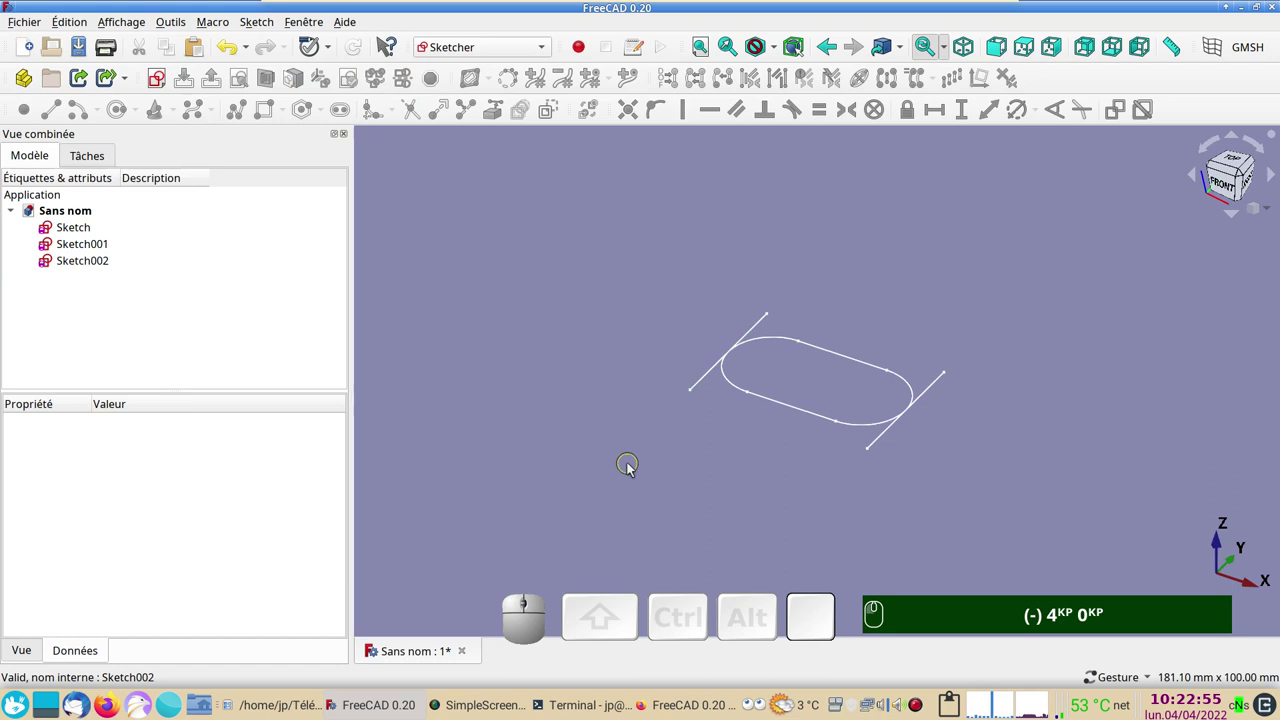
Step: View the sketches from the right side and bring up Sketch001's Placement editor
left_click_drag(637, 468, 827, 462)
type("(-) 4KP 0KP")
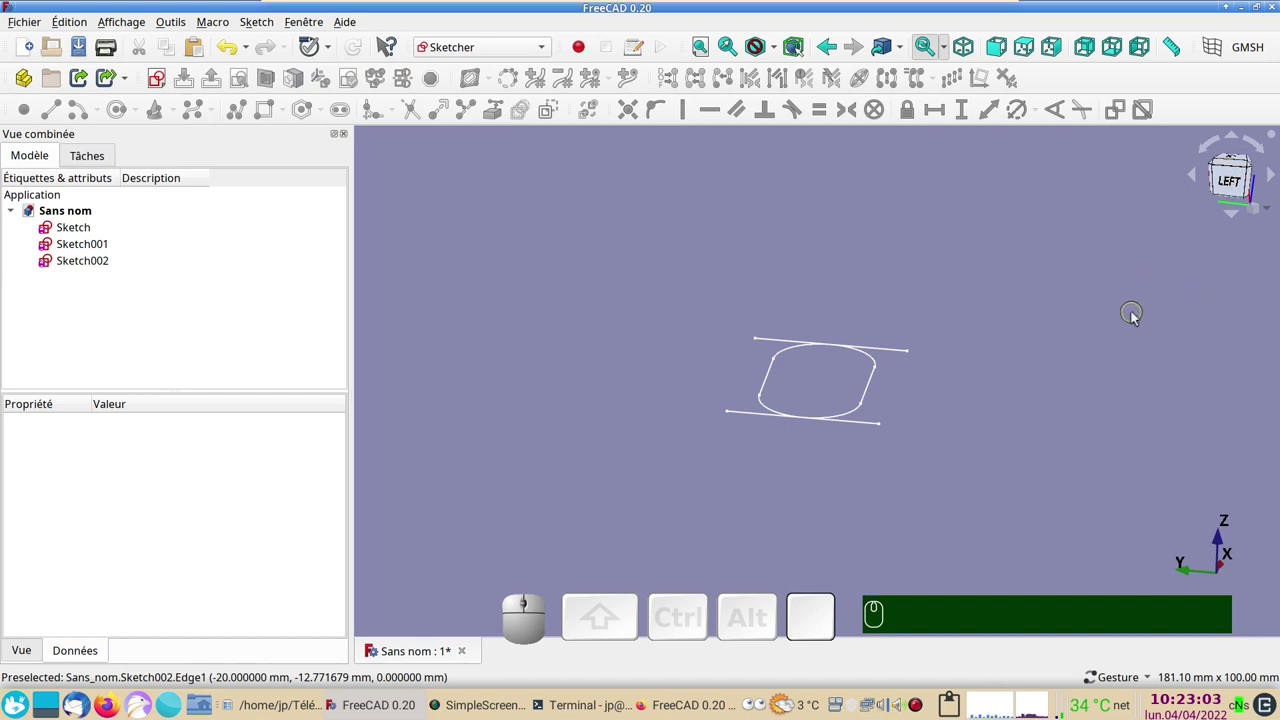
key("KP_3")
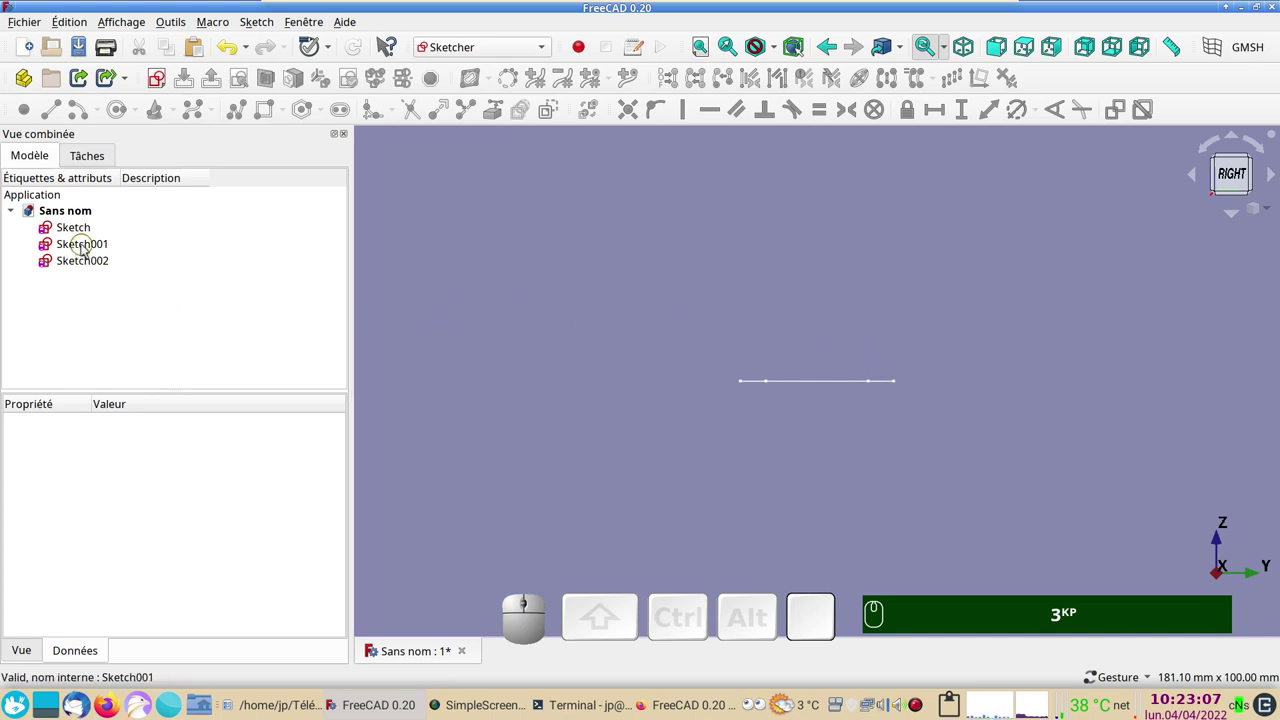
left_click(86, 248)
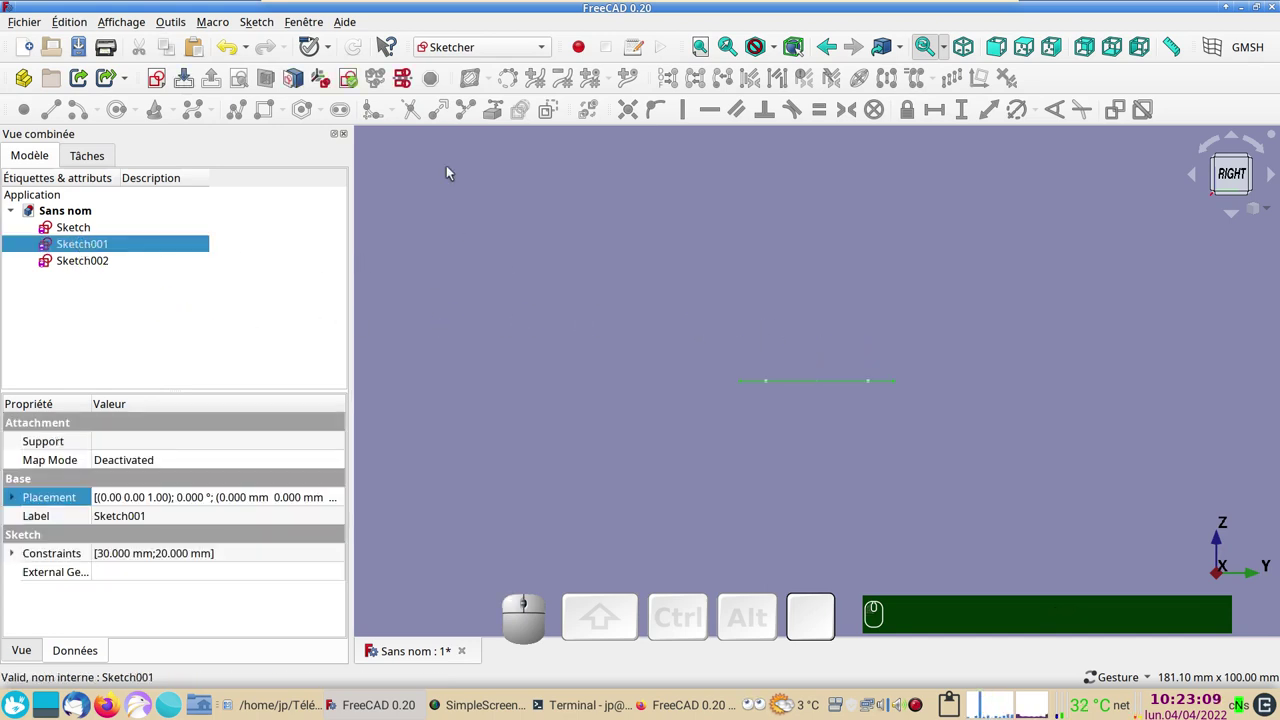
left_click(340, 504)
left_click(340, 504)
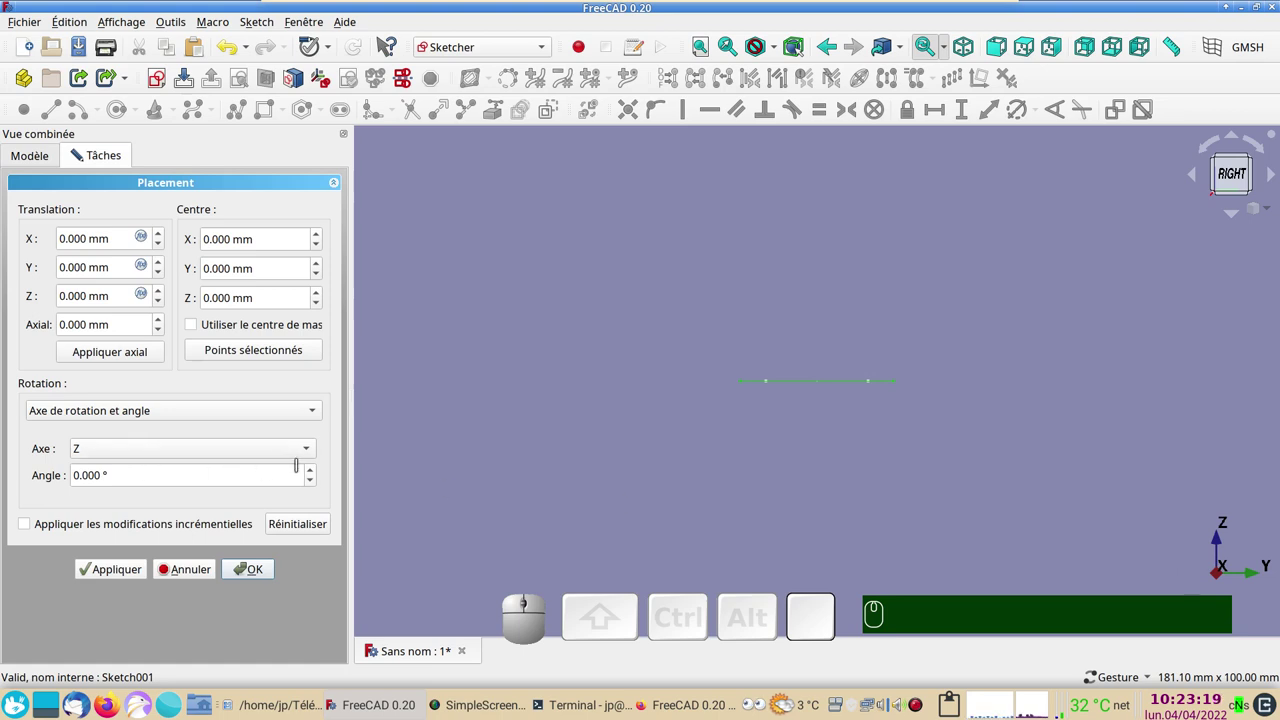
Step: Set Sketch001's rotation angle to 45° about the X axis and confirm
left_click_drag(182, 452, 172, 466)
scroll("up", 3)
scroll("up", 3)
key("KP_4")
key("KP_5")
key("KP_5")
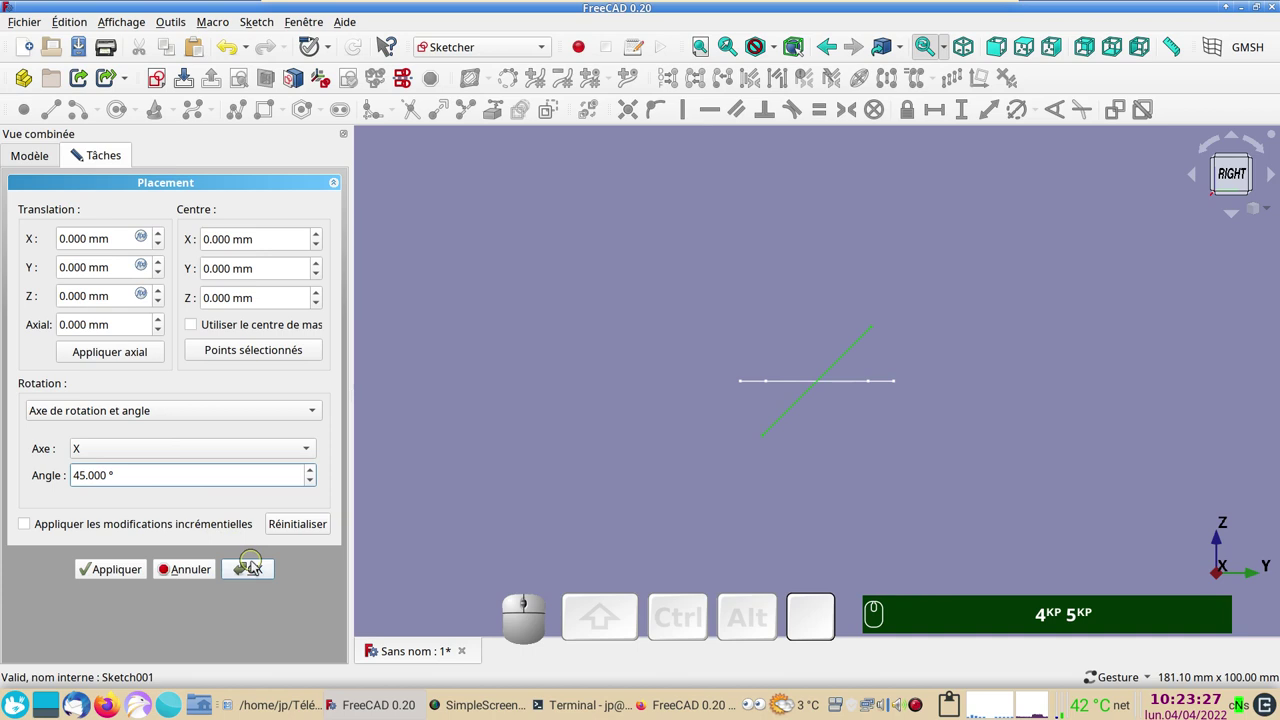
left_click(260, 575)
key("KP_4")
key("KP_5")
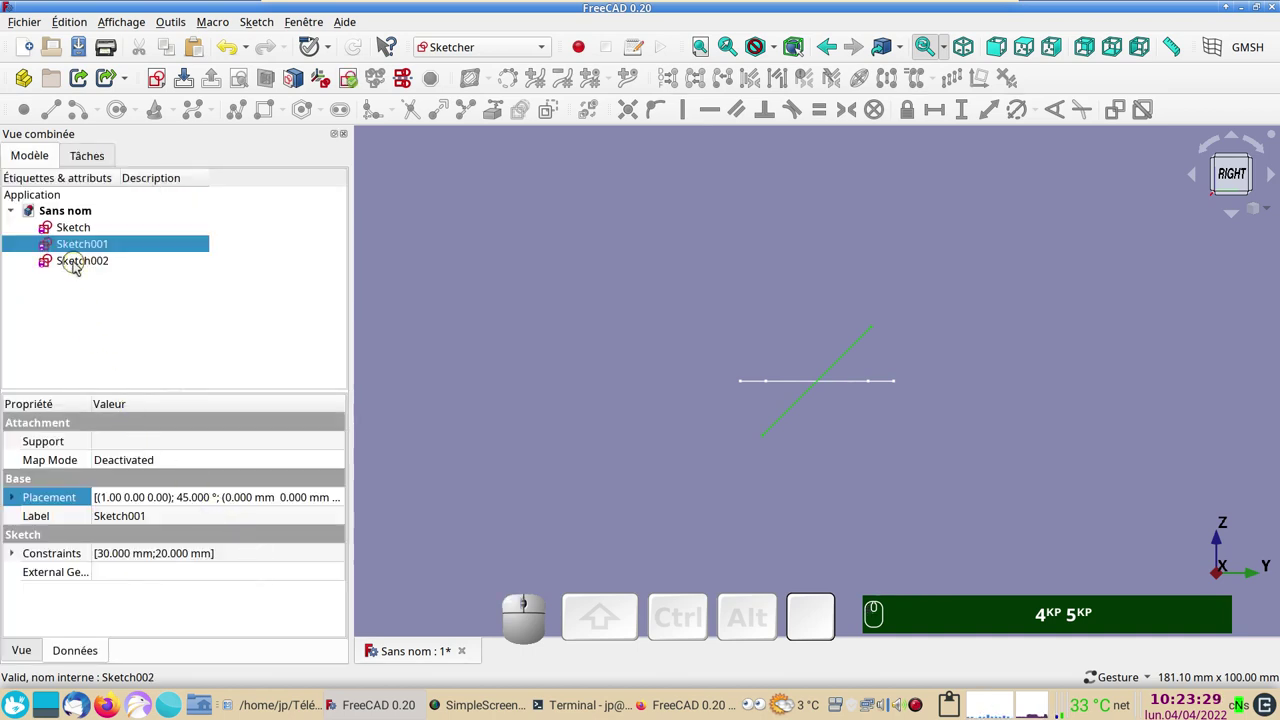
Step: Rotate Sketch002 −45° about the X axis in Placement, then choose the Part workbench
left_click(78, 267)
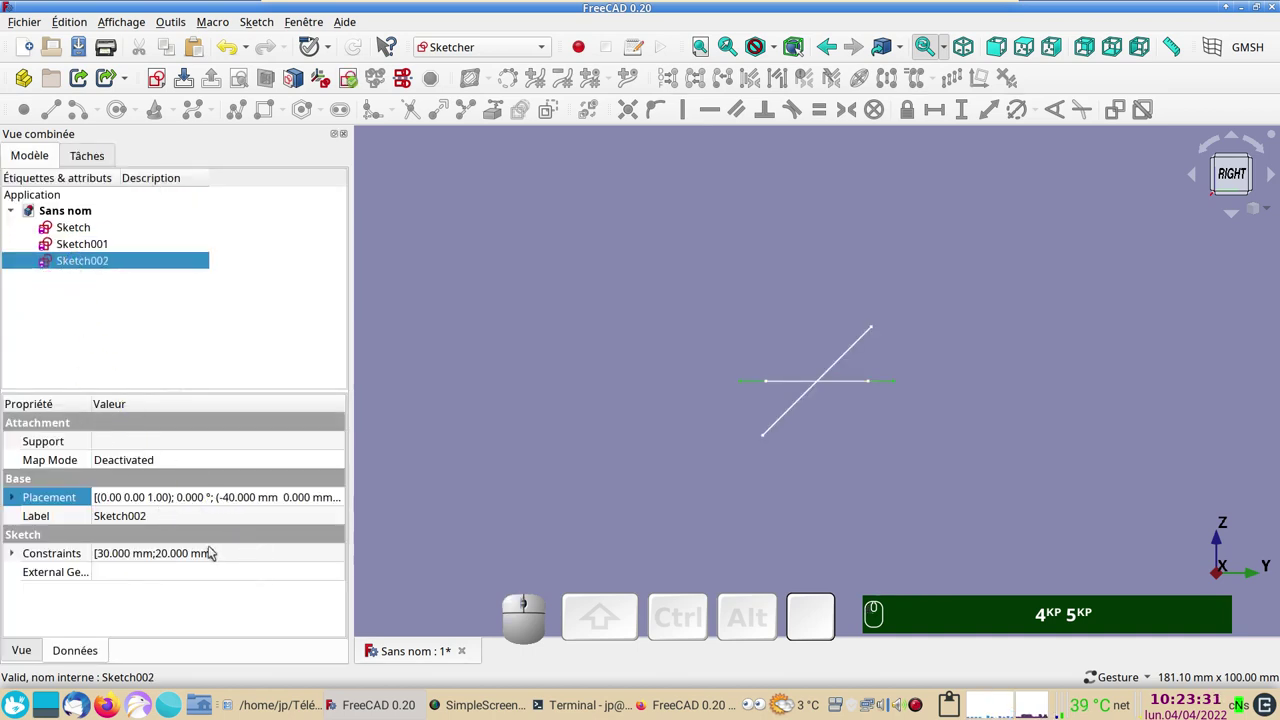
left_click(344, 500)
left_click(343, 499)
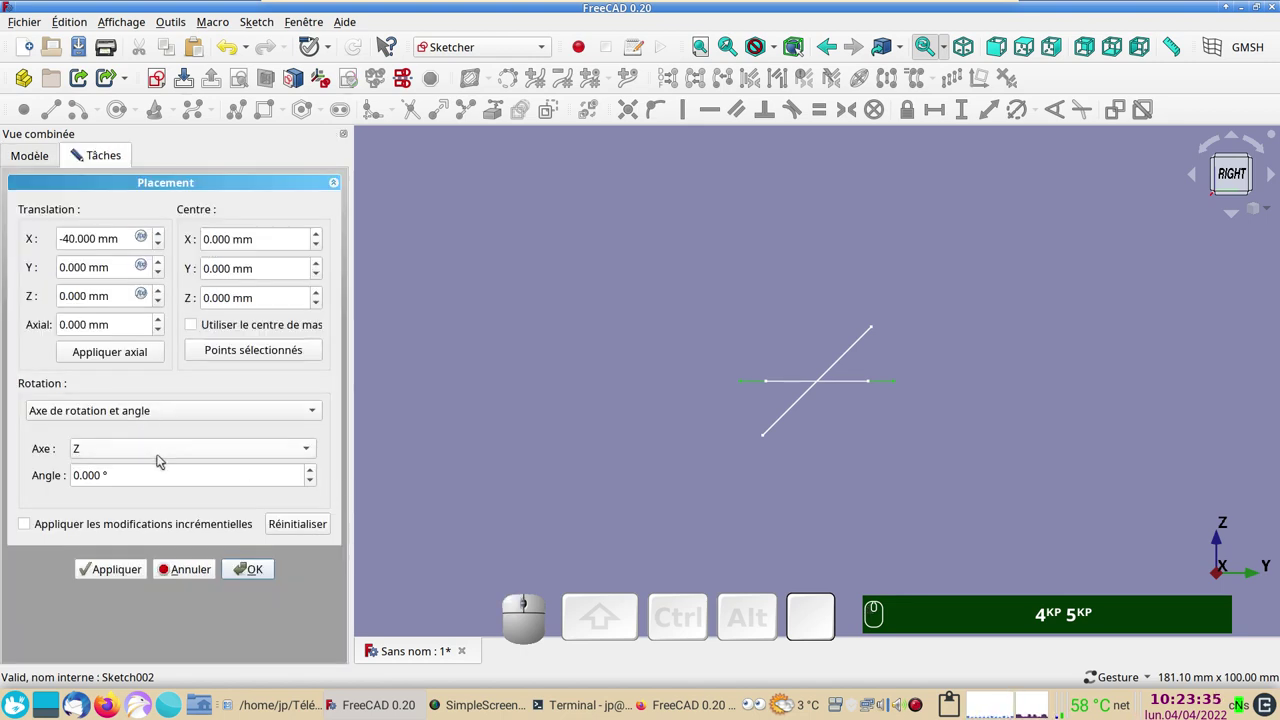
left_click(162, 460)
left_click(144, 411)
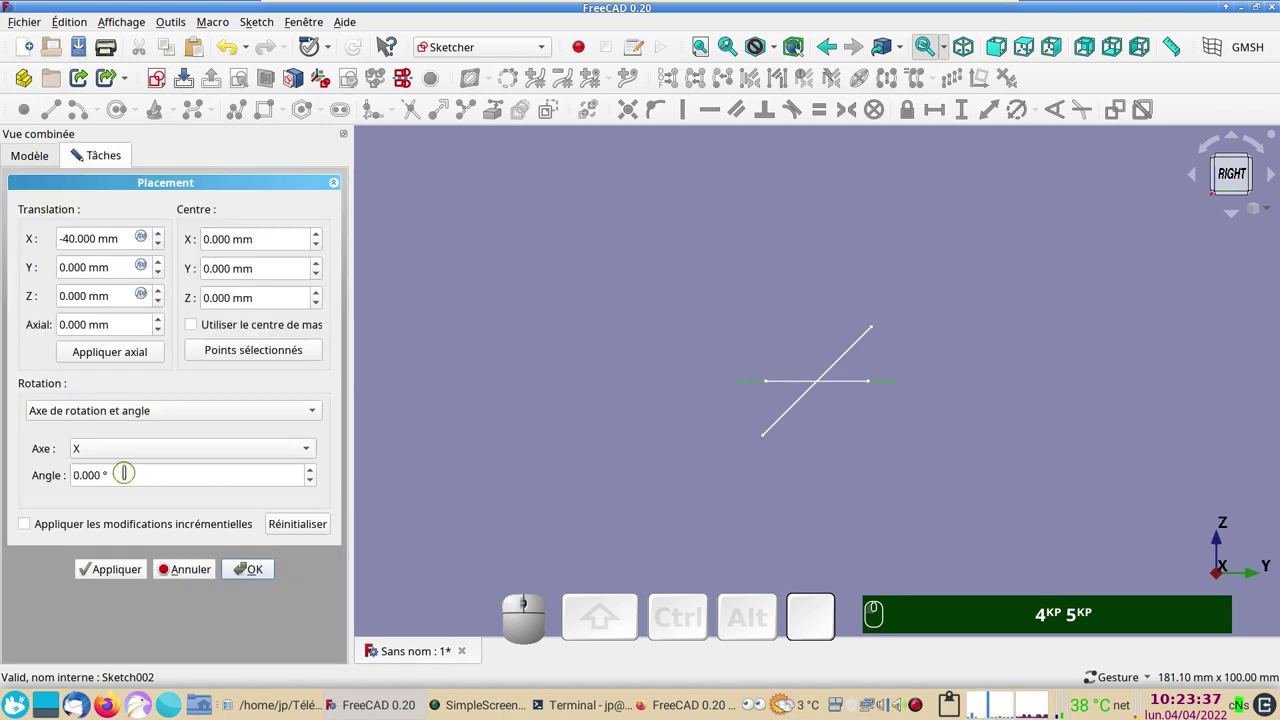
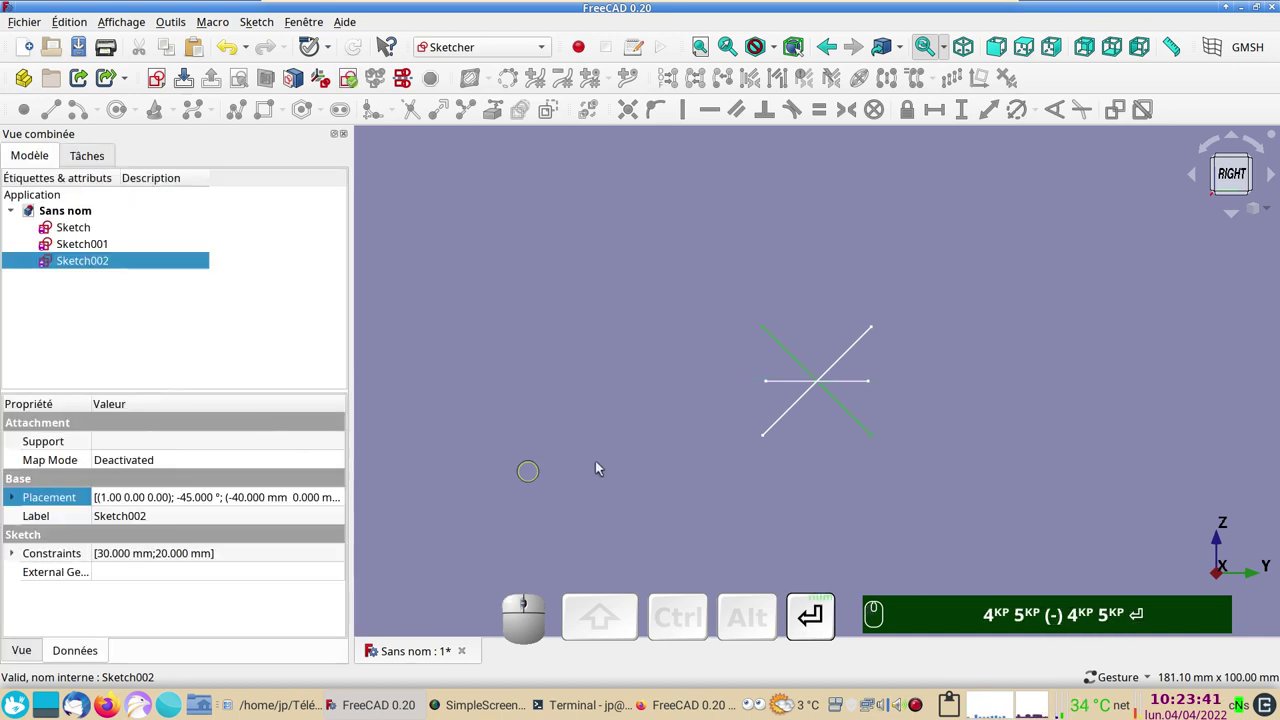
left_click(950, 432)
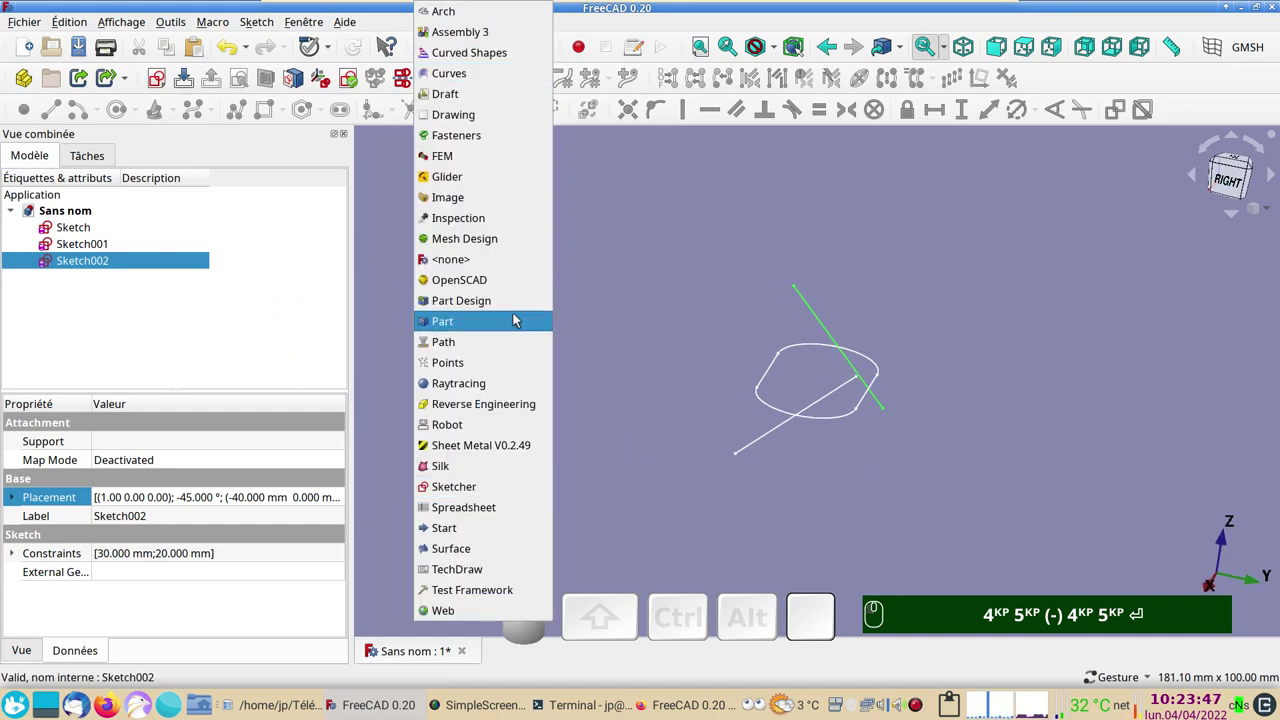
left_click(1223, 170)
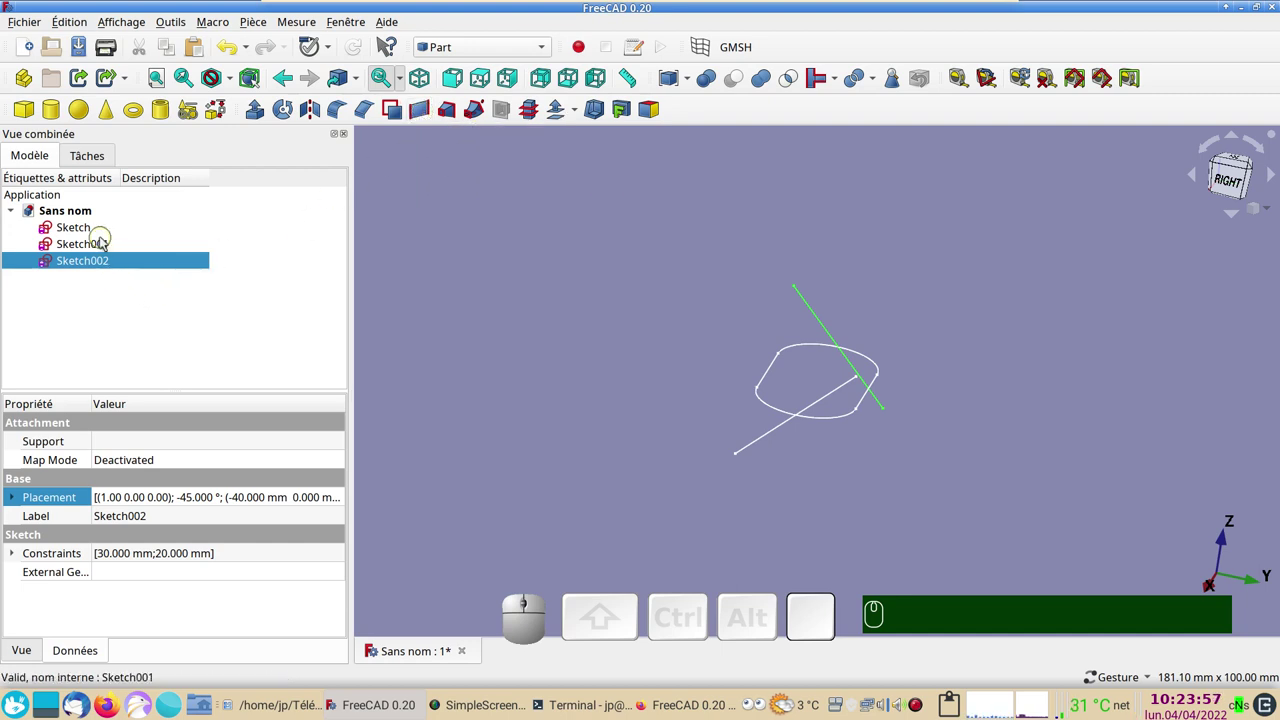
Step: With Sketch001 and Sketch002 selected, create a ruled surface and orbit to inspect its twist
left_click(1223, 170)
left_click_drag(1223, 170, 520, 404)
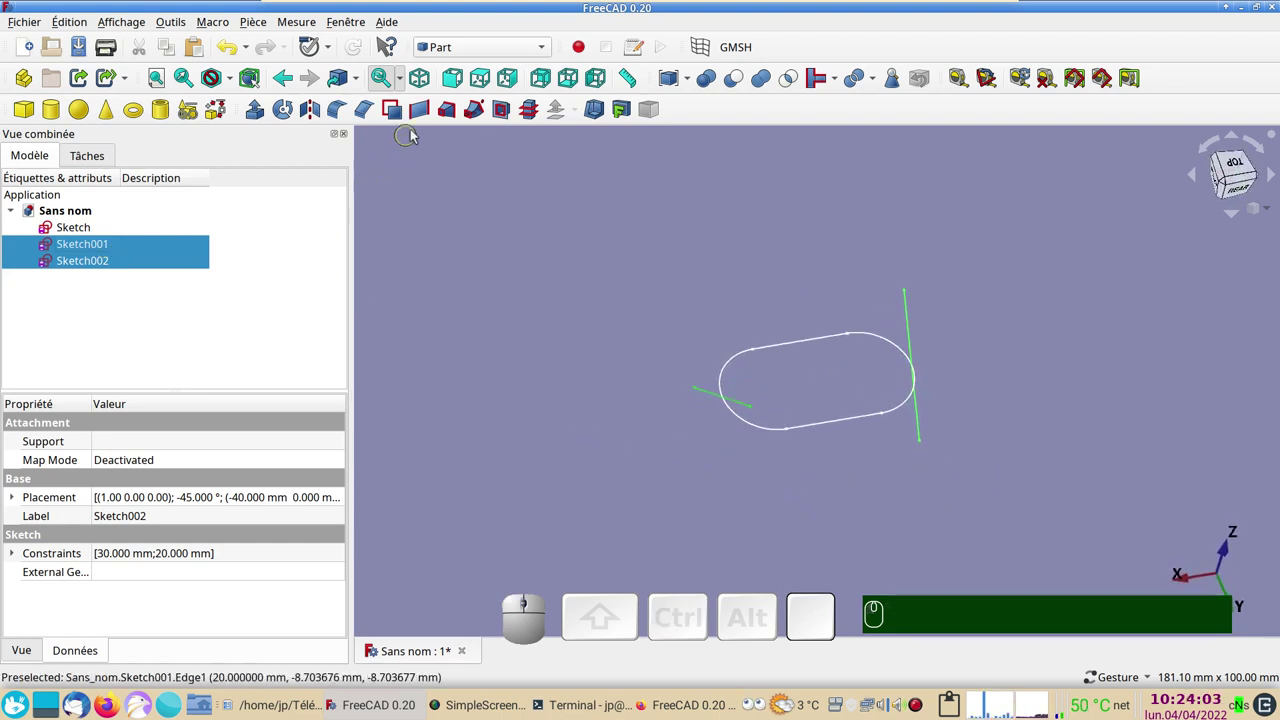
left_click(431, 115)
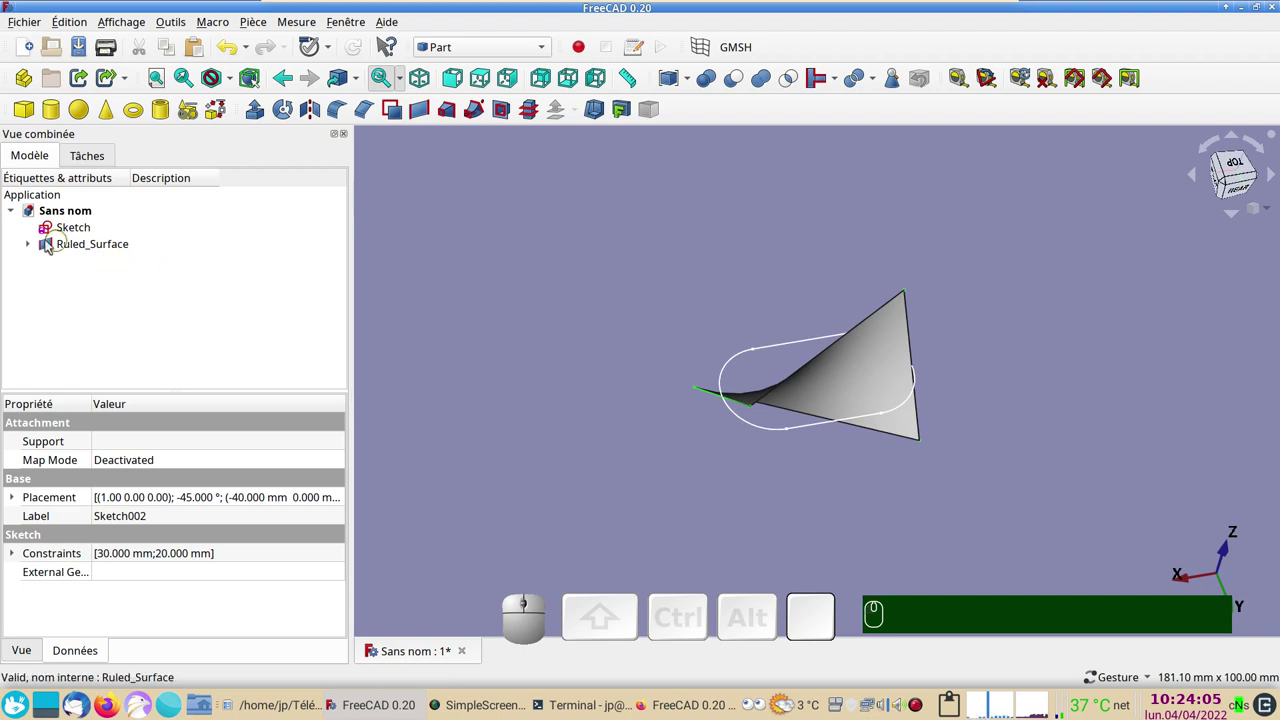
left_click_drag(911, 545, 1045, 380)
left_click_drag(1046, 384, 896, 382)
left_click_drag(1038, 484, 1046, 395)
left_click_drag(1050, 399, 901, 352)
left_click_drag(908, 253, 479, 297)
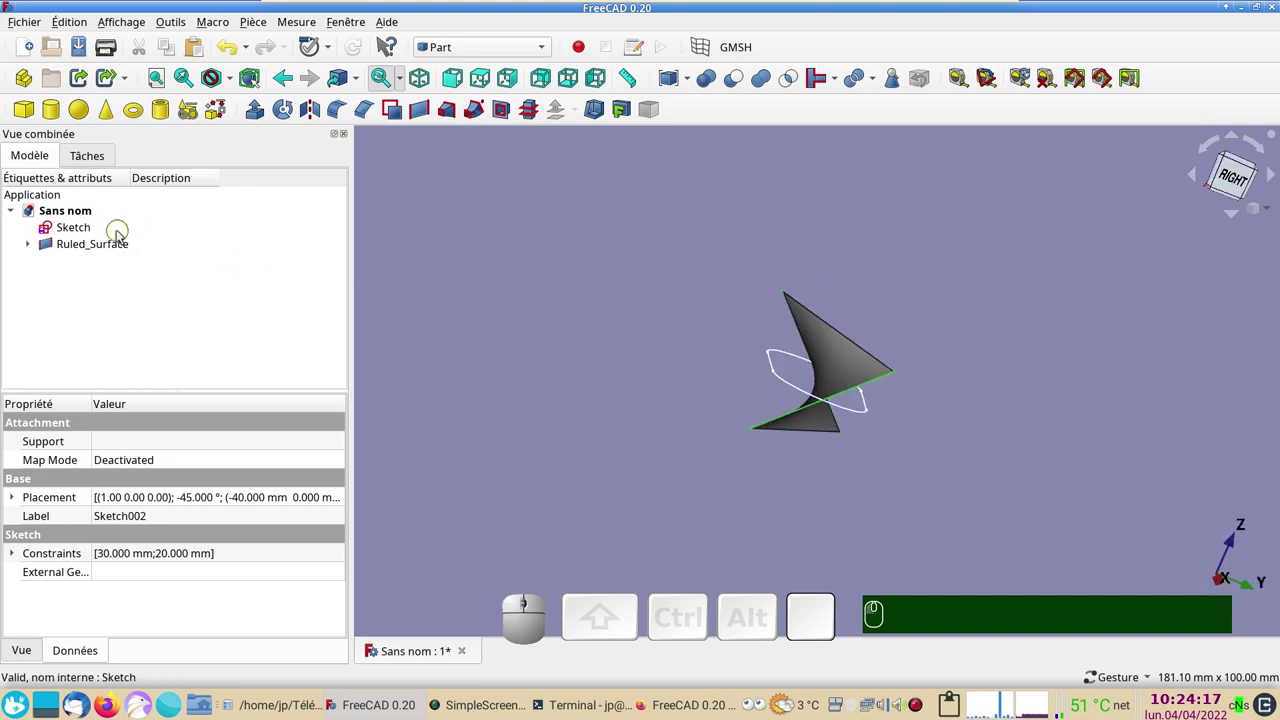
Step: Rotate Sketch 90° about the X axis through its Placement, twisting the ruled surface into a curve
left_click(116, 233)
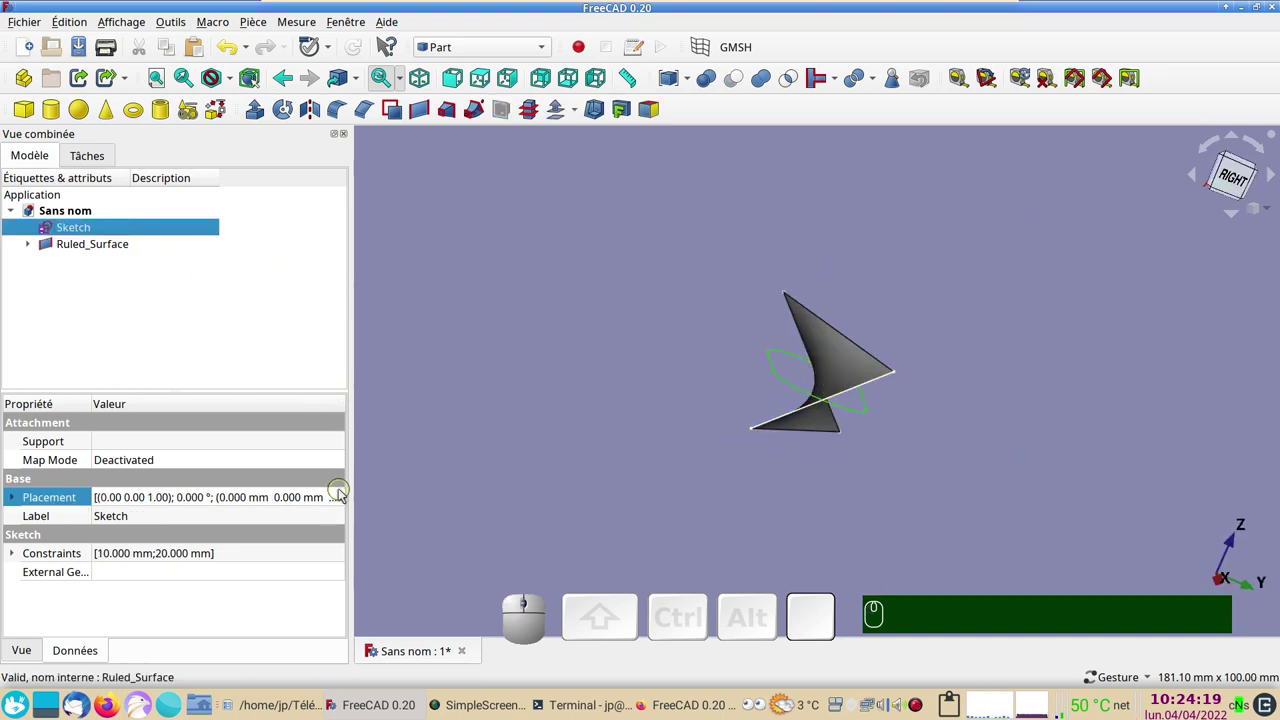
left_click(344, 497)
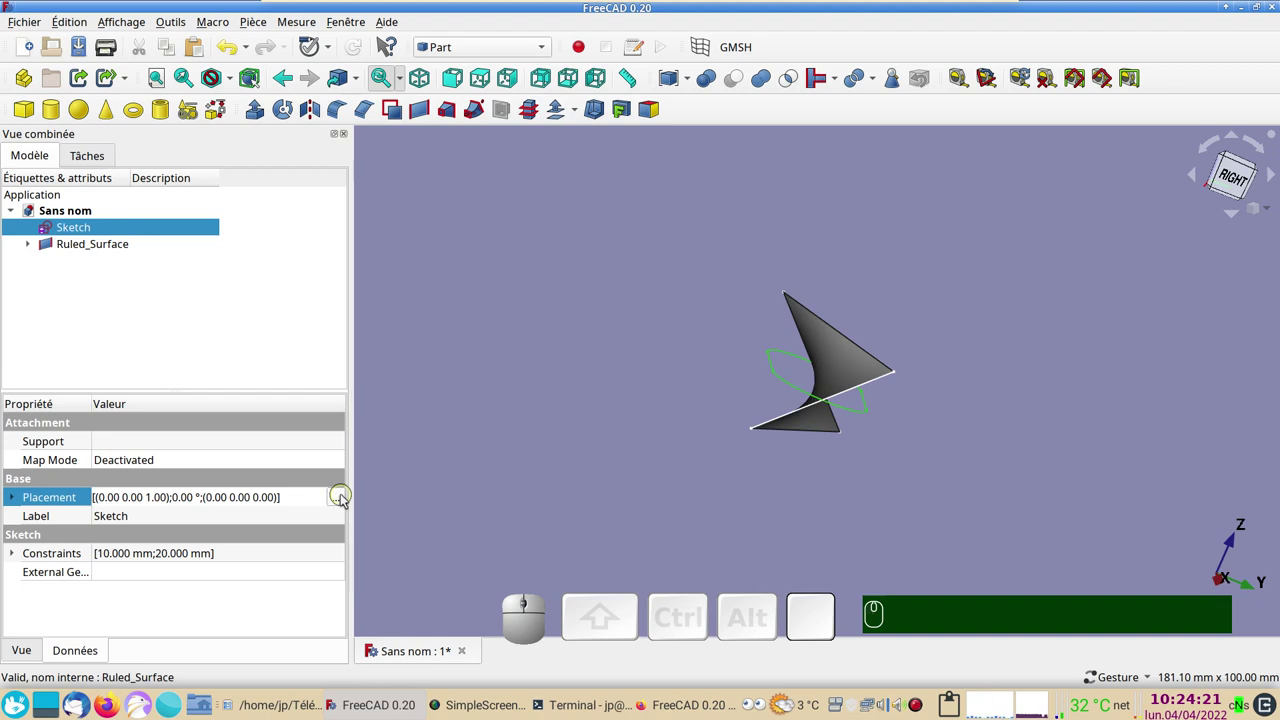
left_click(343, 499)
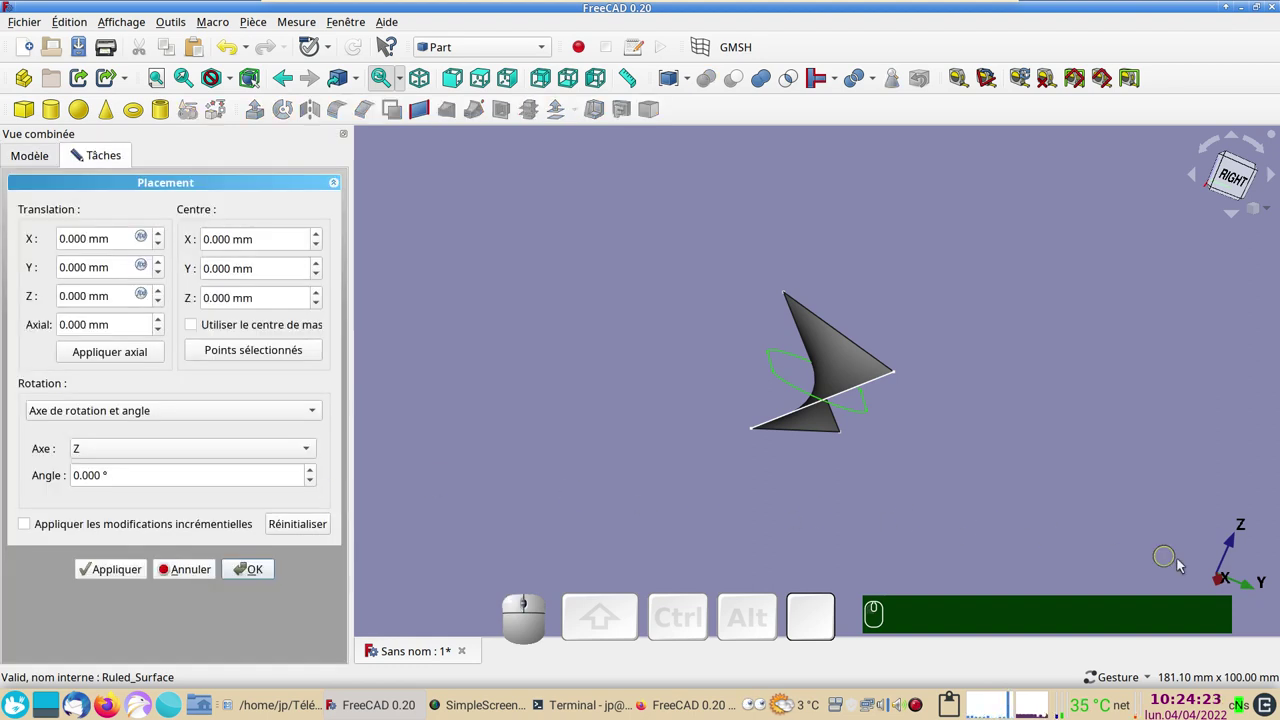
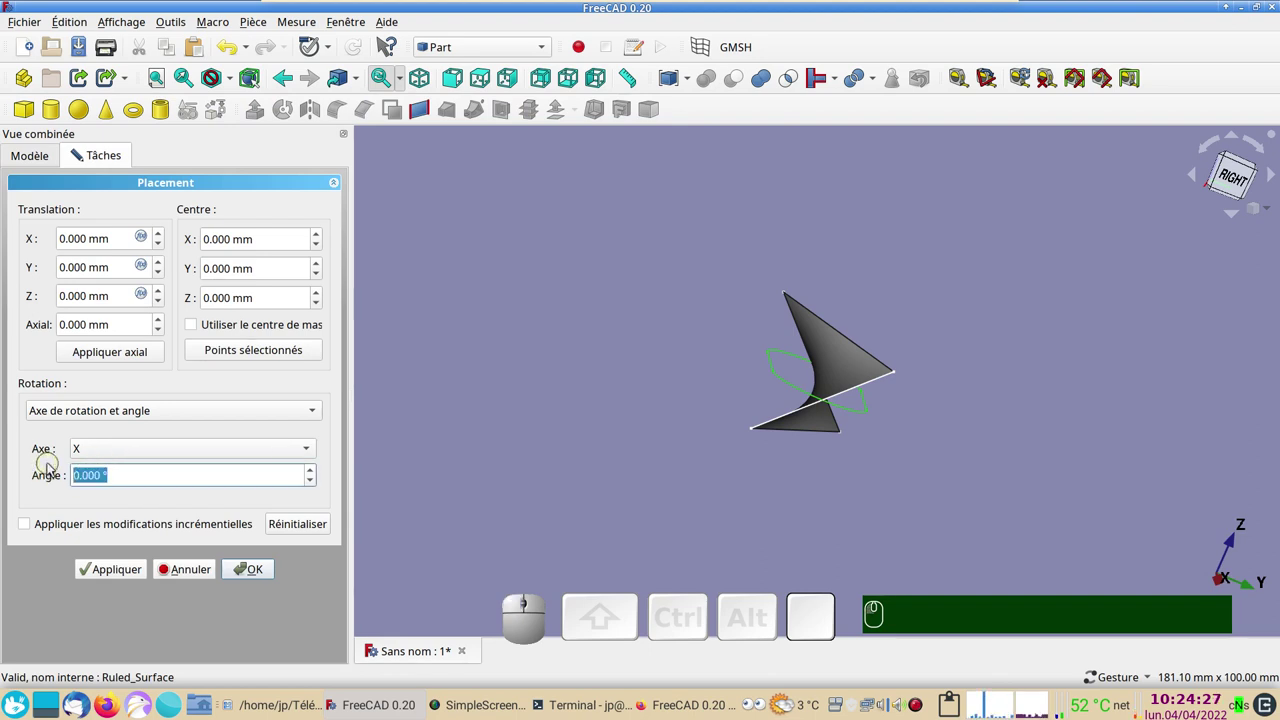
key("KP_9")
key("KP_0")
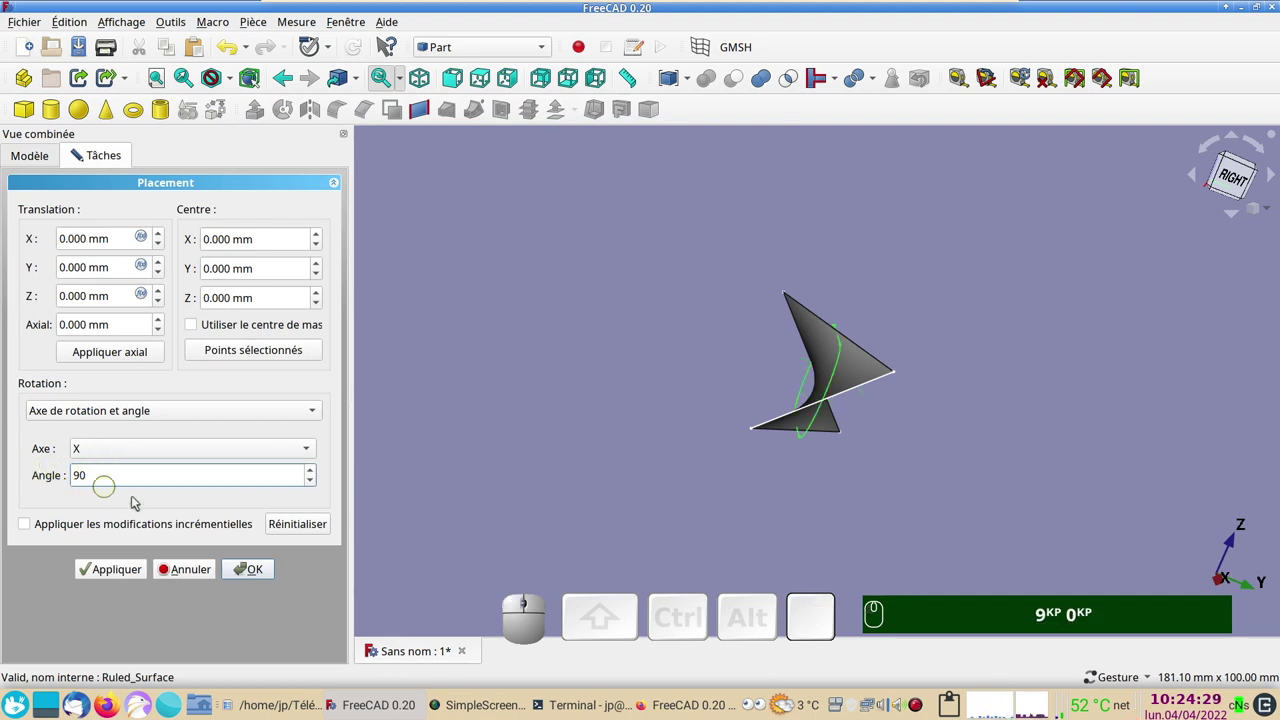
left_click(262, 571)
left_click_drag(542, 491, 658, 329)
left_click_drag(784, 268, 1223, 169)
scroll("up", 3)
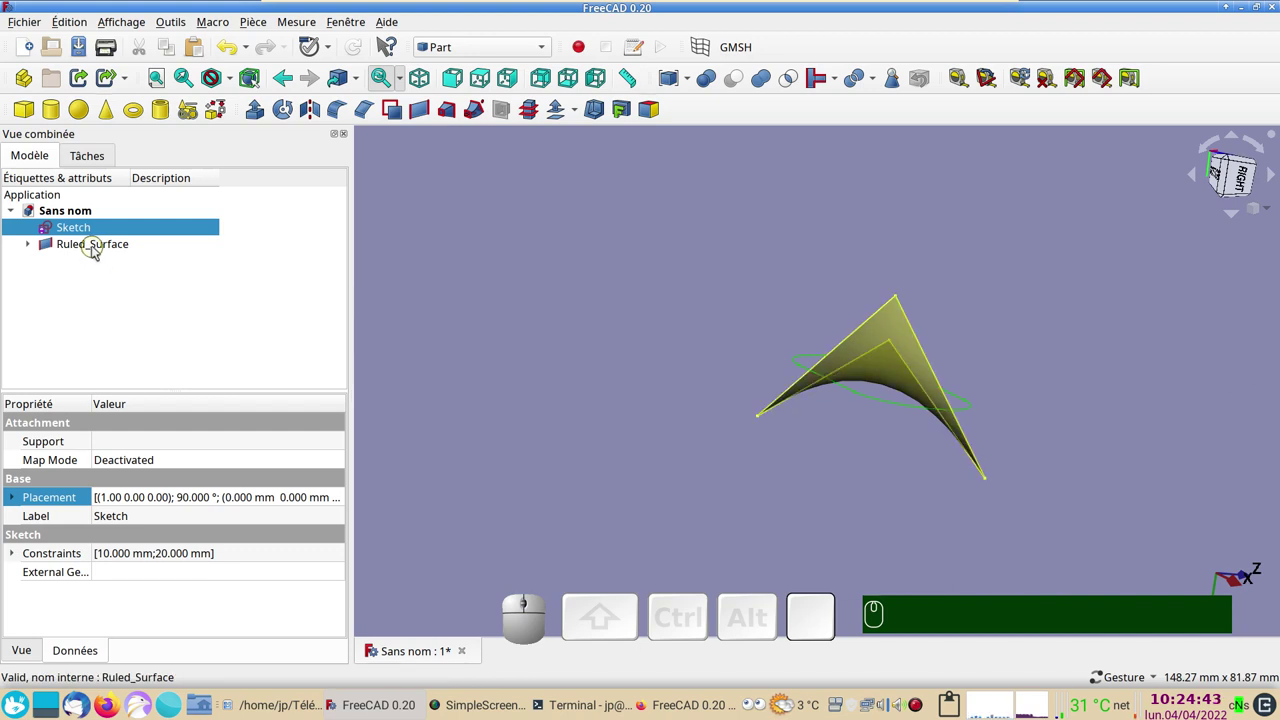
Step: Extrude the Sketch 20 mm symmetrically as a solid cutting through the ruled surface
left_click(1223, 169)
left_click(1223, 169)
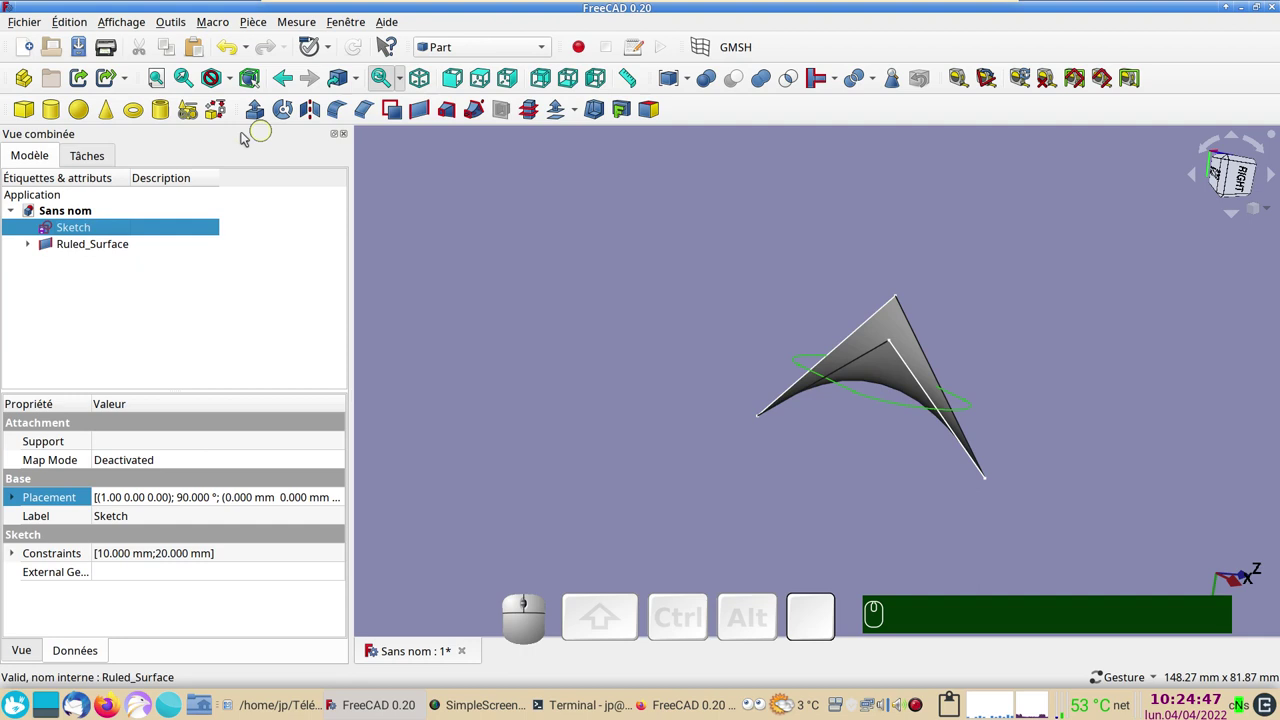
left_click(1223, 169)
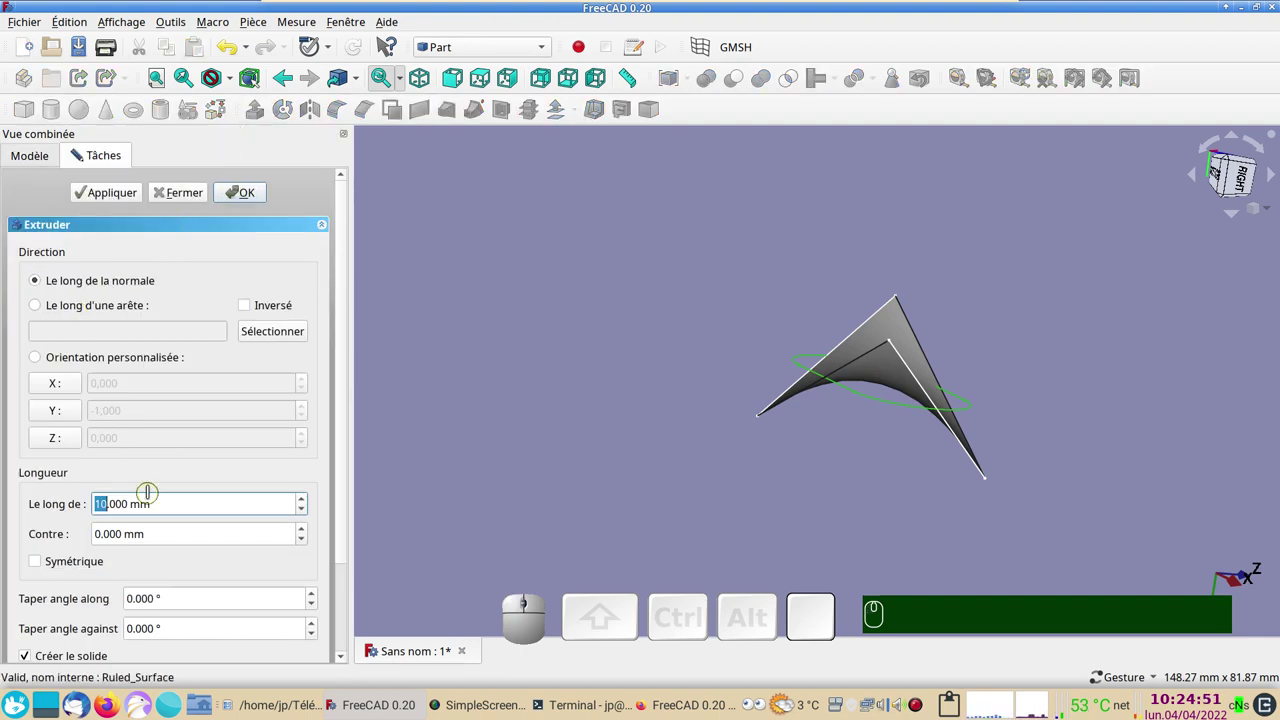
key("KP_2")
key("KP_0")
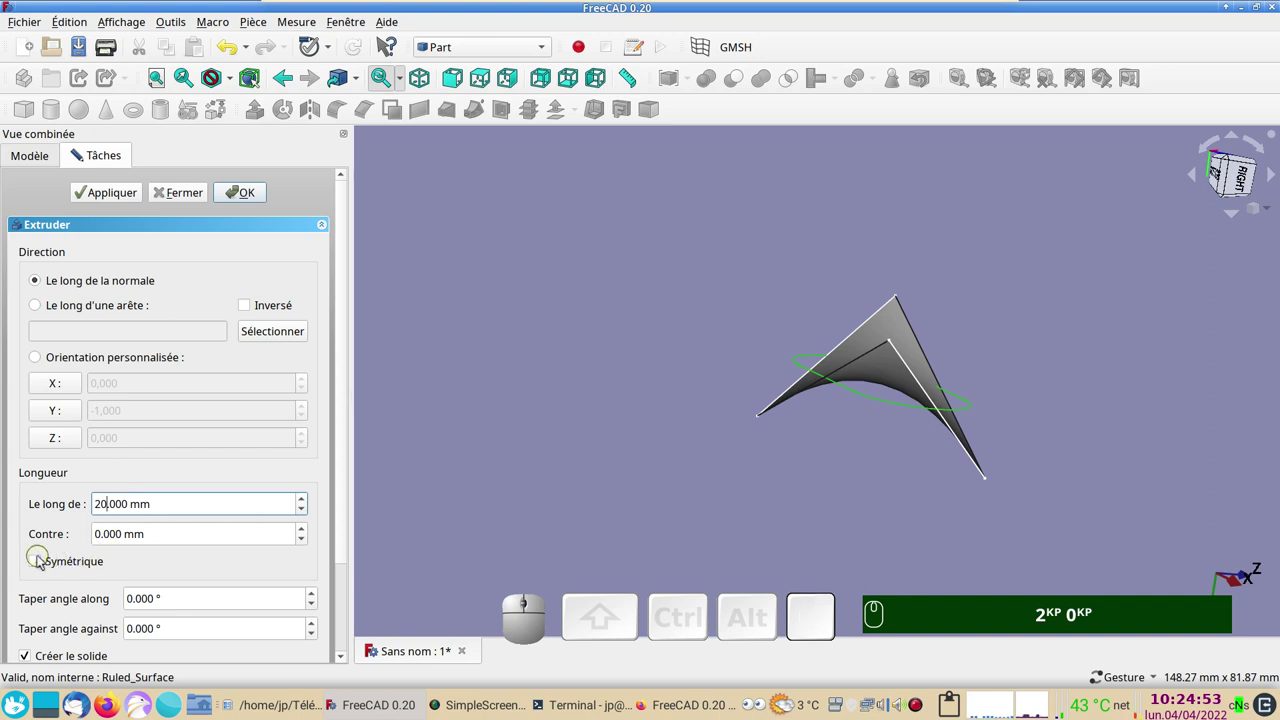
left_click(1223, 169)
left_click(1223, 169)
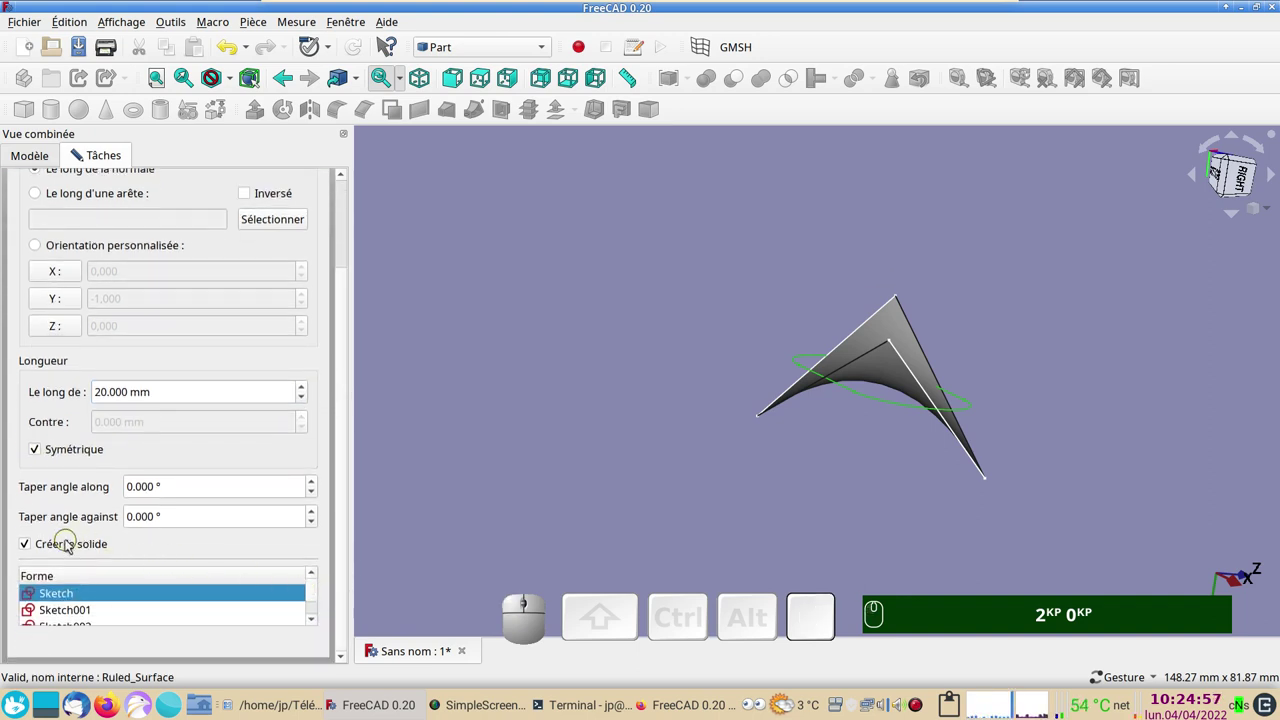
left_click(1223, 169)
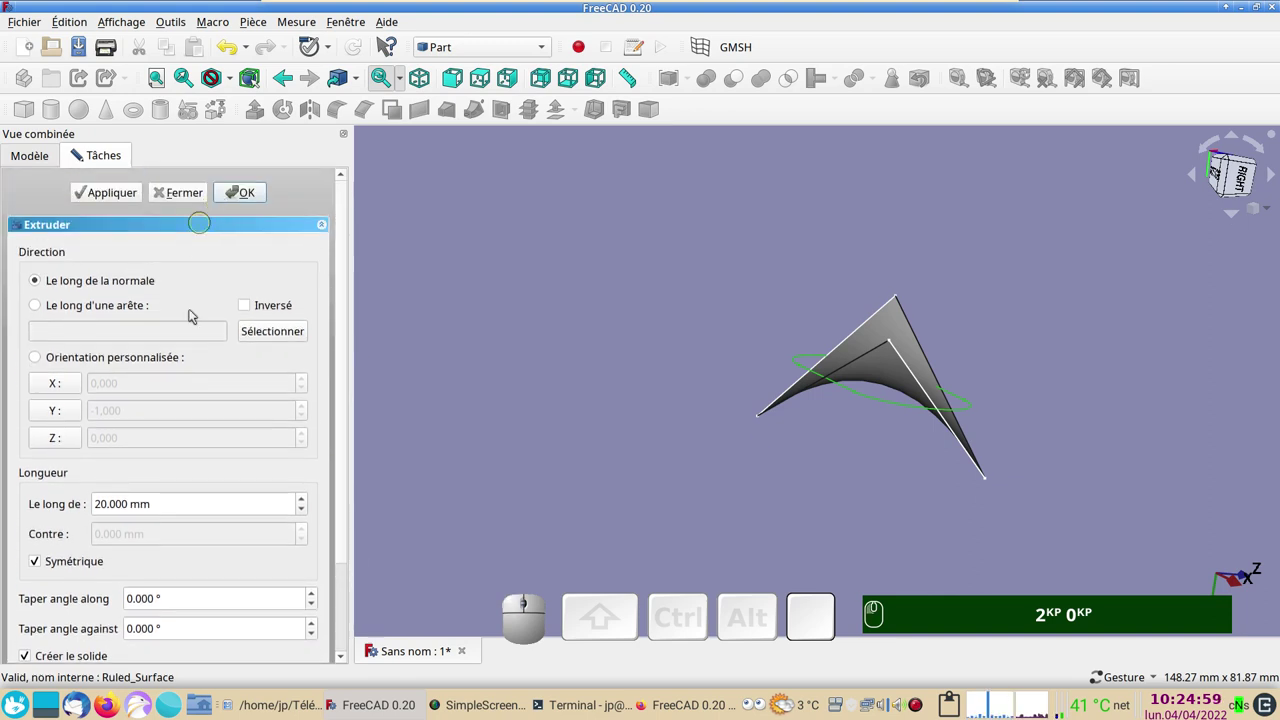
left_click(1223, 169)
Step: Select Ruled_Surface and Extrude together in the tree for a boolean
left_click_drag(1223, 169, 238, 295)
left_click(99, 234)
left_click(84, 246)
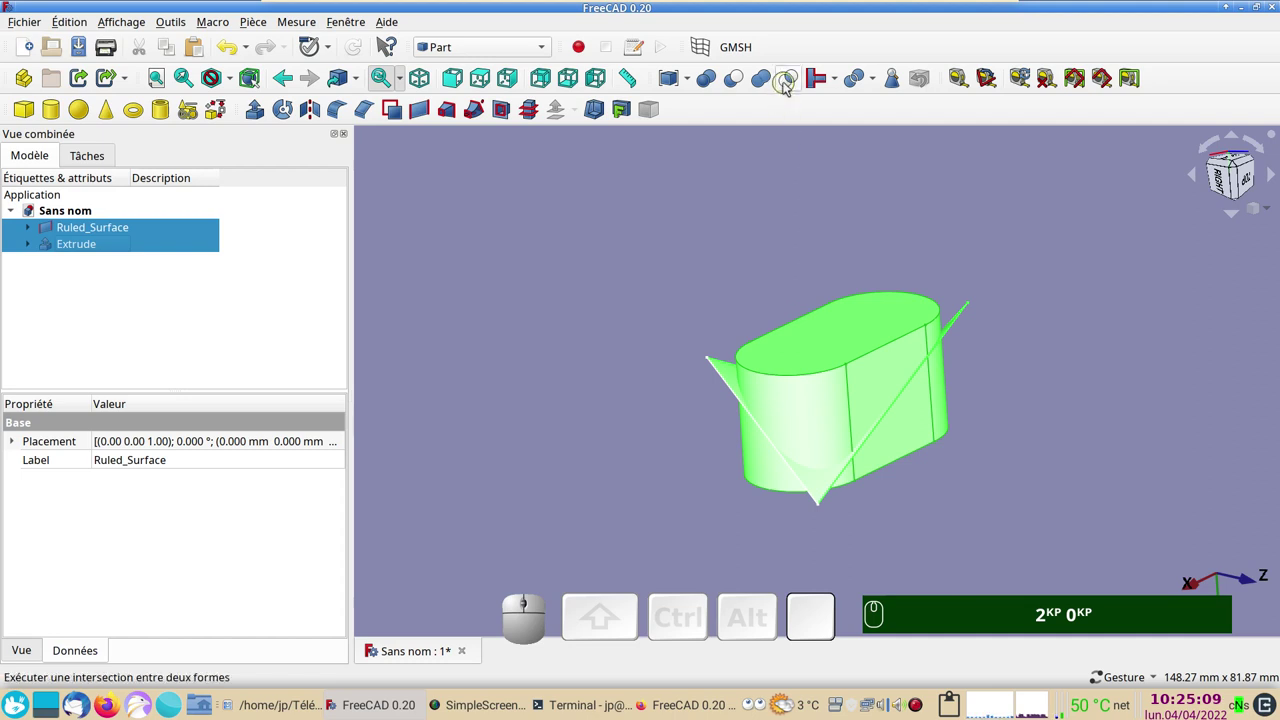
Step: Create the Common intersection of the ruled surface and extrusion, a rounded link-segment solid
left_click(788, 87)
left_click_drag(1056, 370, 718, 469)
left_click_drag(1084, 393, 1005, 427)
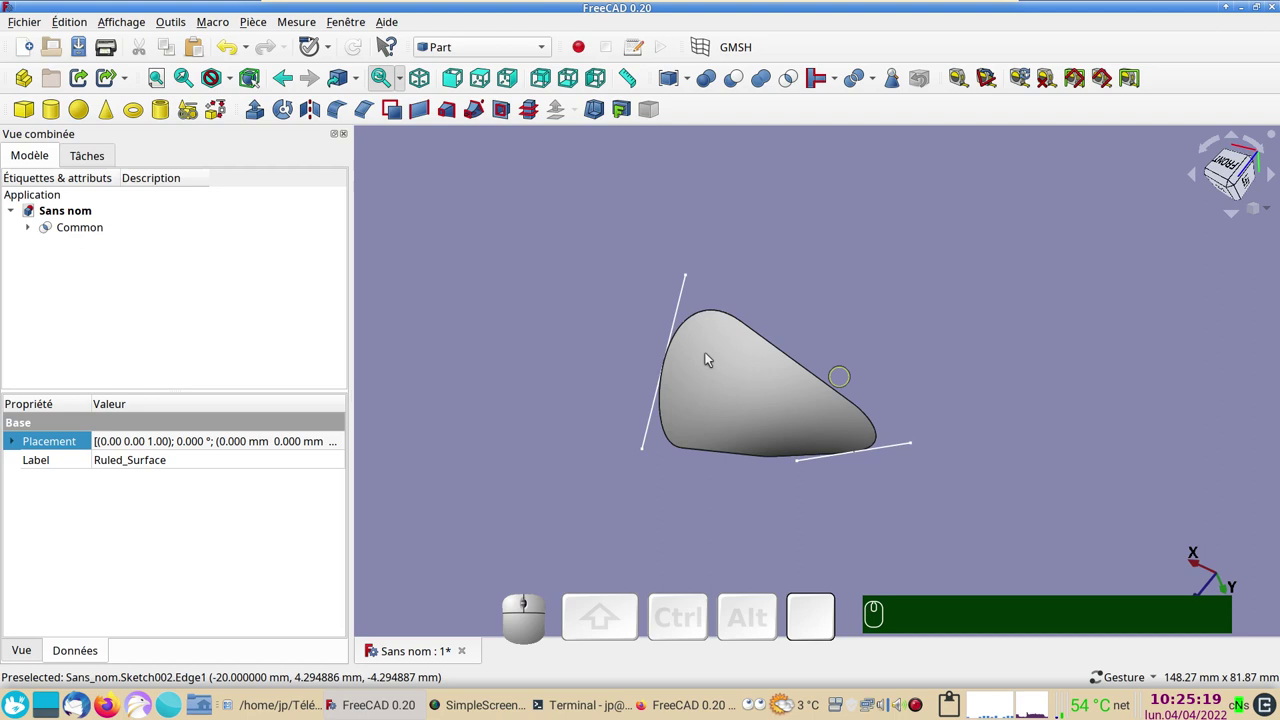
Step: Expand Common and Ruled_Surface in the tree and toggle their source objects' visibility
left_click(907, 445)
key("space")
left_click(686, 297)
key("space")
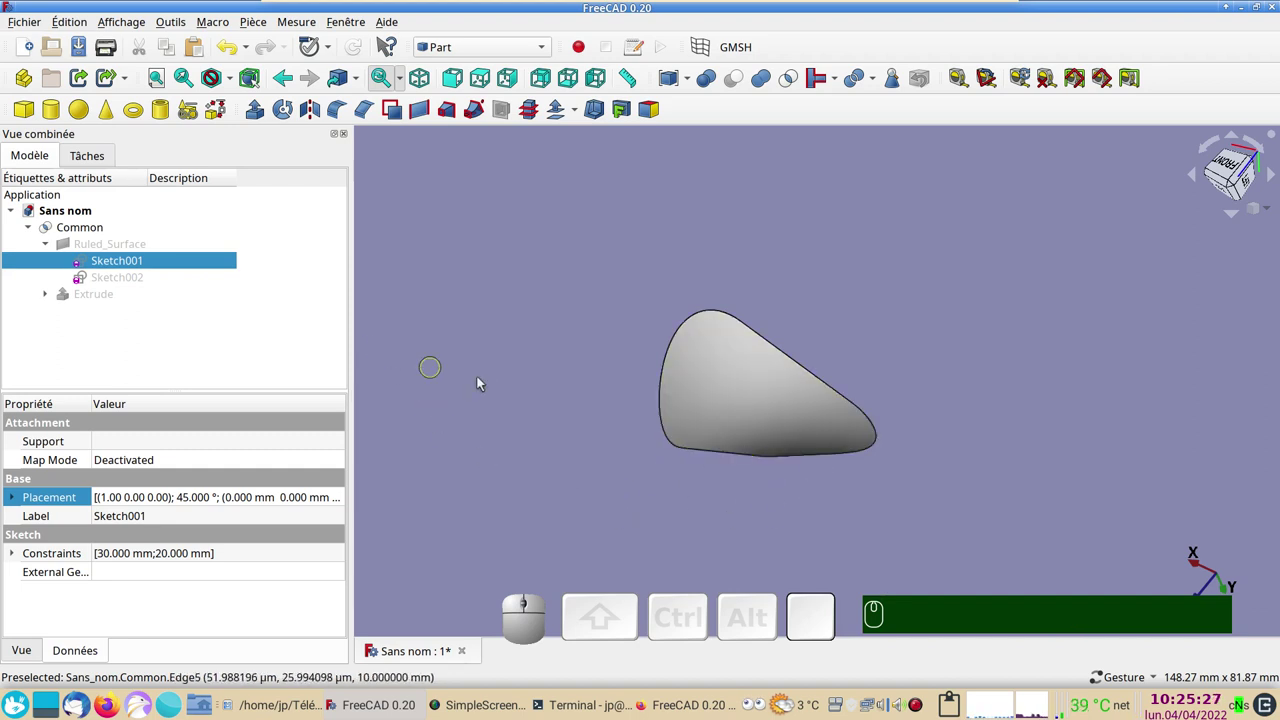
Step: Switch to the Sketcher workbench and bring the Common solid's bottom edge into view
left_click(497, 386)
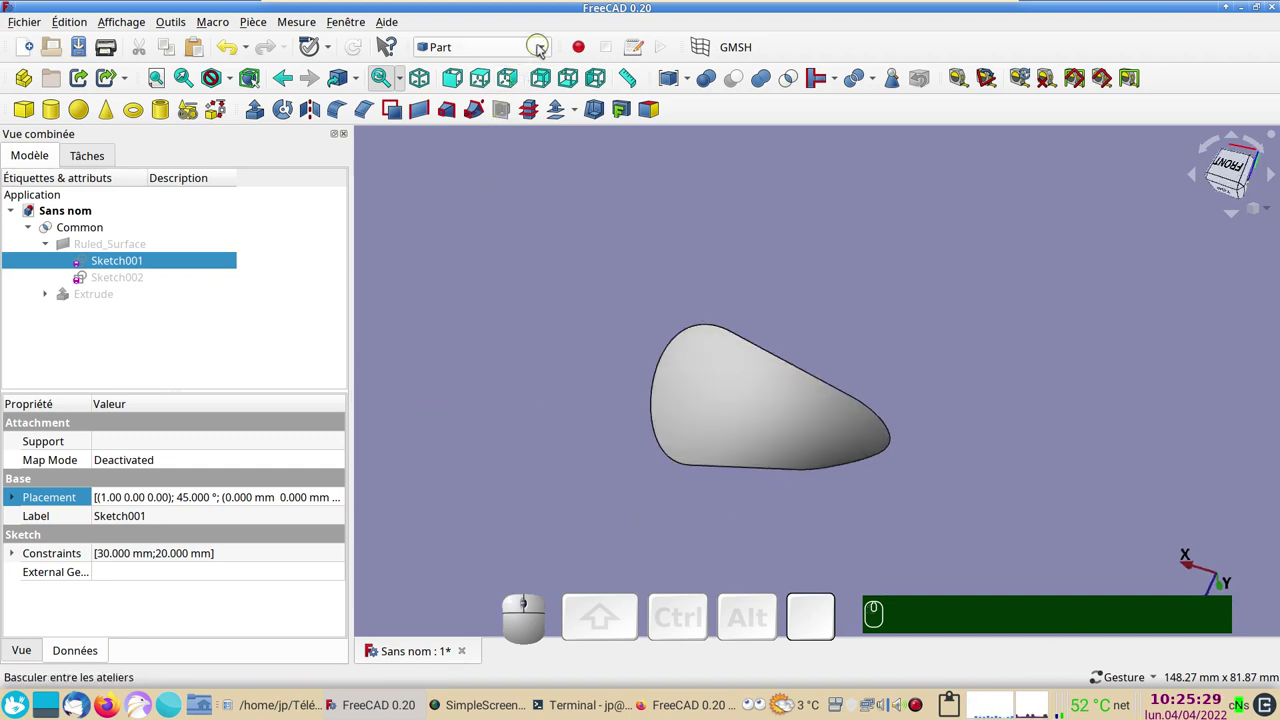
left_click(476, 480)
left_click(606, 483)
right_click(571, 422)
left_click_drag(658, 431, 649, 438)
left_click_drag(653, 442, 654, 461)
left_click_drag(736, 453, 692, 413)
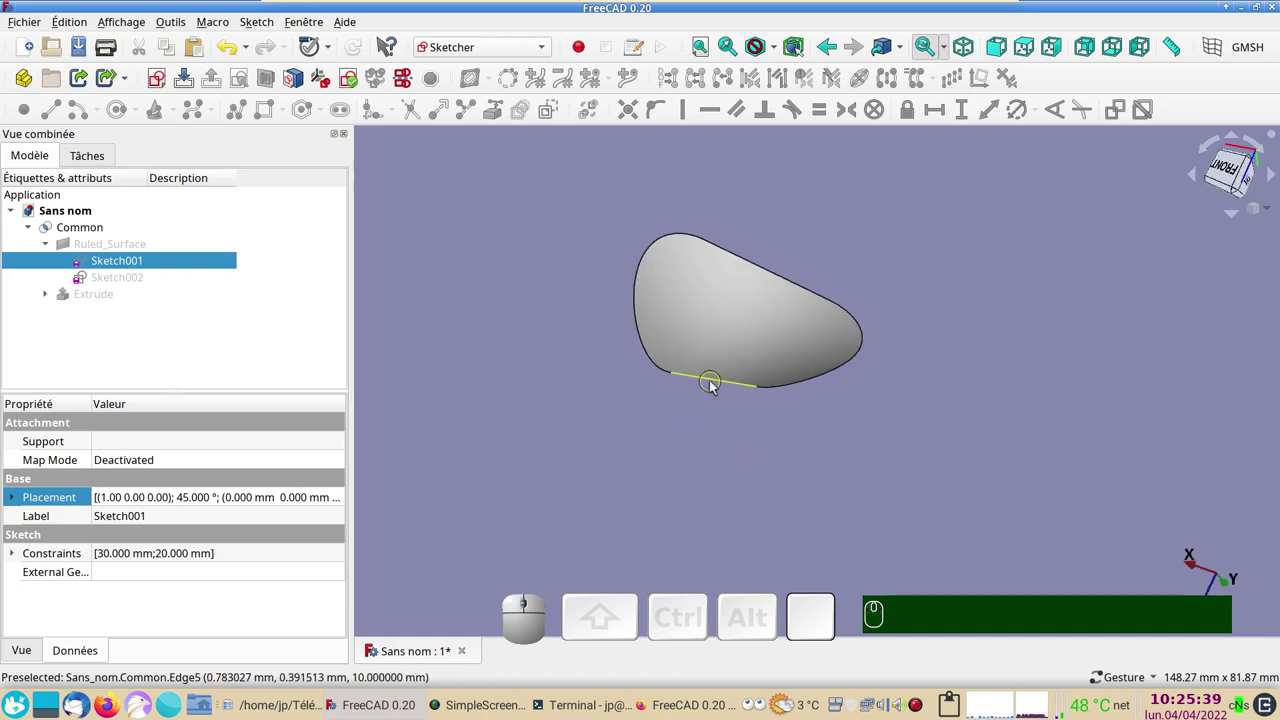
Step: Attach a new sketch to the bottom edge with FrenetNB mode and start a circle at its origin
left_click(714, 387)
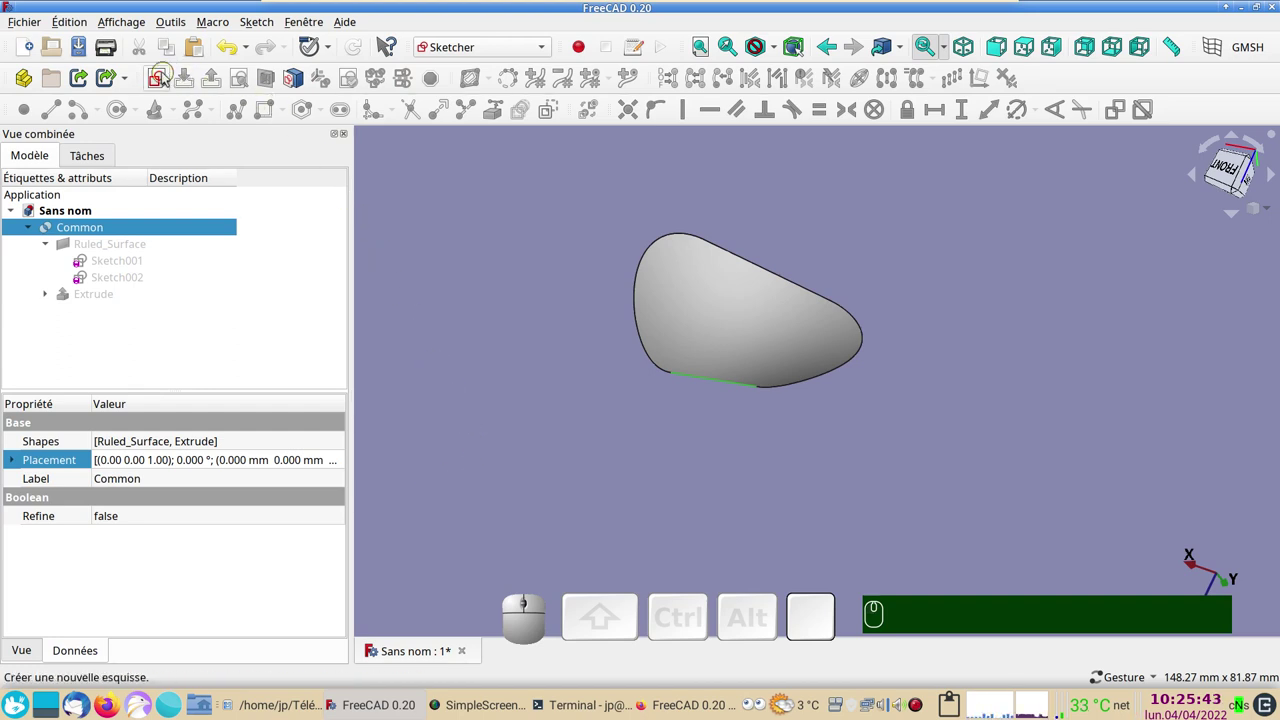
left_click(165, 79)
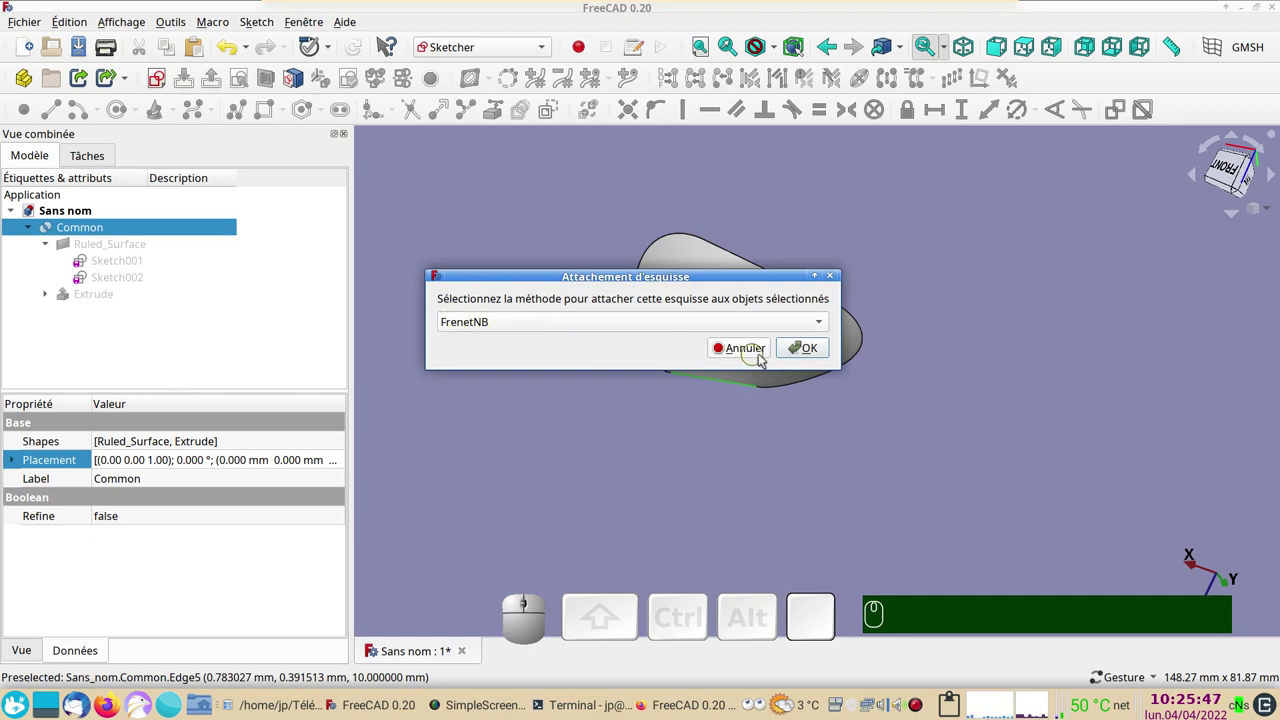
left_click(809, 349)
left_click_drag(791, 345, 599, 355)
scroll("up", 3)
left_click_drag(648, 379, 537, 329)
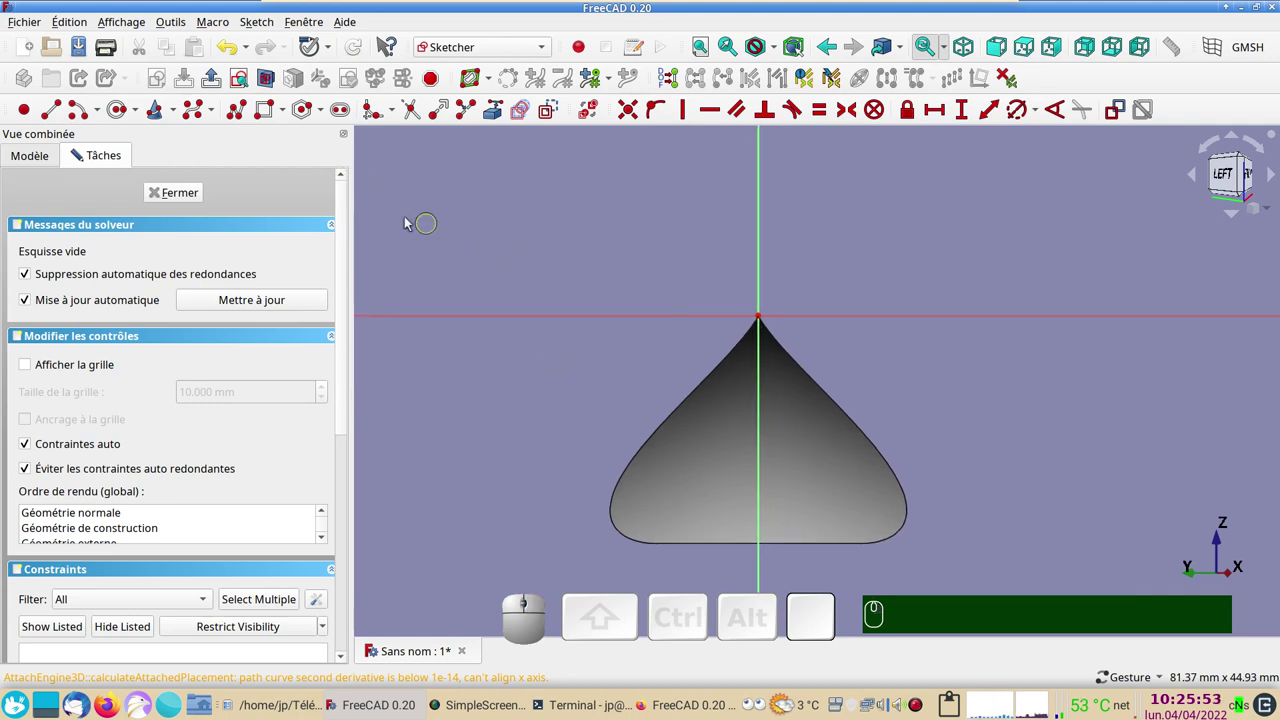
left_click(121, 113)
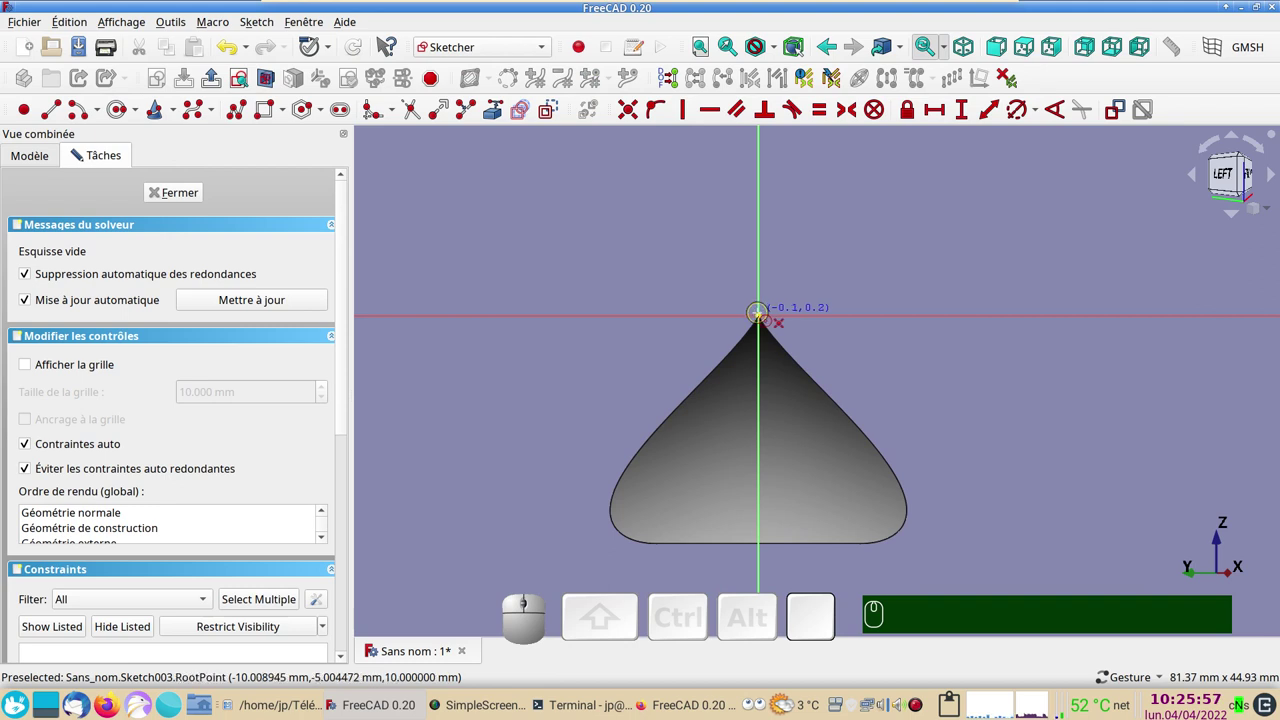
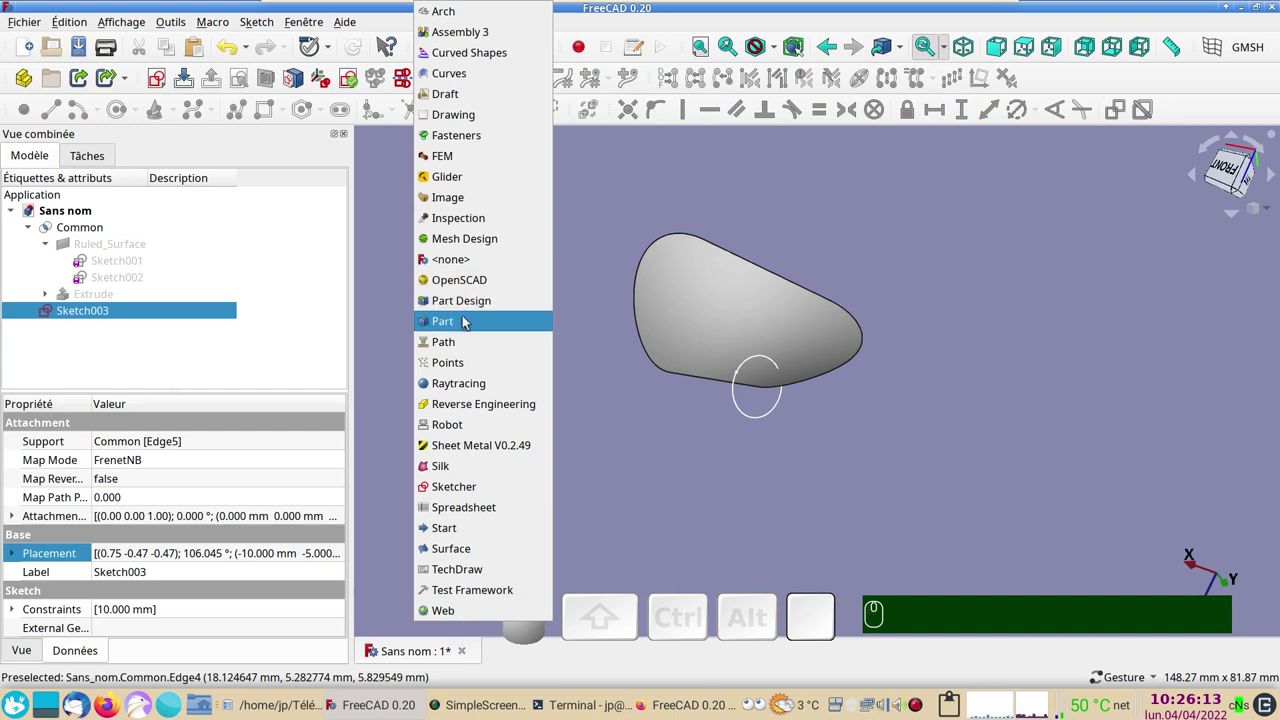
Step: Return to the Part workbench
left_click(468, 321)
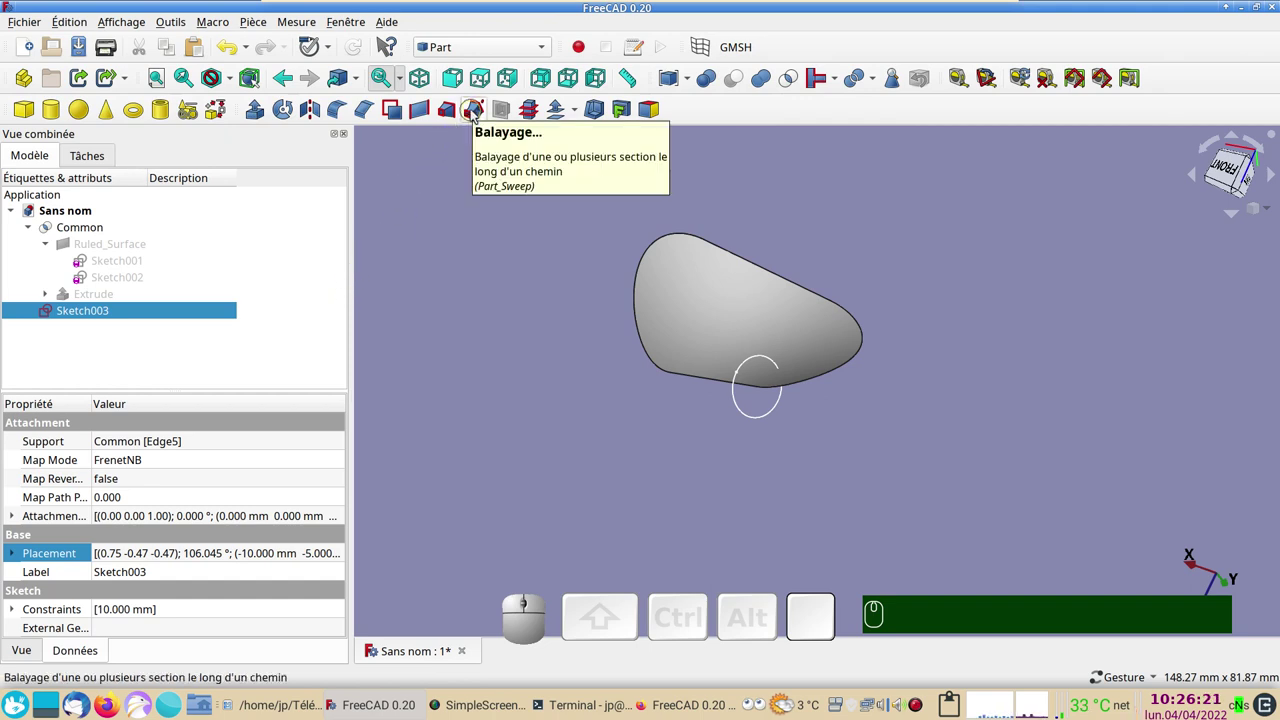
Step: Start a Sweep with Sketch003's circle as the profile
left_click(476, 114)
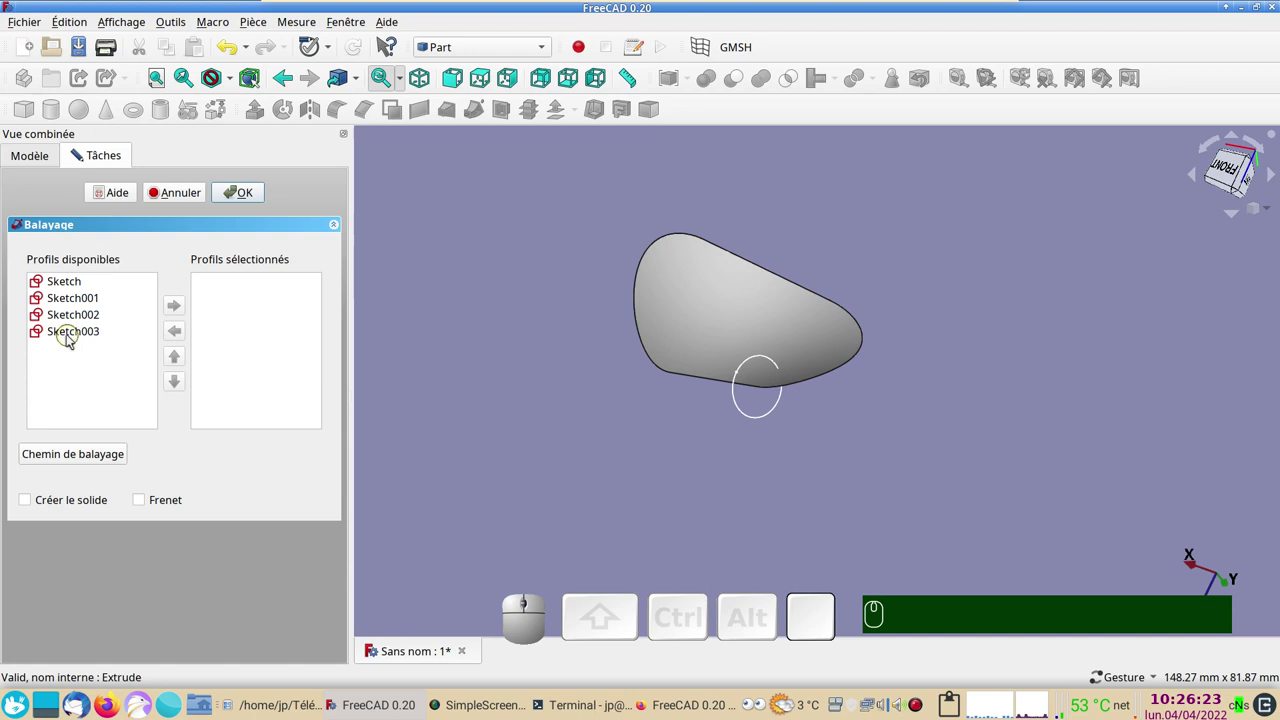
left_click(71, 339)
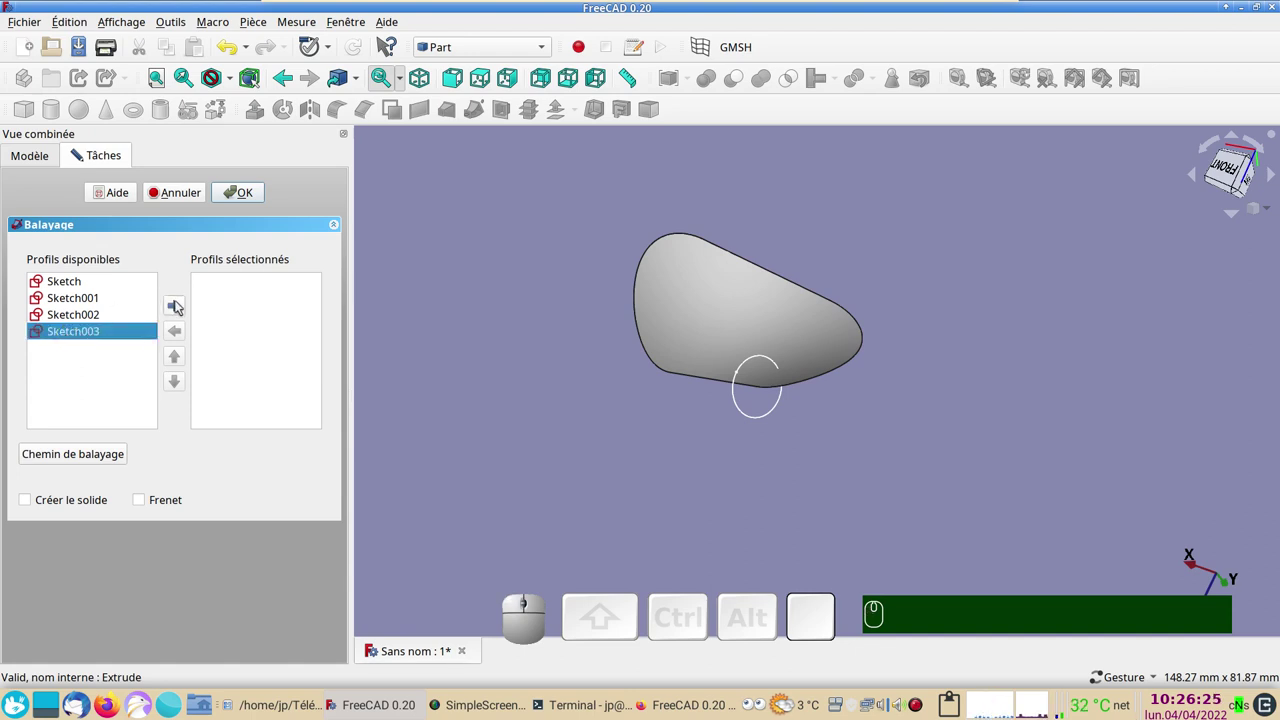
left_click(180, 307)
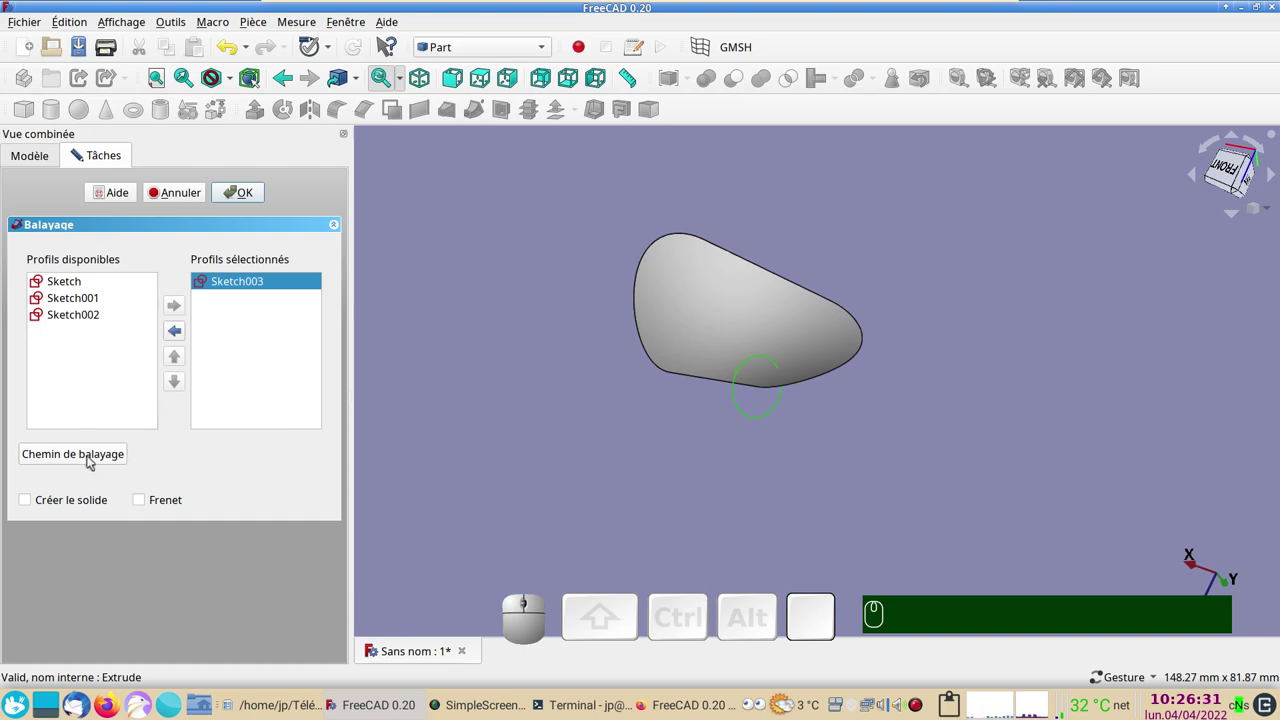
Step: Pick the Common solid's outline edges as the sweep path, with Create solid and Frenet enabled
left_click(92, 462)
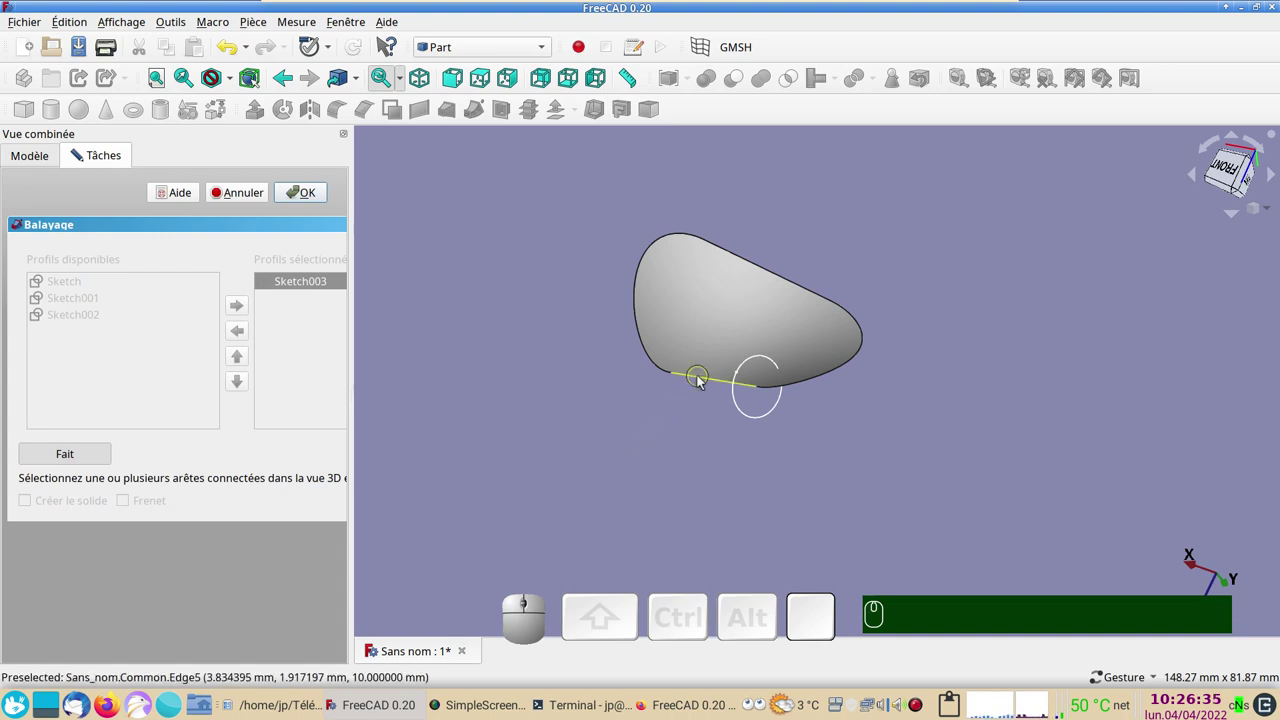
left_click(705, 380)
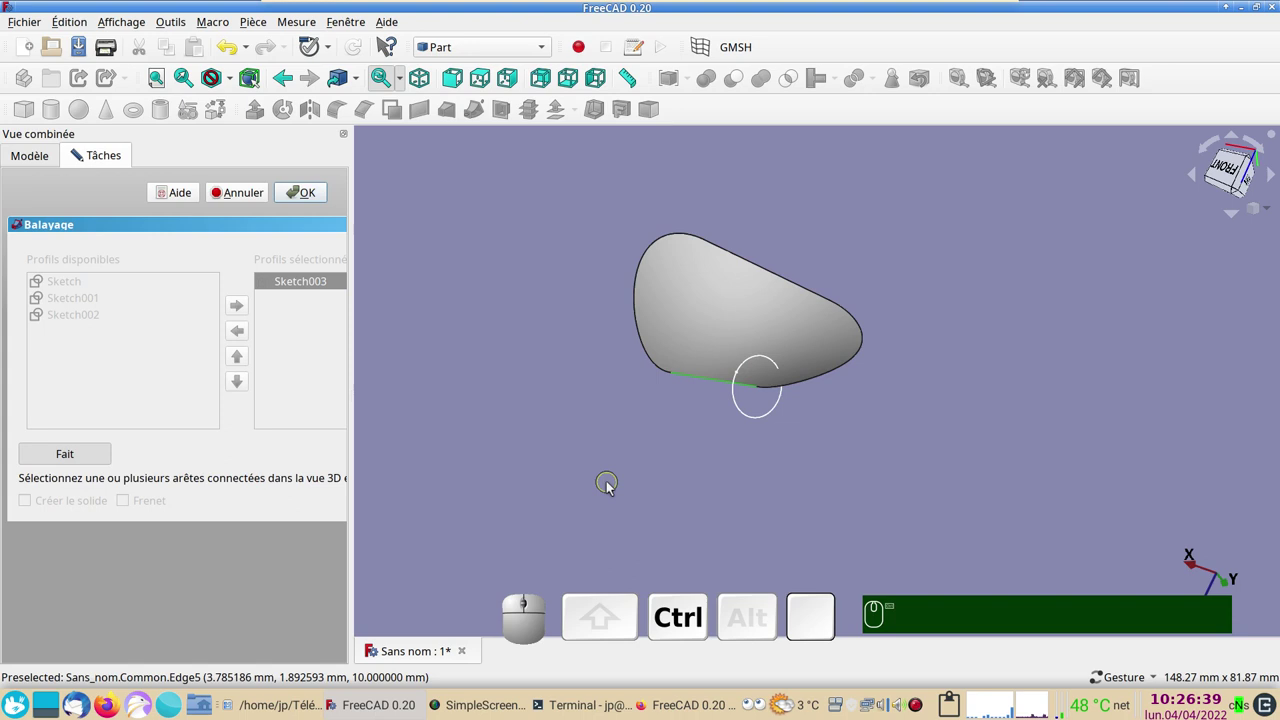
left_click(649, 351)
left_click(643, 271)
left_click(754, 265)
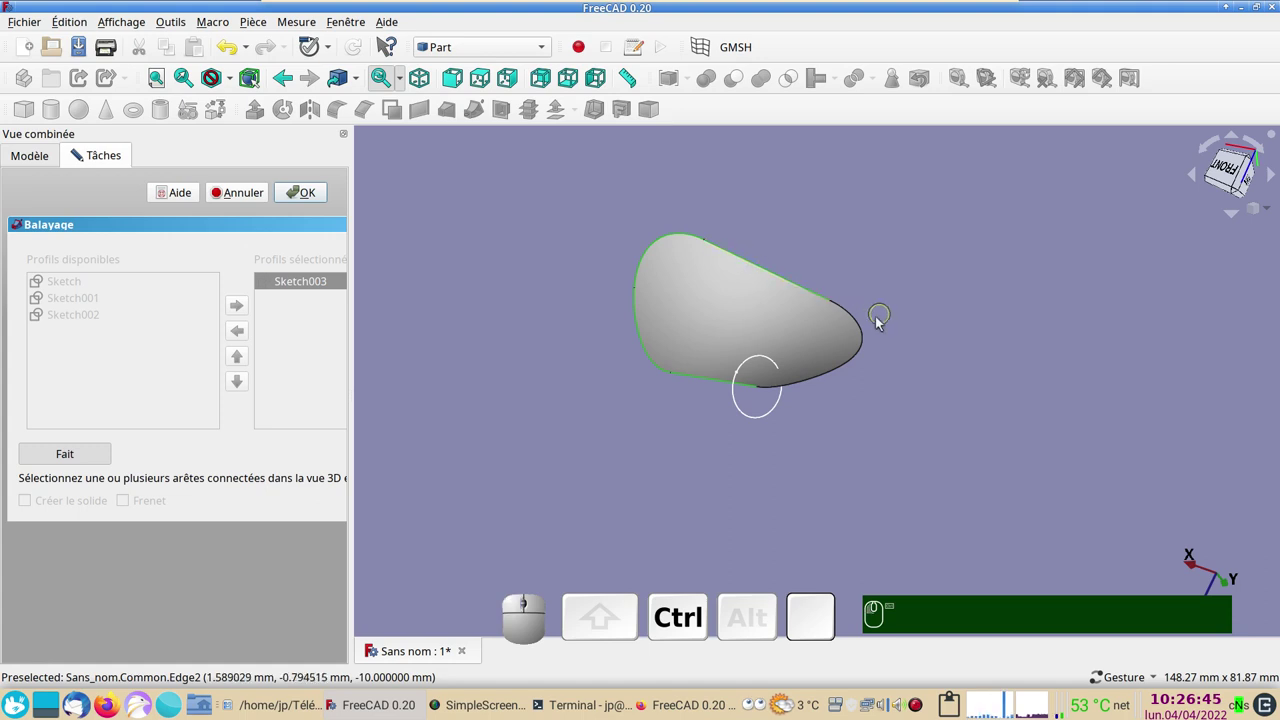
left_click(868, 332)
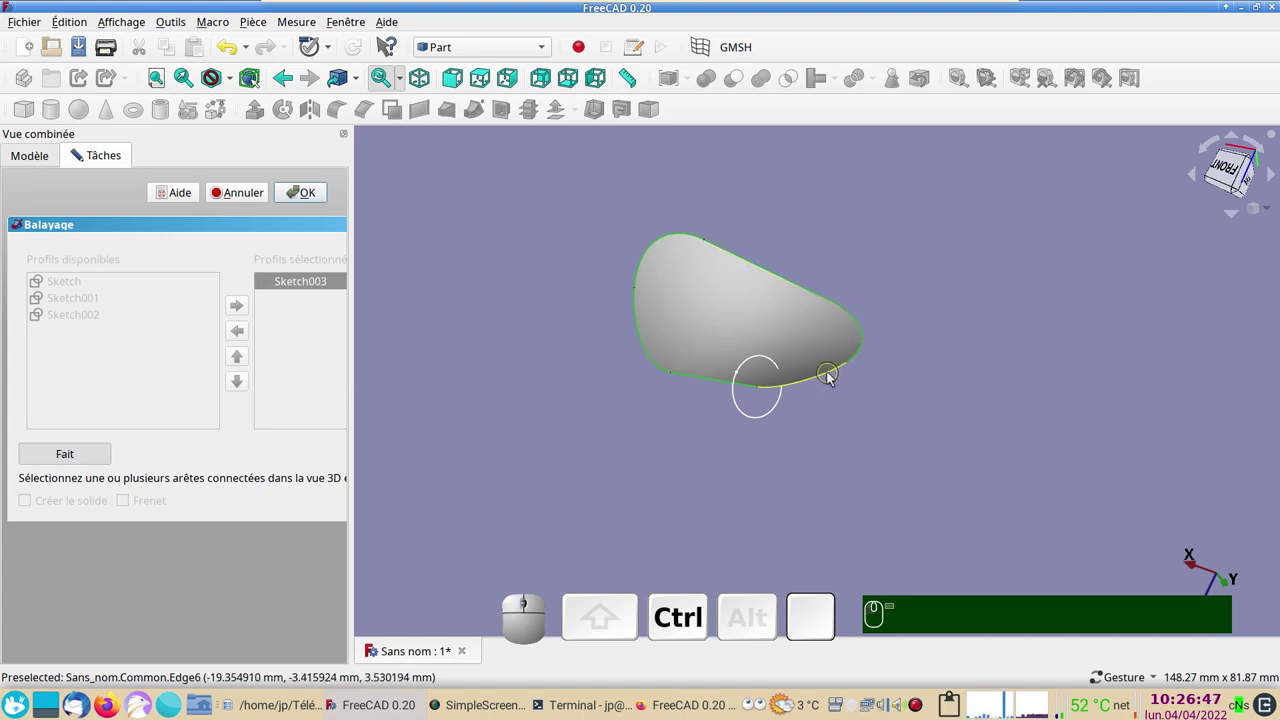
left_click(829, 376)
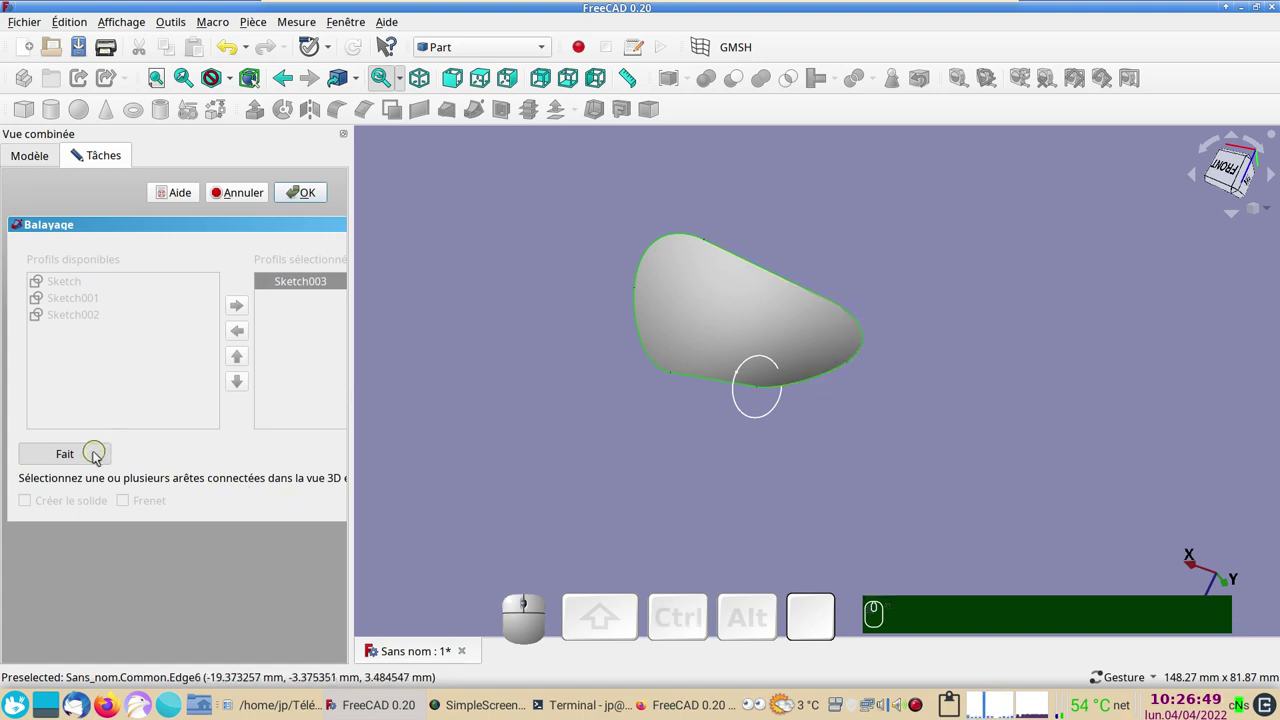
left_click(98, 457)
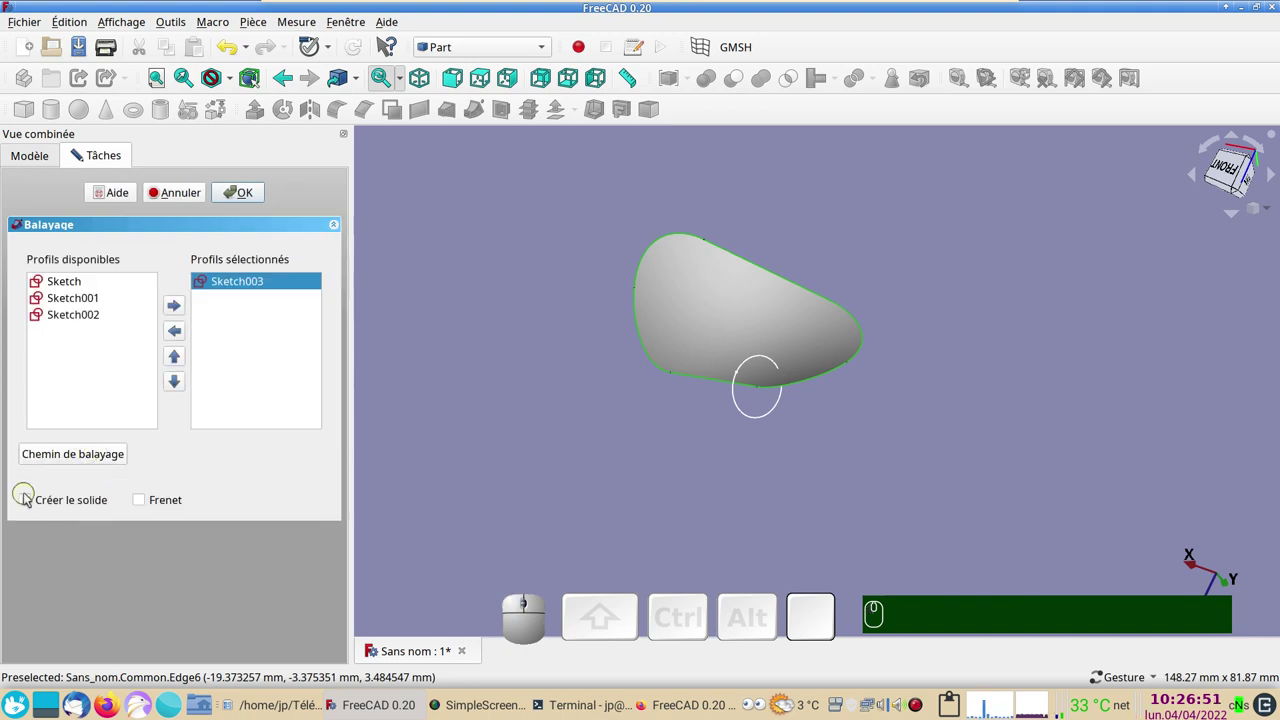
left_click(30, 506)
left_click(139, 505)
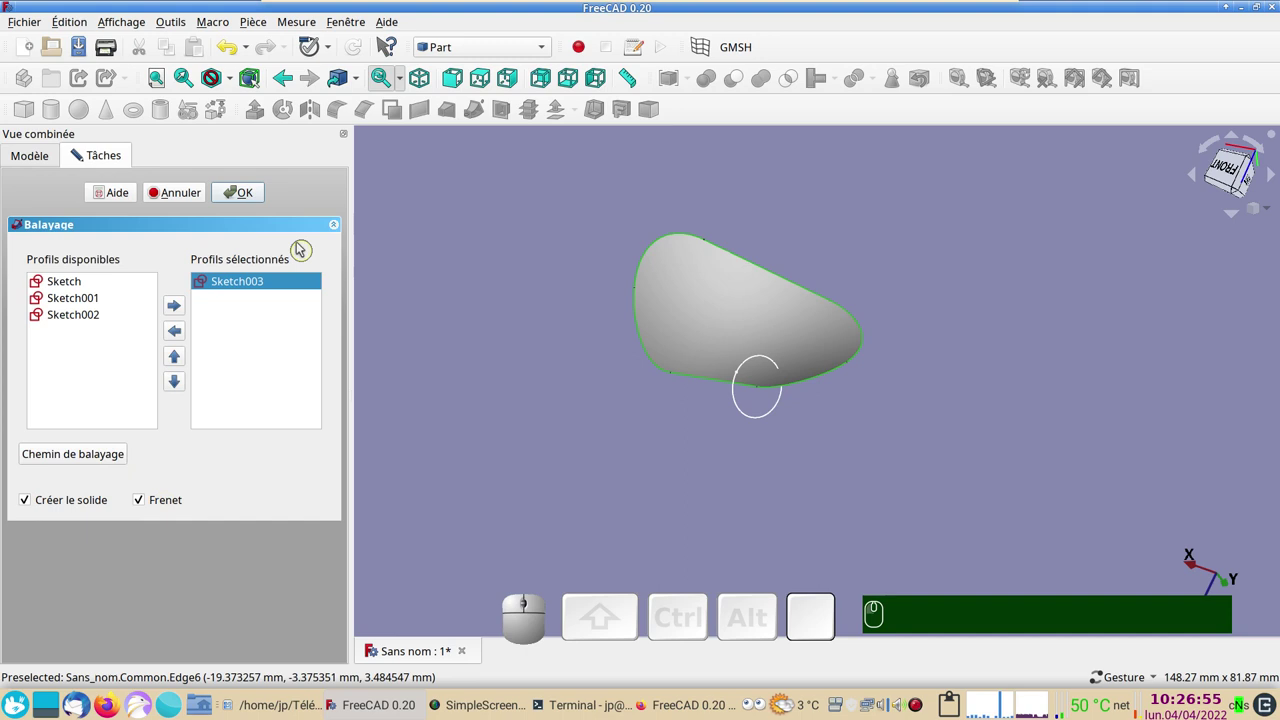
Step: Create the Sweep, giving a solid tubular chain link, and inspect it from several sides
left_click(256, 201)
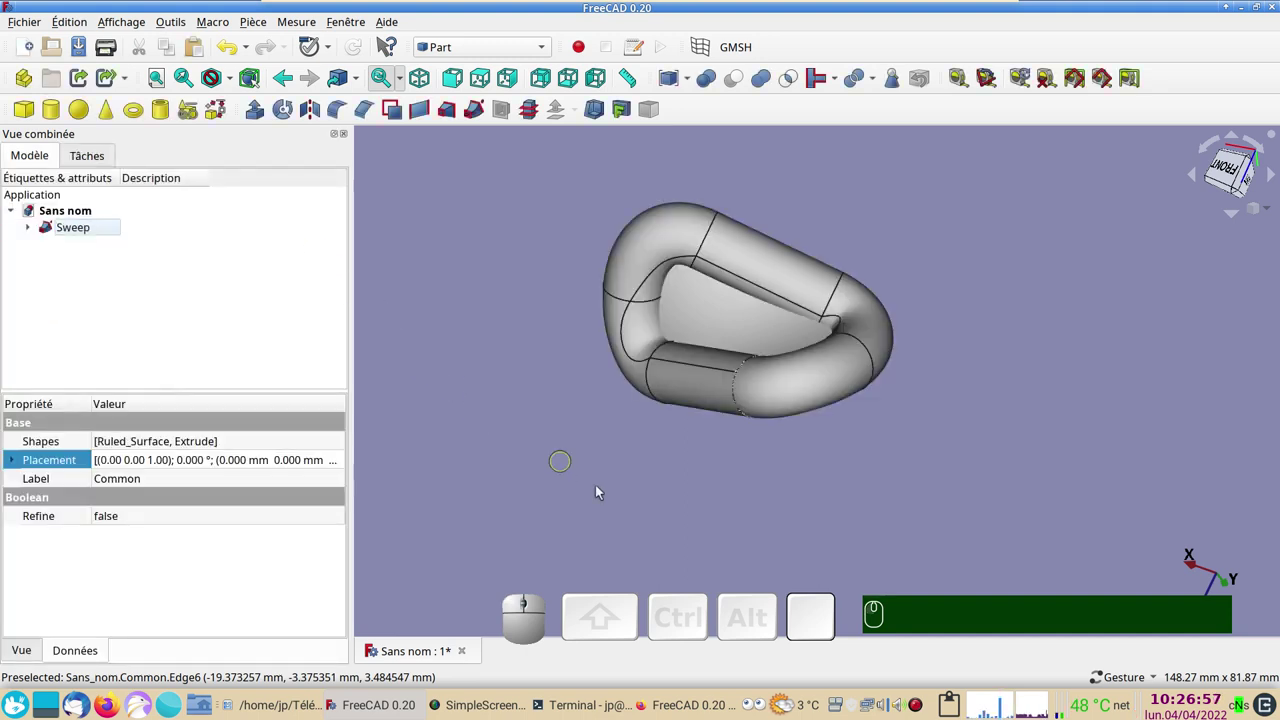
left_click_drag(640, 518, 664, 365)
left_click(679, 340)
key("space")
left_click_drag(648, 496, 708, 472)
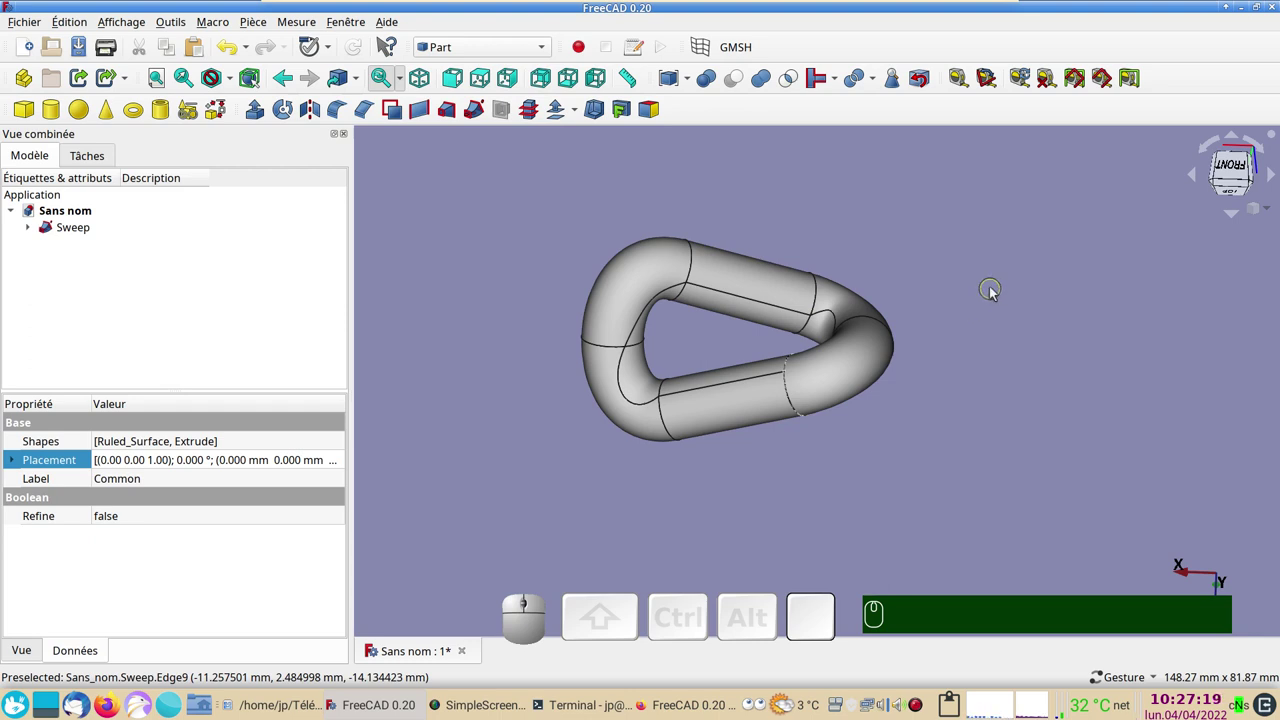
left_click_drag(976, 277, 745, 275)
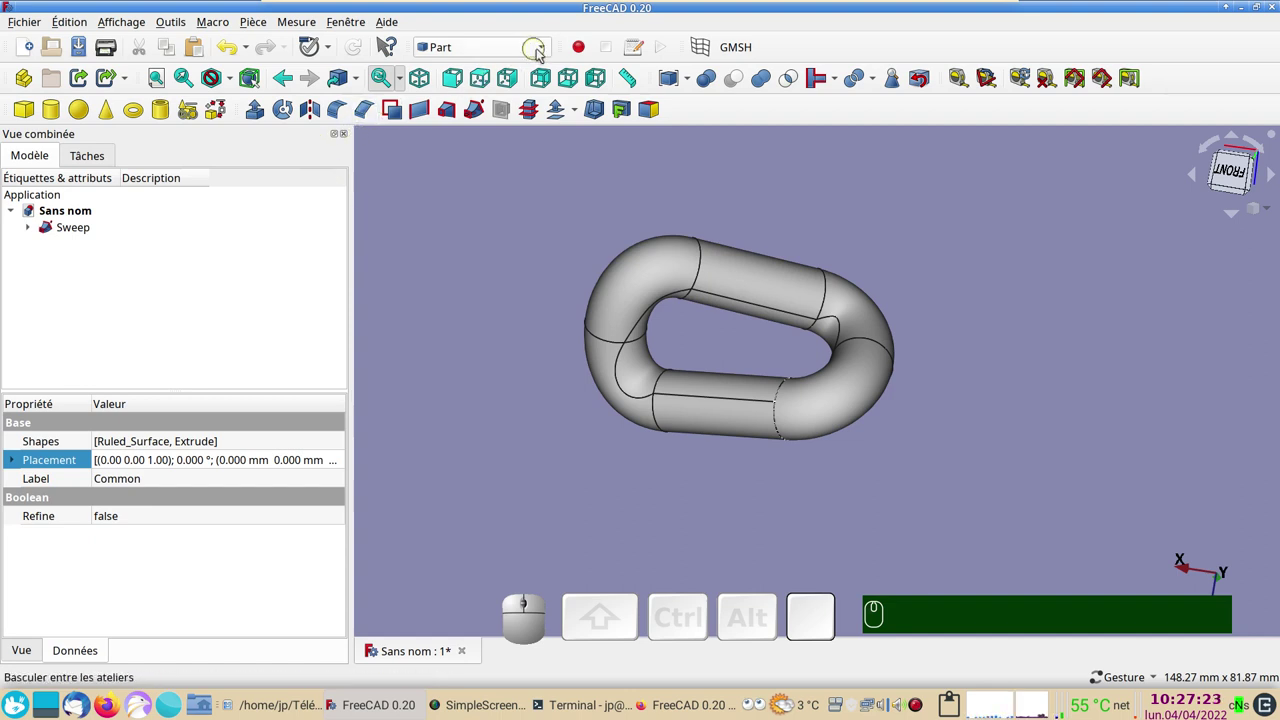
left_click(496, 482)
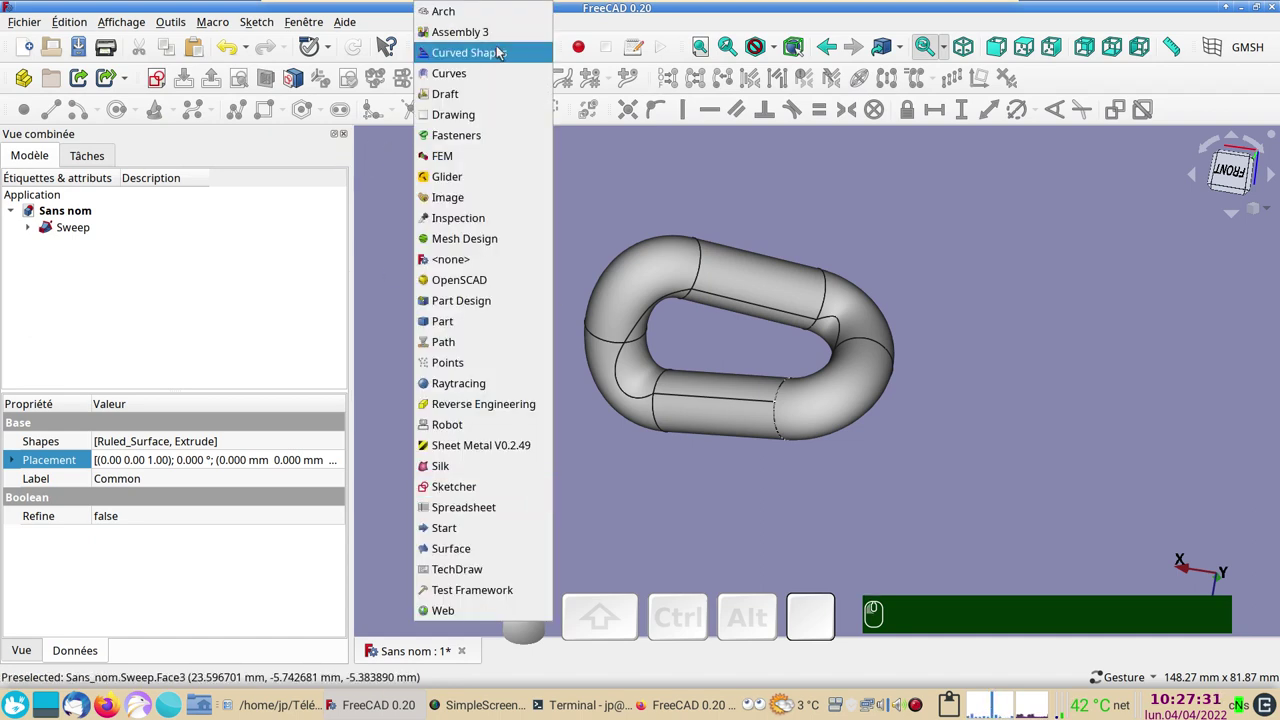
Step: Switch to Draft with the grid toggled off and select the Sweep link
left_click(500, 96)
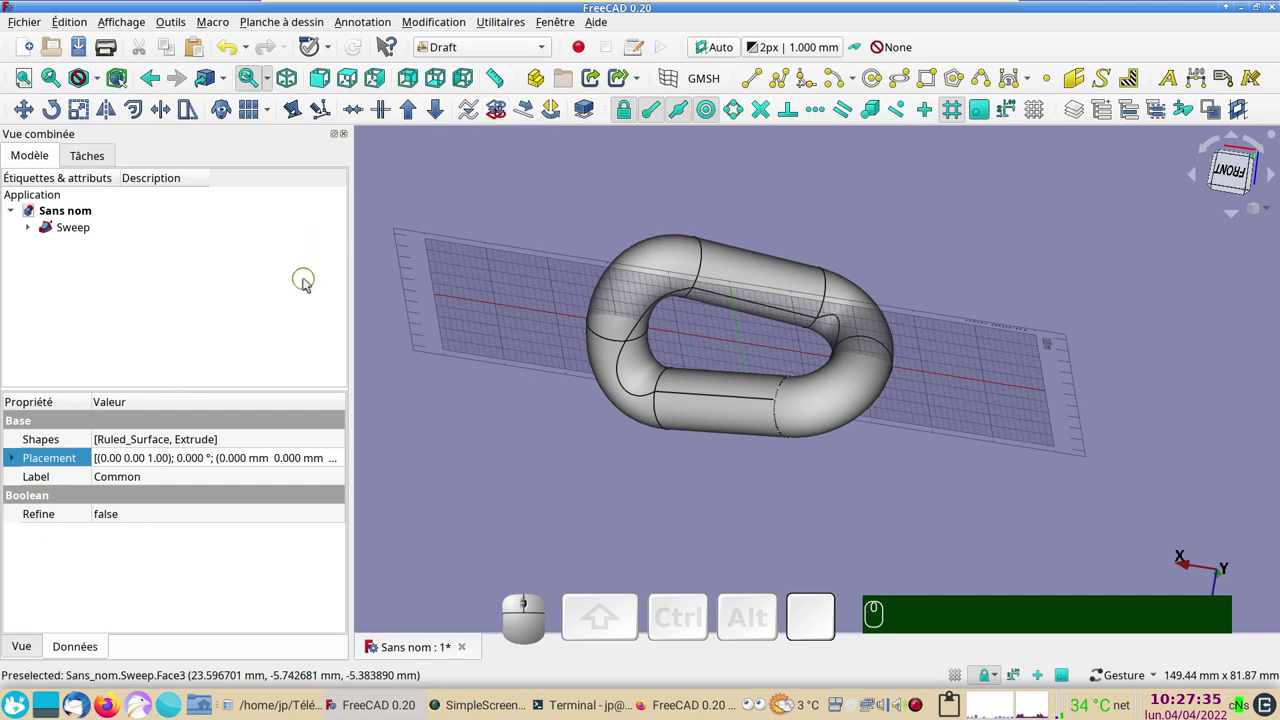
type("gr")
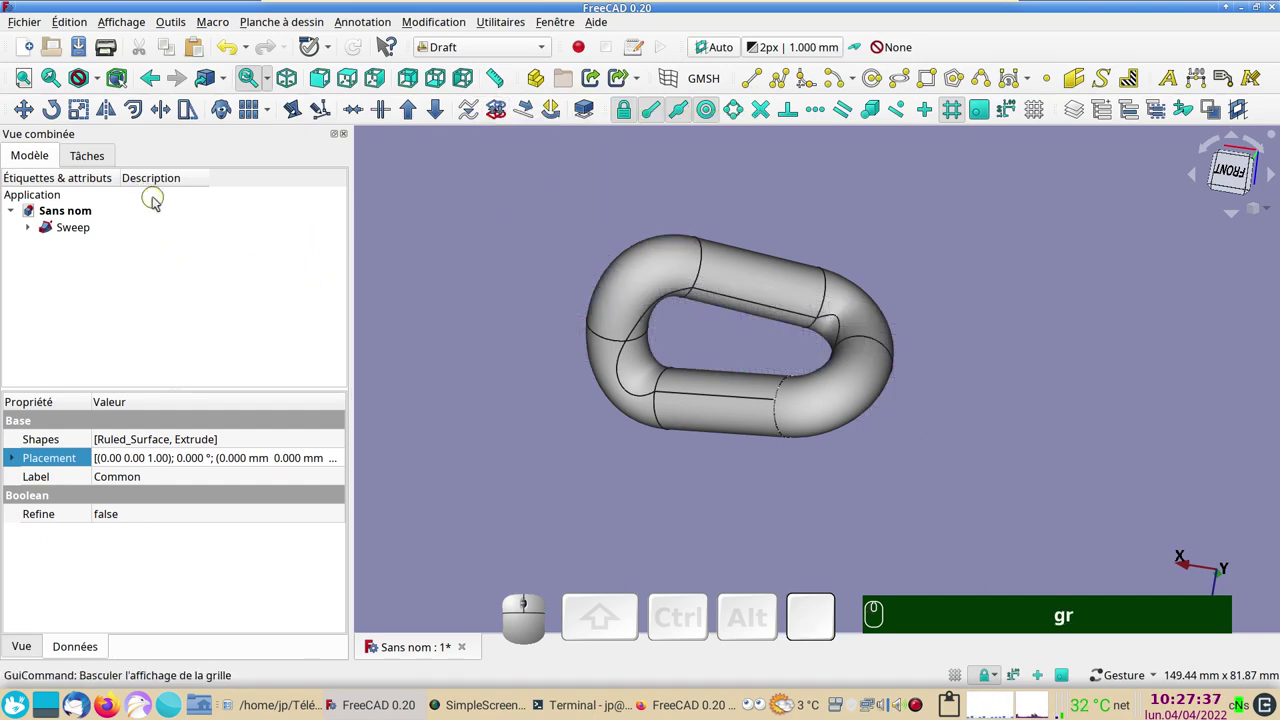
left_click(101, 235)
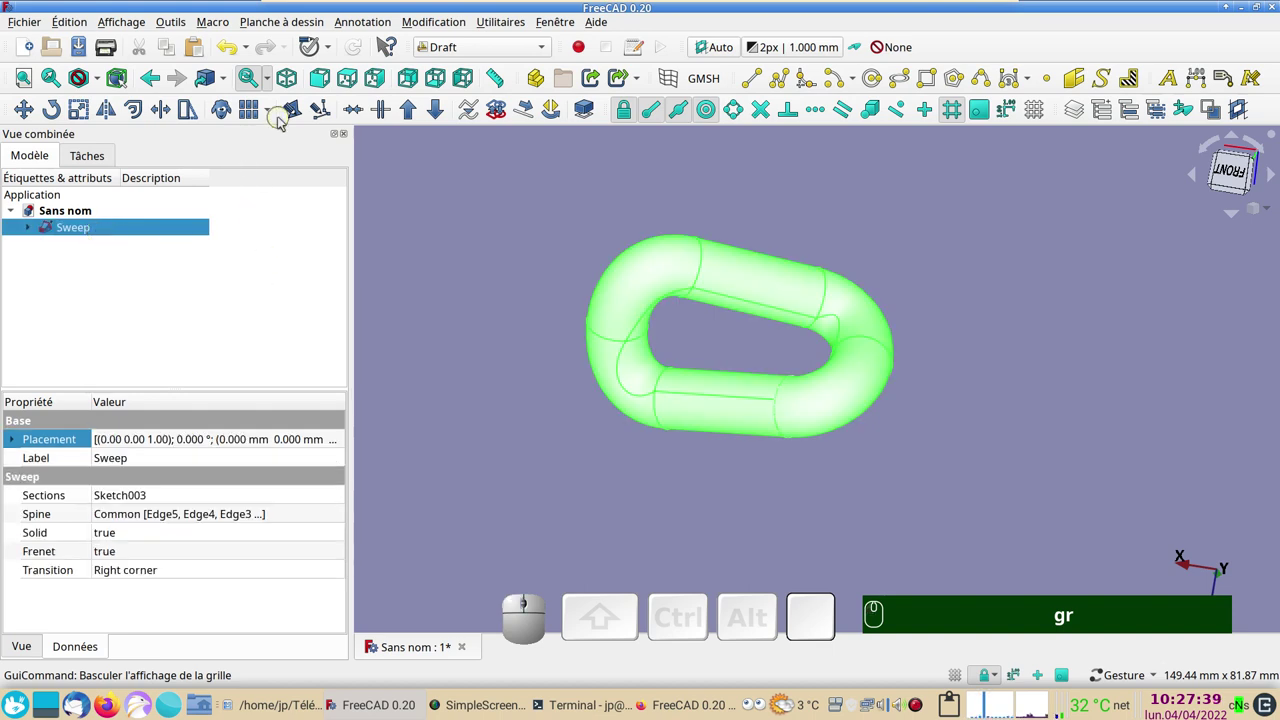
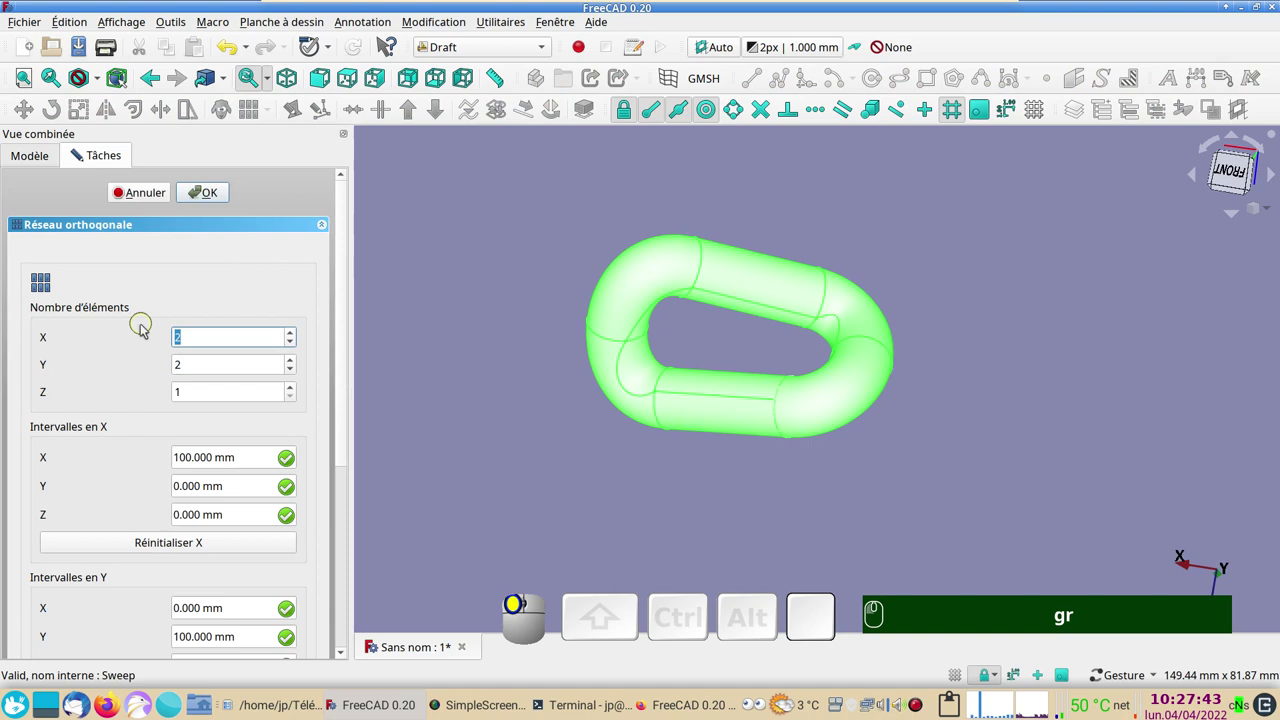
Step: Make an orthogonal Array of 10 links in X, 1 in Y and Z, at 40 mm X interval
key("KP_1")
key("KP_0")
scroll("down", 3)
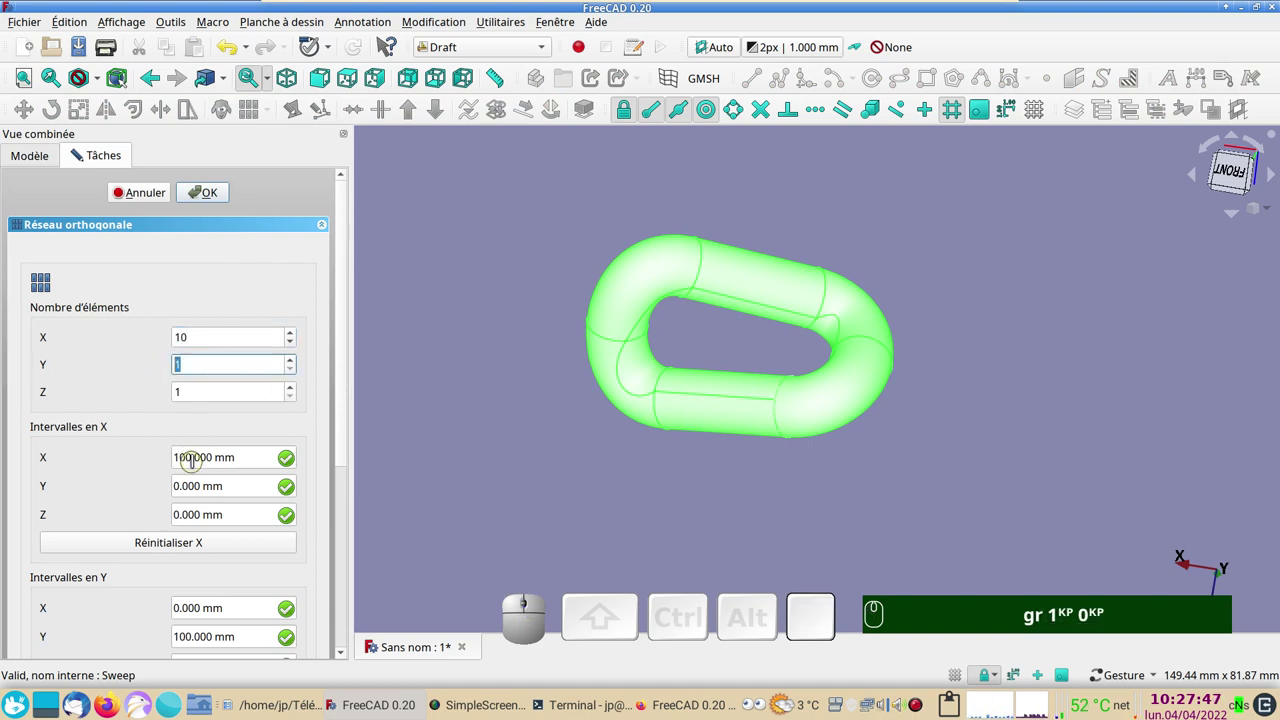
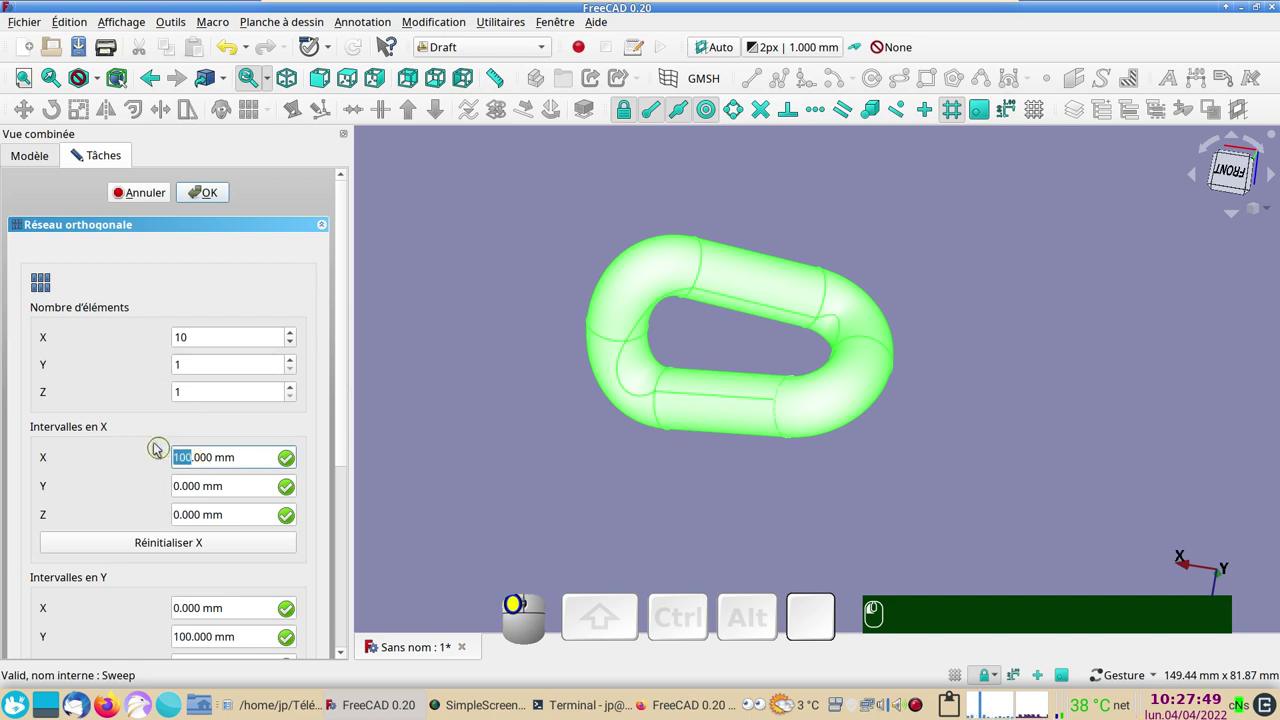
key("KP_4")
key("KP_0")
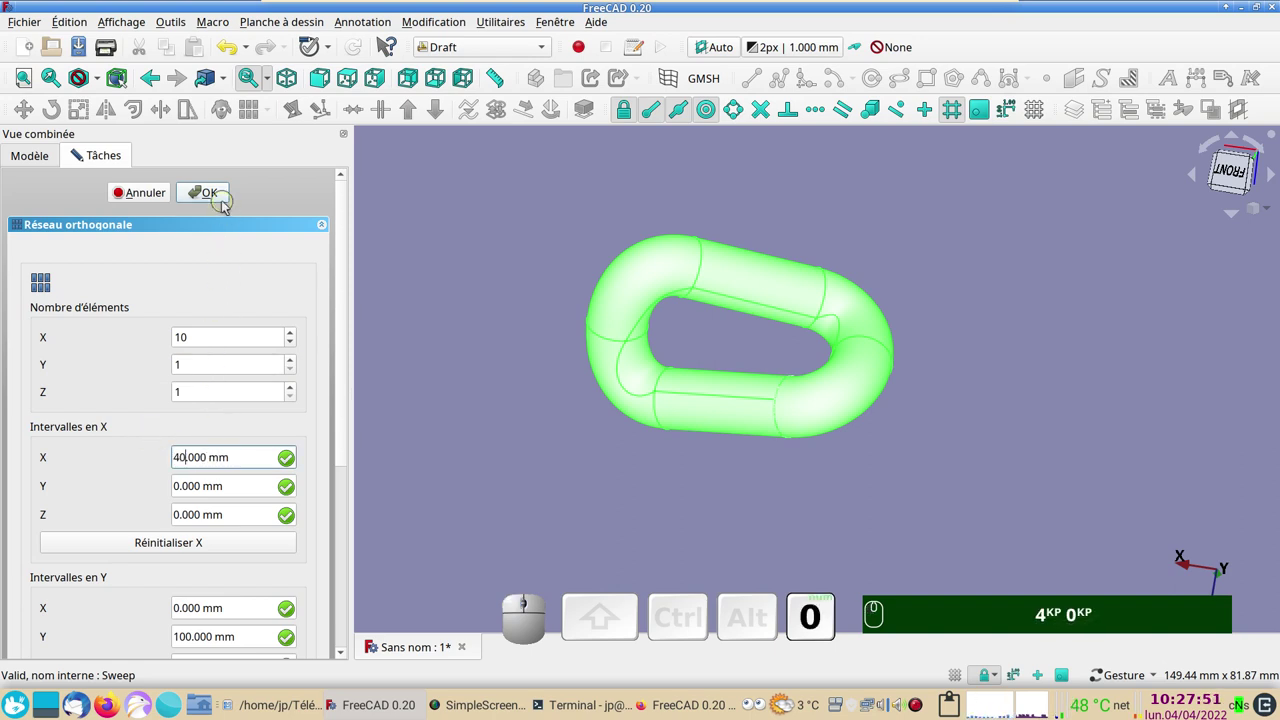
left_click(218, 203)
scroll("down", 3)
left_click_drag(590, 403, 532, 430)
key("KP_4")
key("KP_0")
scroll("down", 3)
left_click_drag(530, 413, 286, 437)
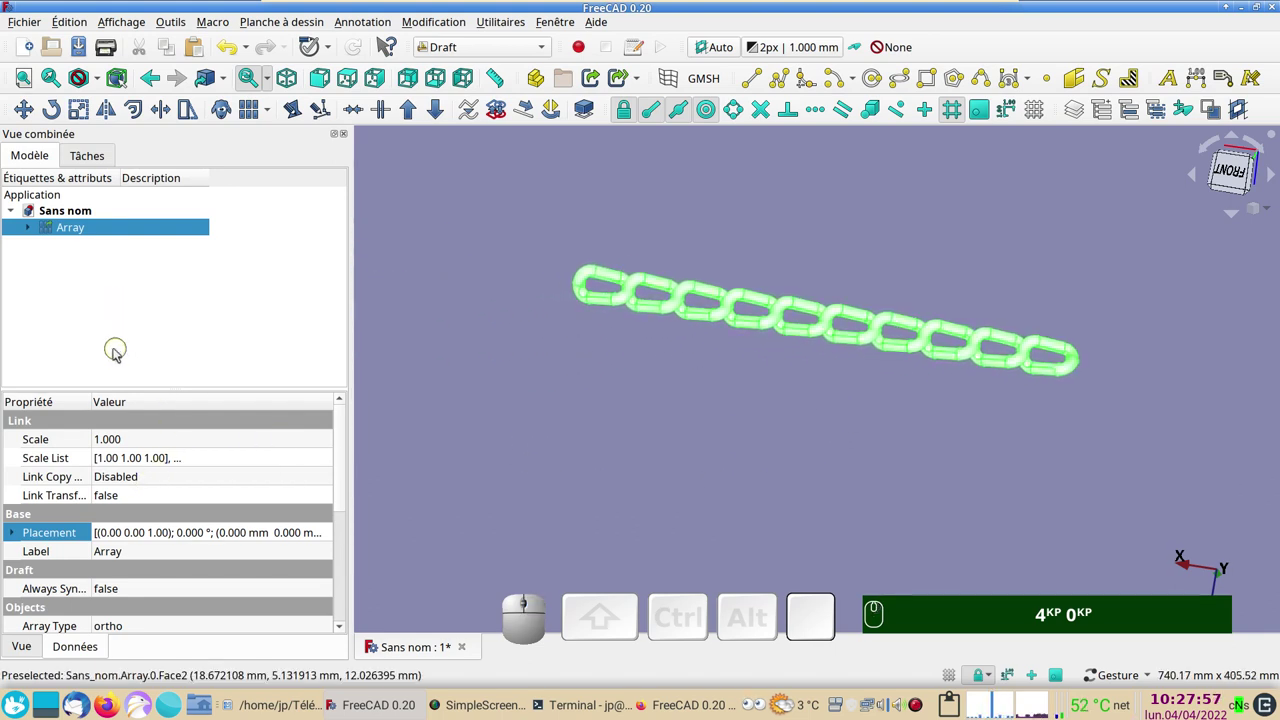
Step: Reduce the Array's Interval X from 40 mm to 30 mm so the links interlock
left_click_drag(351, 499, 117, 306)
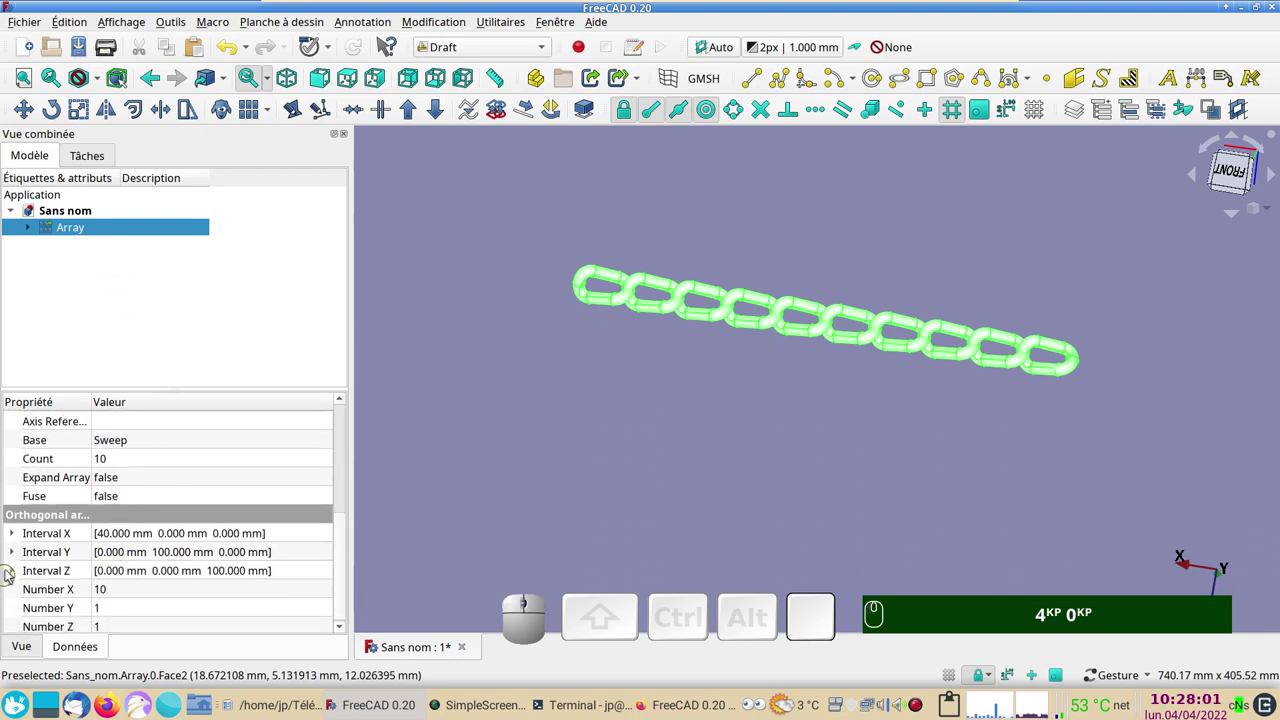
left_click(14, 543)
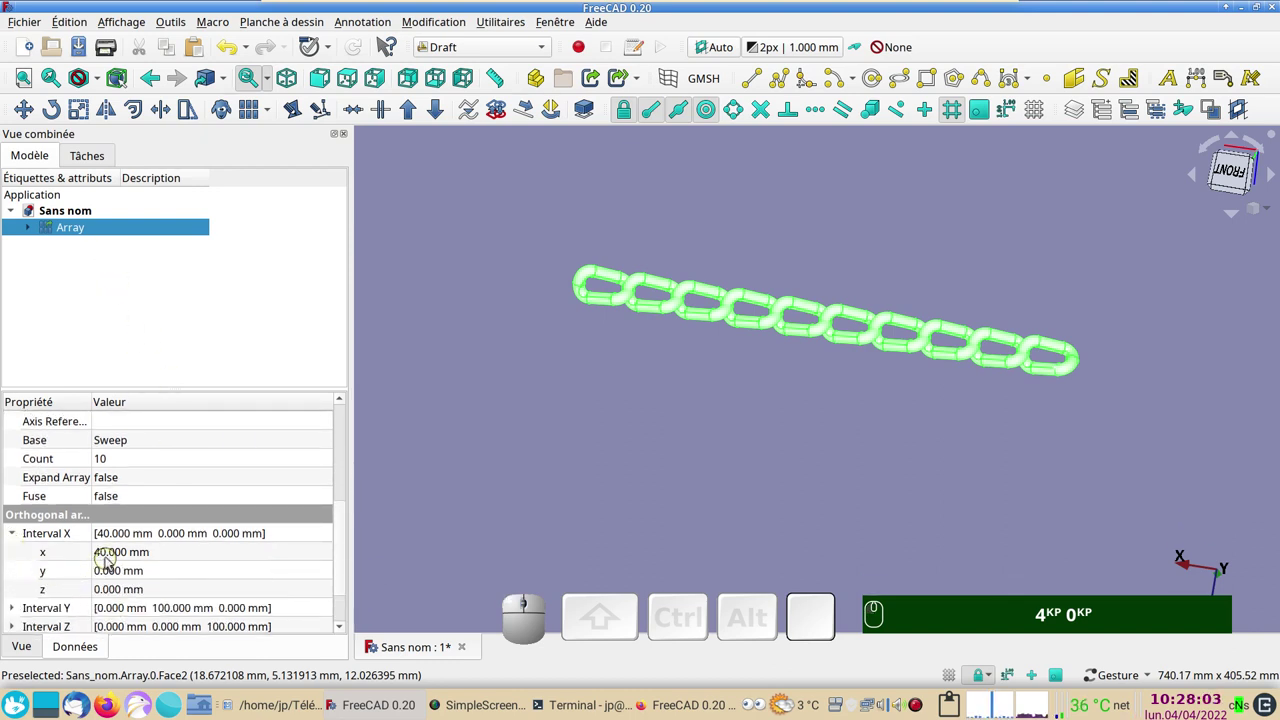
left_click(111, 559)
key("KP_3")
key("KP_0")
Step: Deselect the array and orbit the chain to show the ten links interlocking
left_click(467, 485)
scroll("up", 3)
left_click_drag(699, 354, 585, 413)
left_click_drag(588, 417, 781, 431)
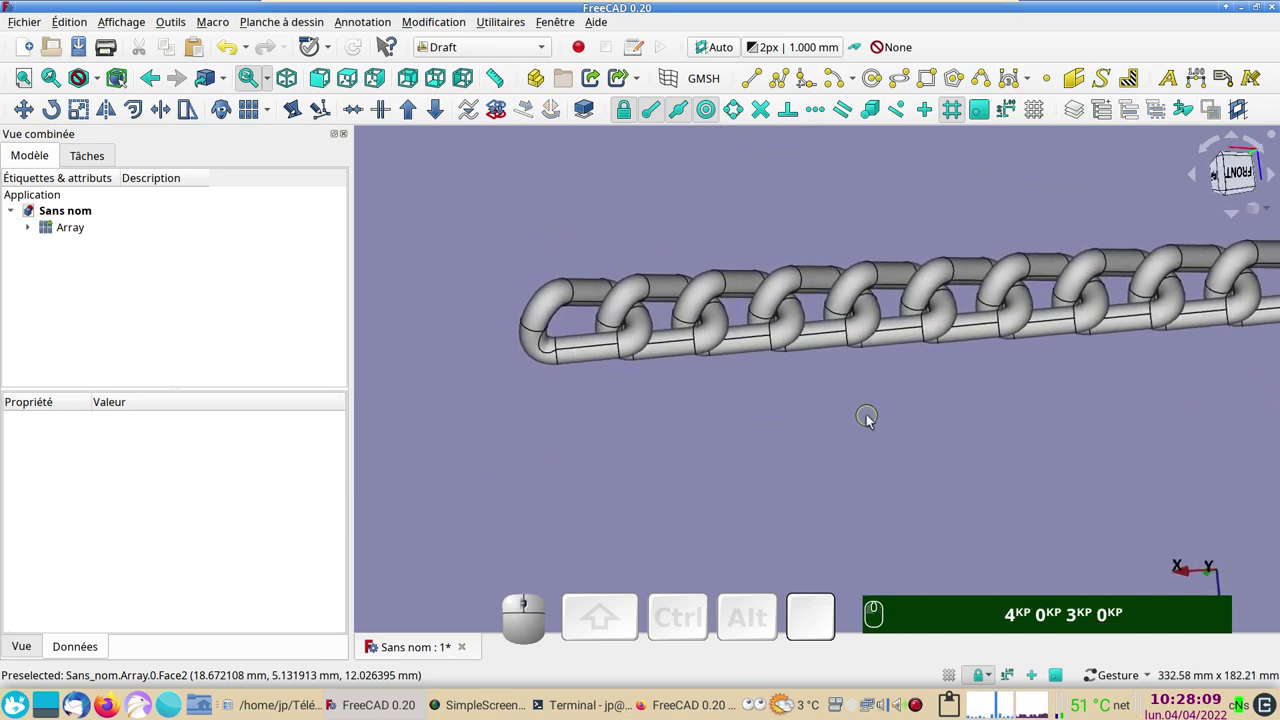
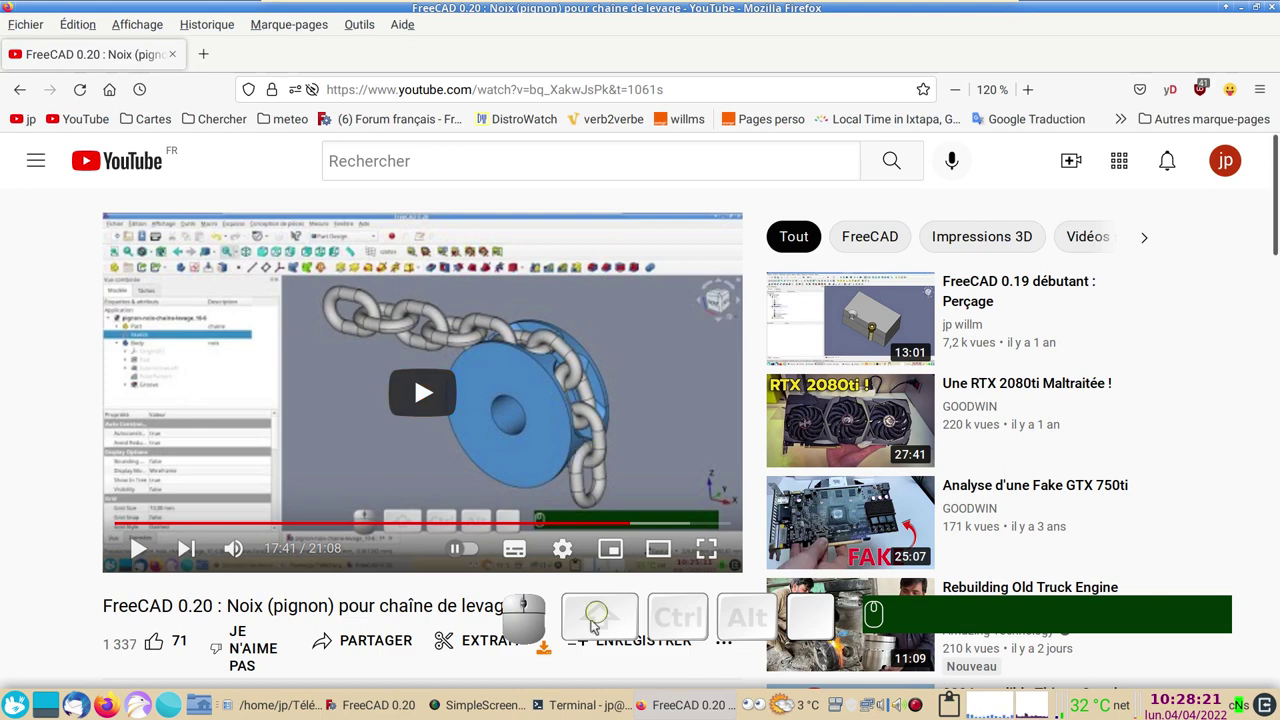
Step: Return from the YouTube reference to the ten-link chain and orbit it to a side view
left_click(387, 708)
left_click_drag(761, 461, 696, 494)
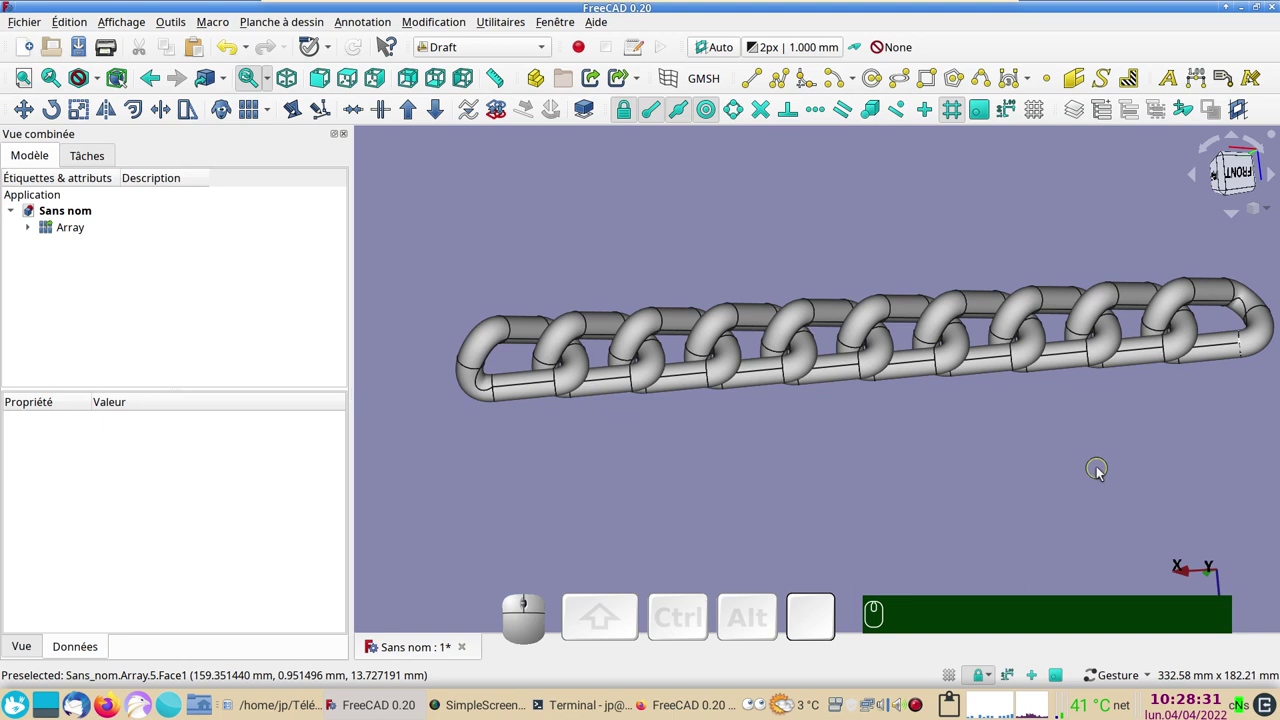
left_click_drag(1134, 475, 1071, 465)
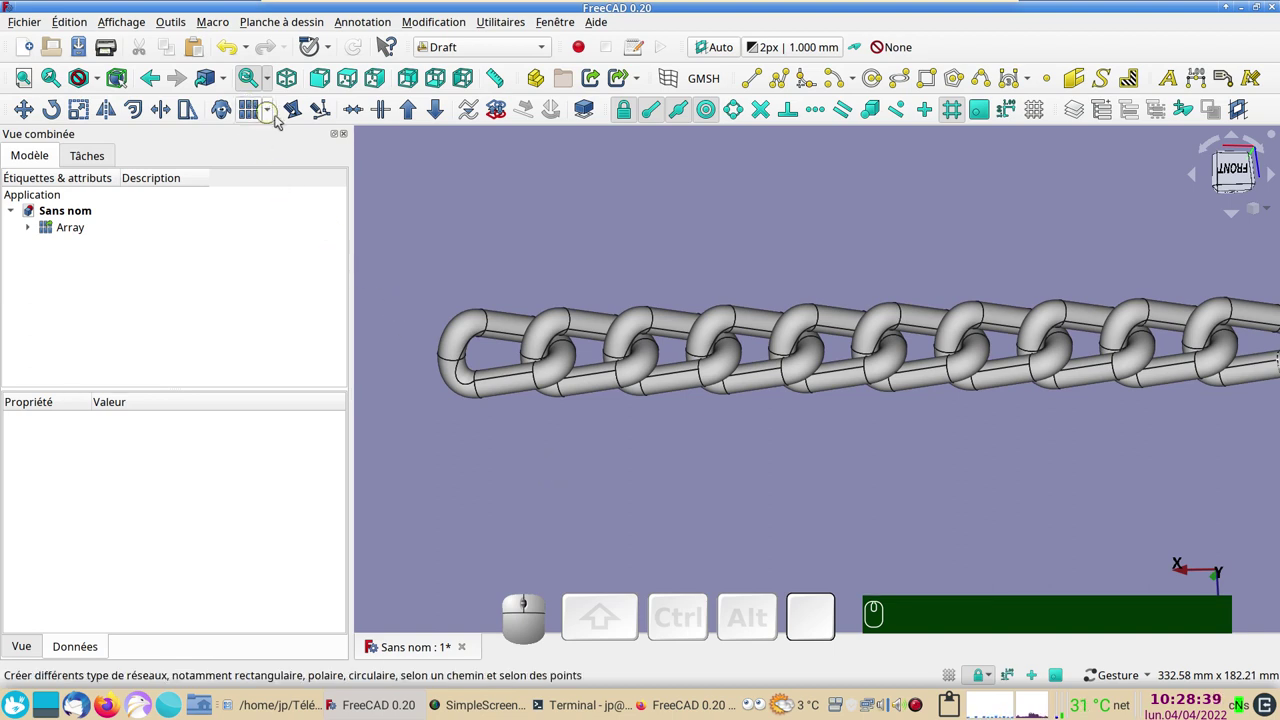
left_click(274, 119)
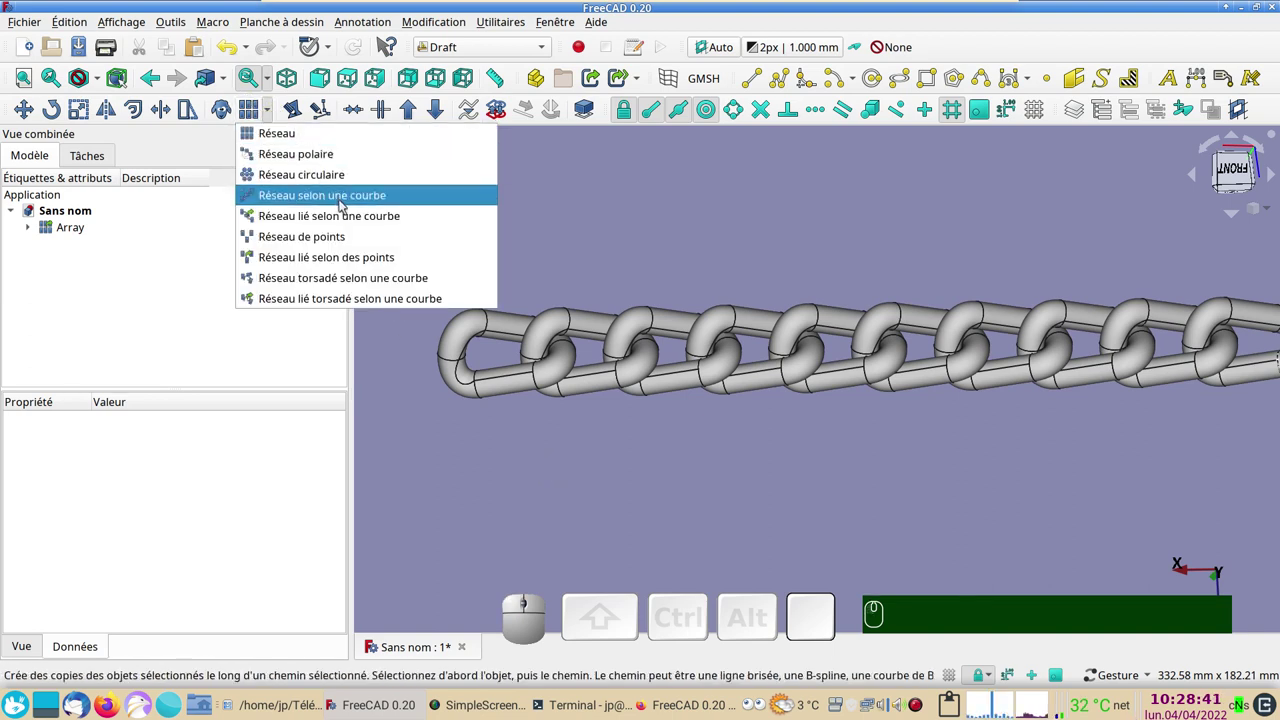
left_click(717, 237)
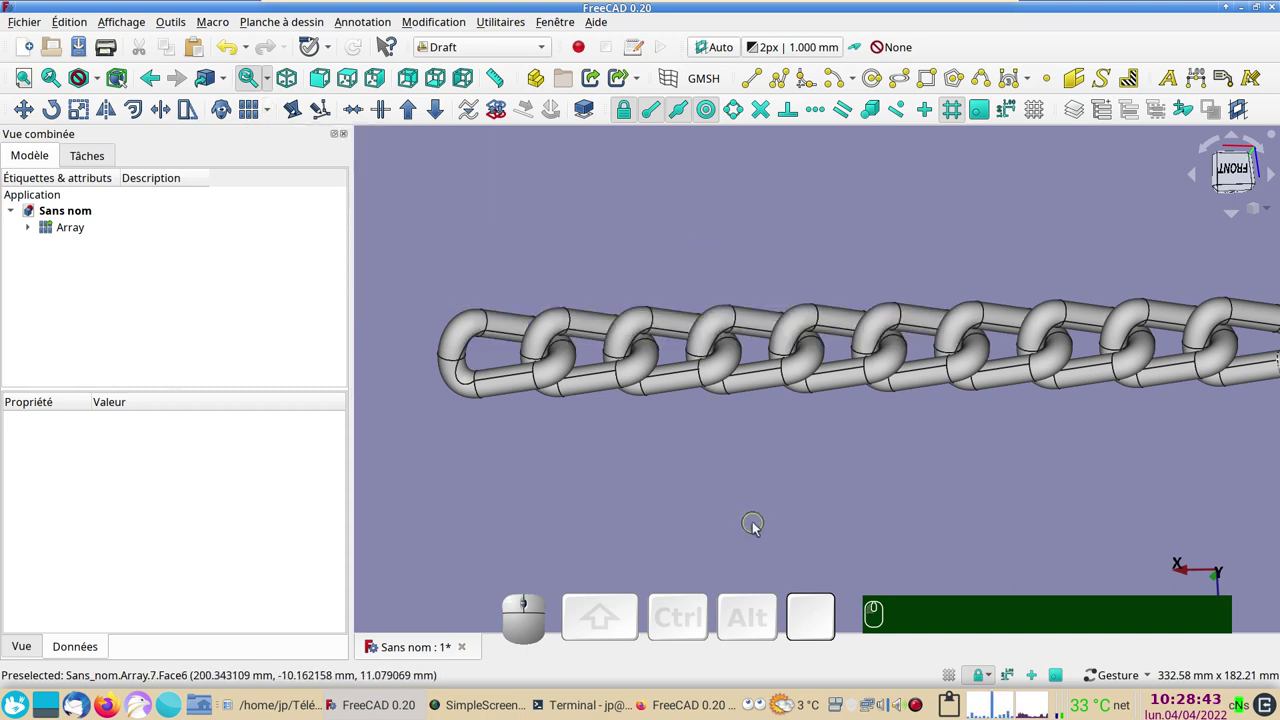
left_click_drag(760, 525, 750, 571)
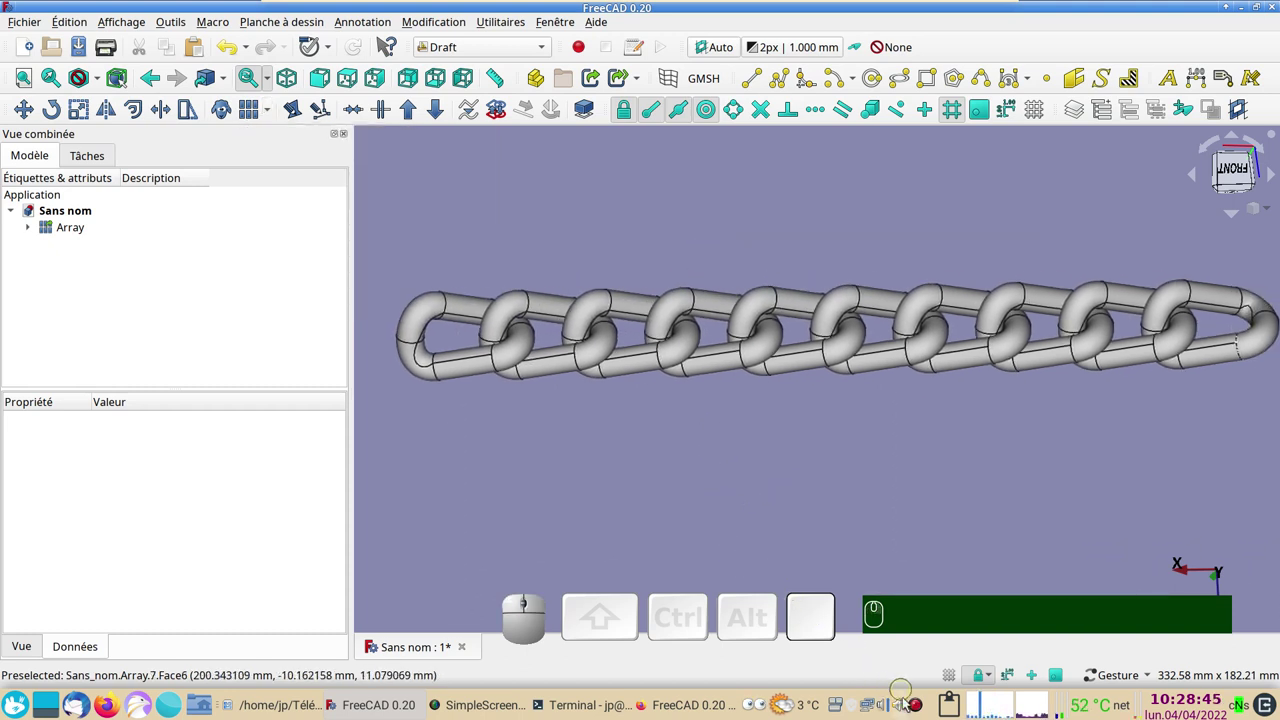